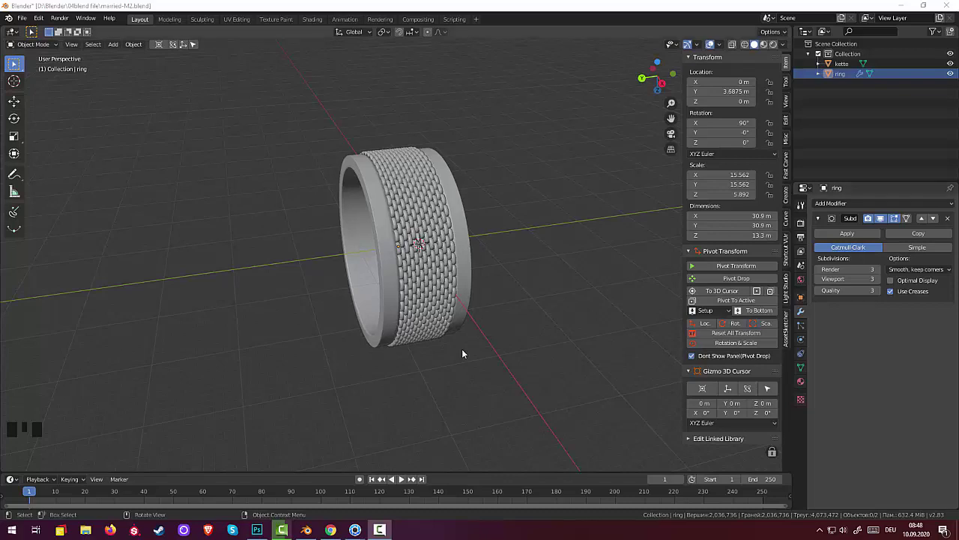
Orbit around the ring band, then bring up the Add menu's mesh list with Shift+A.
left_click(553, 353)
left_click_drag(561, 354, 661, 278)
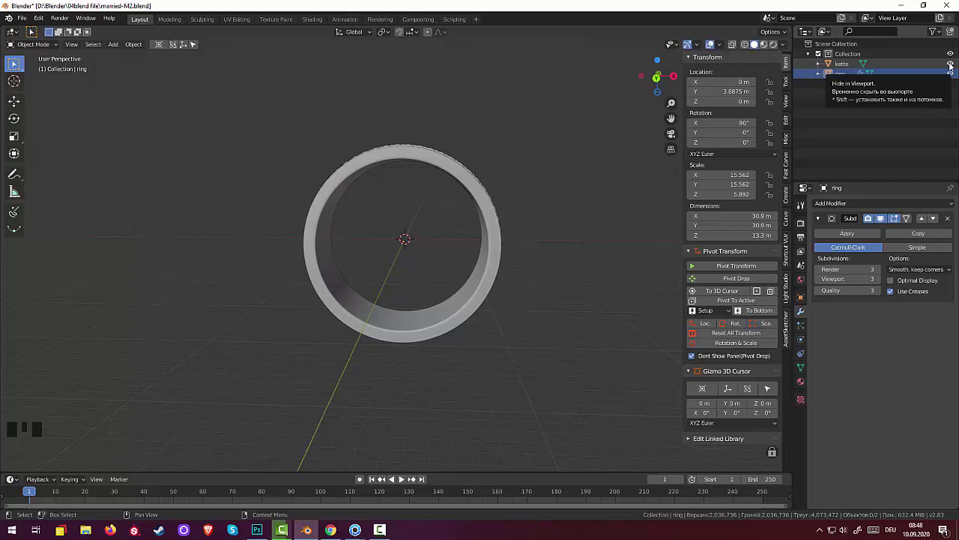
left_click_drag(514, 182, 425, 275)
key("shift+a")
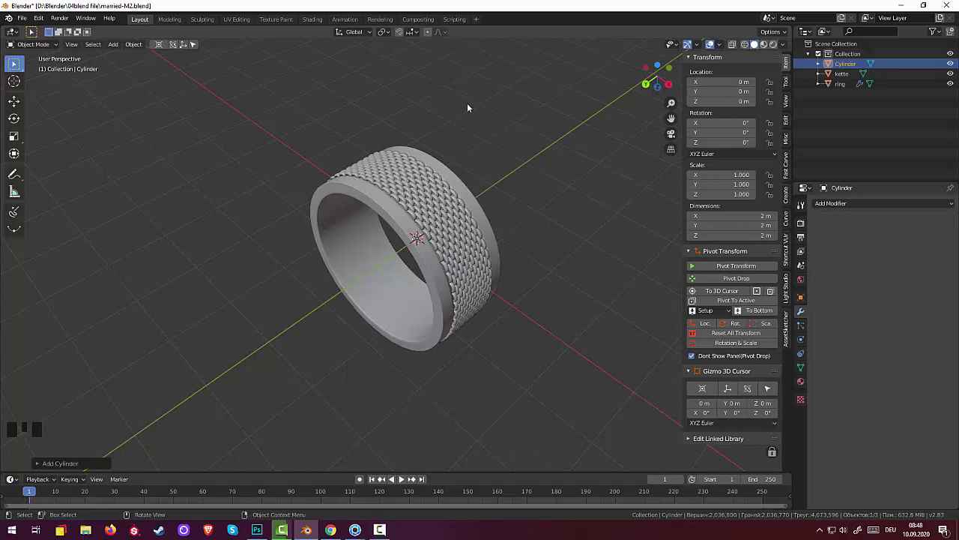
Rotate the new cylinder 90° on X and scale it to about 24.6 m, then shorten it along Z to the band's width.
left_click_drag(498, 101, 486, 187)
key("r")
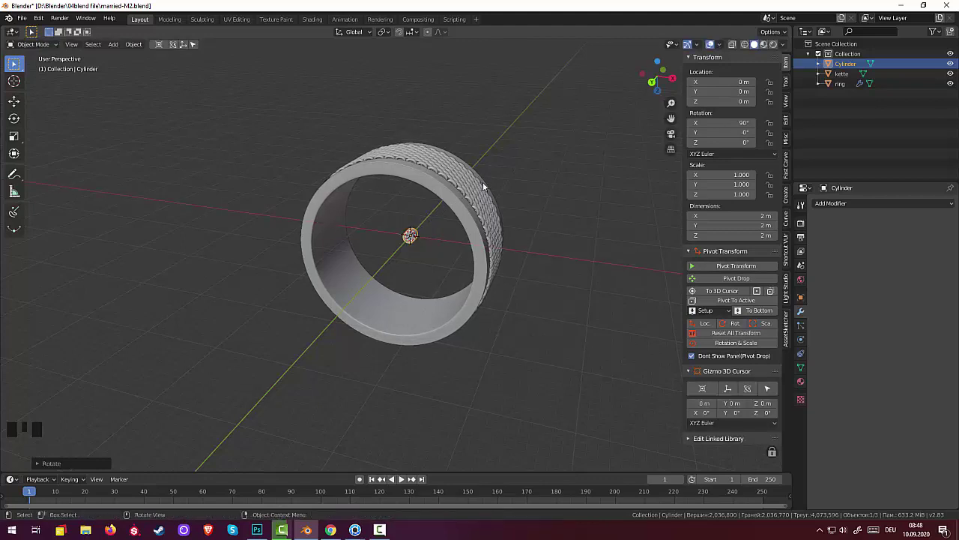
key("s")
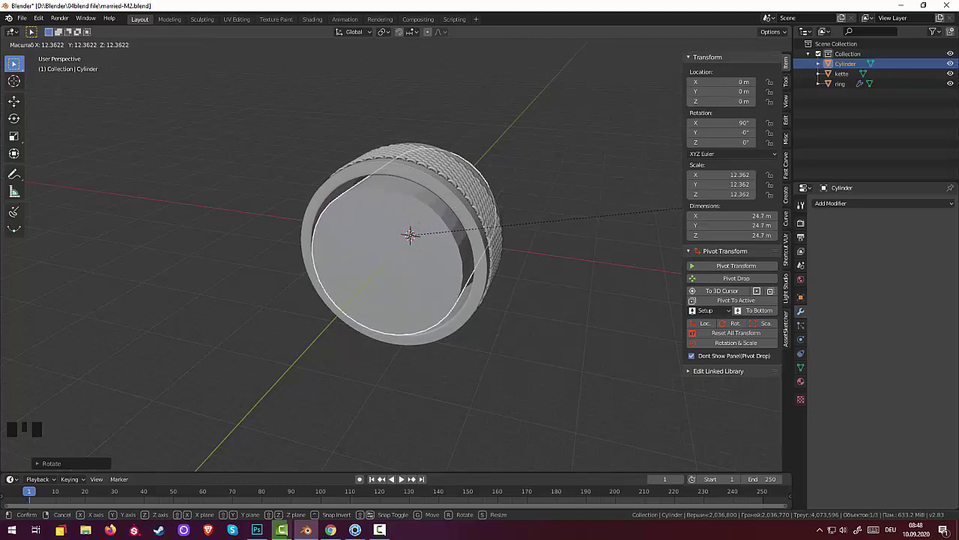
left_click_drag(612, 132, 530, 190)
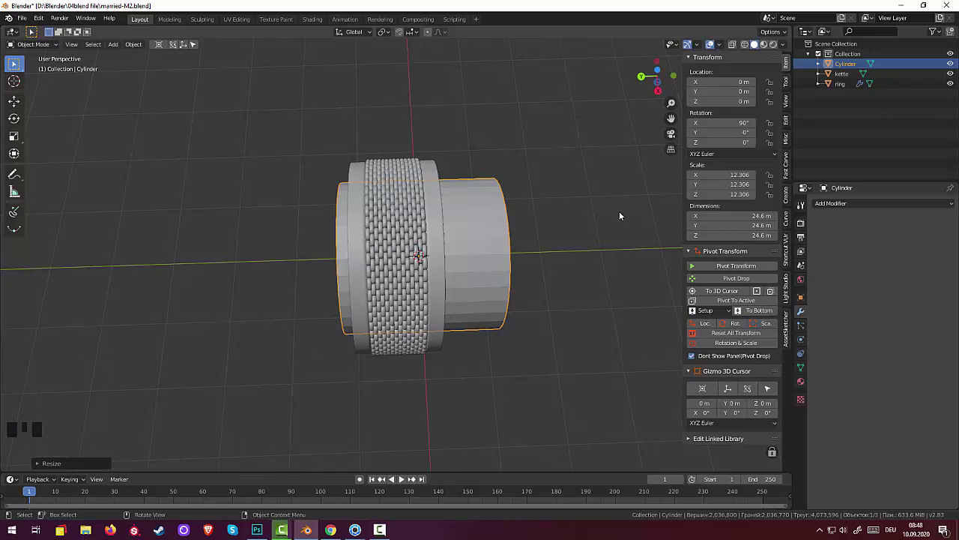
key("s")
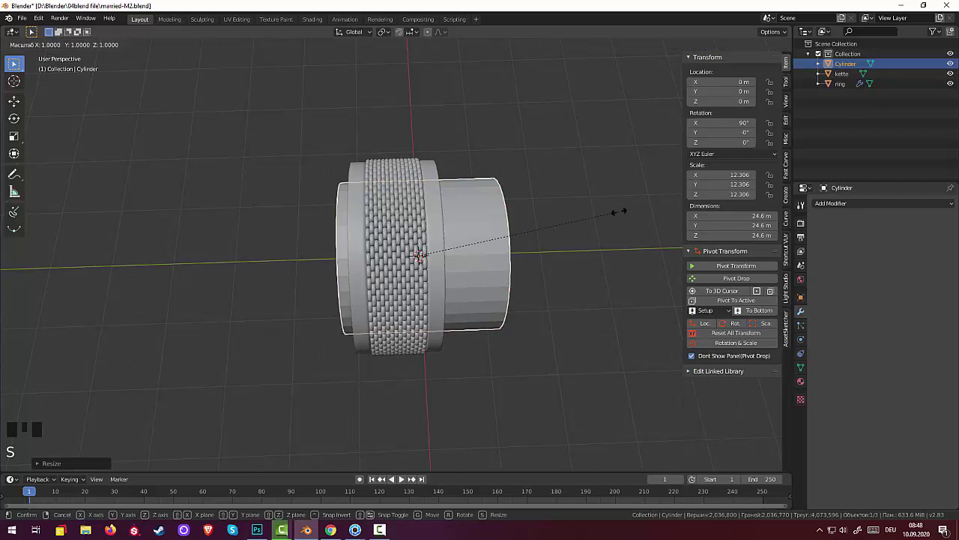
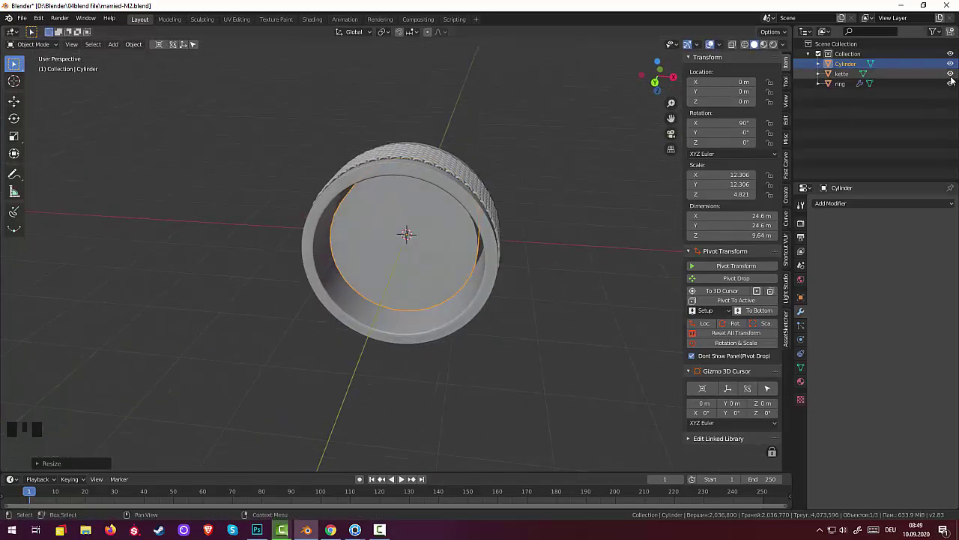
Hide the kette and ring objects, add the dobj setting object and move it along Z onto the cylinder top.
left_click(956, 75)
left_click(954, 83)
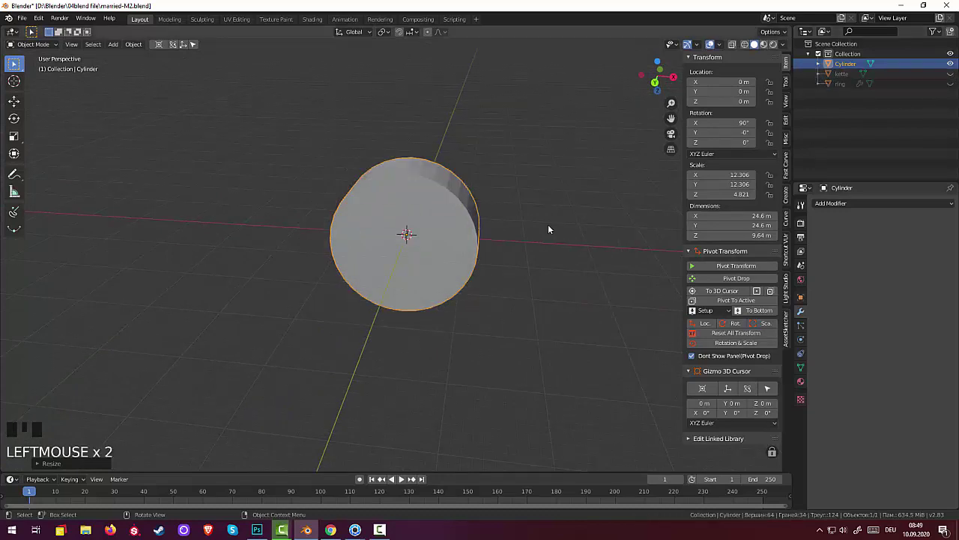
left_click_drag(560, 228, 533, 261)
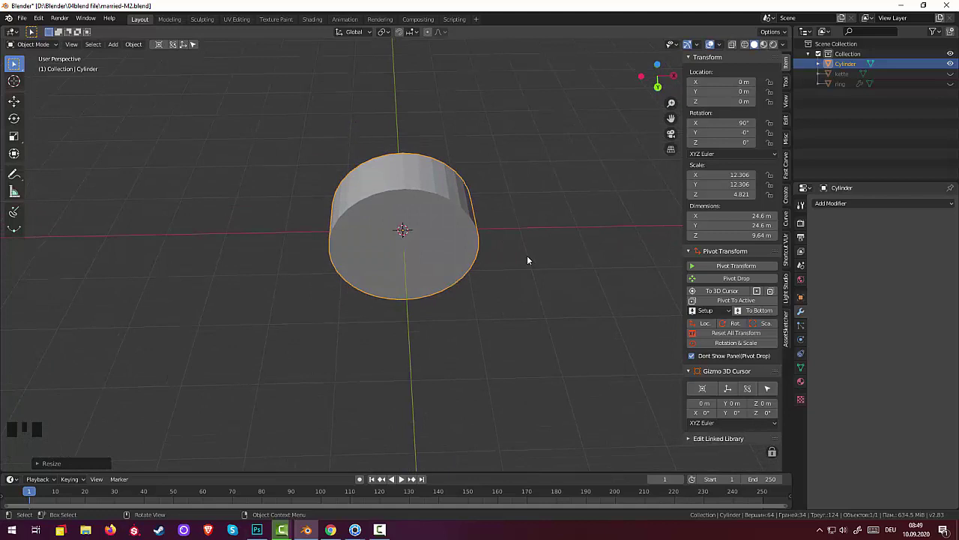
key("shift+a")
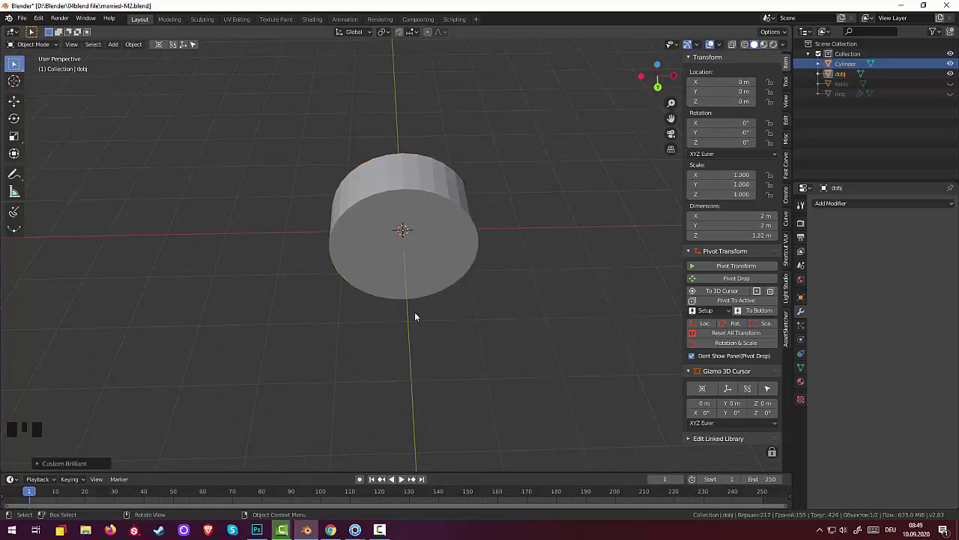
key("g")
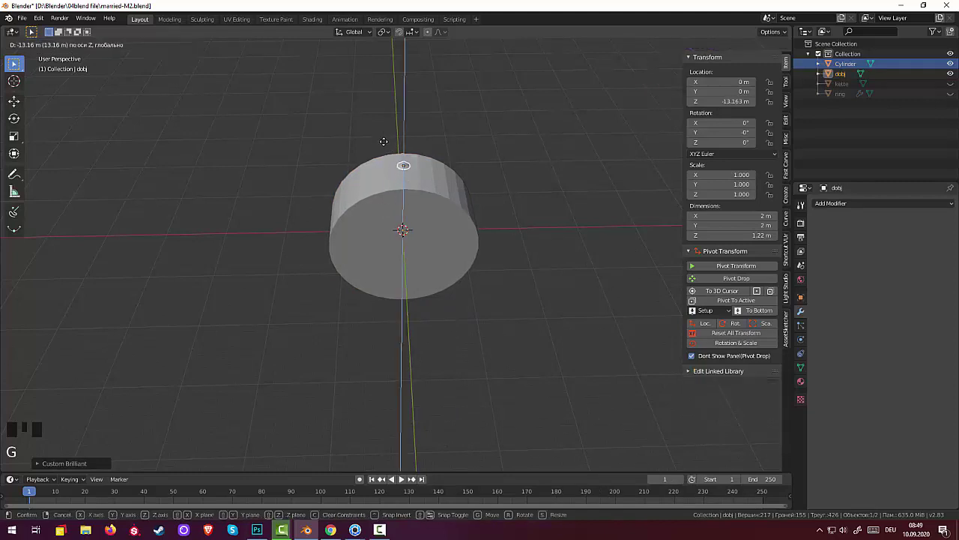
left_click_drag(450, 159, 448, 165)
scroll("up", 3)
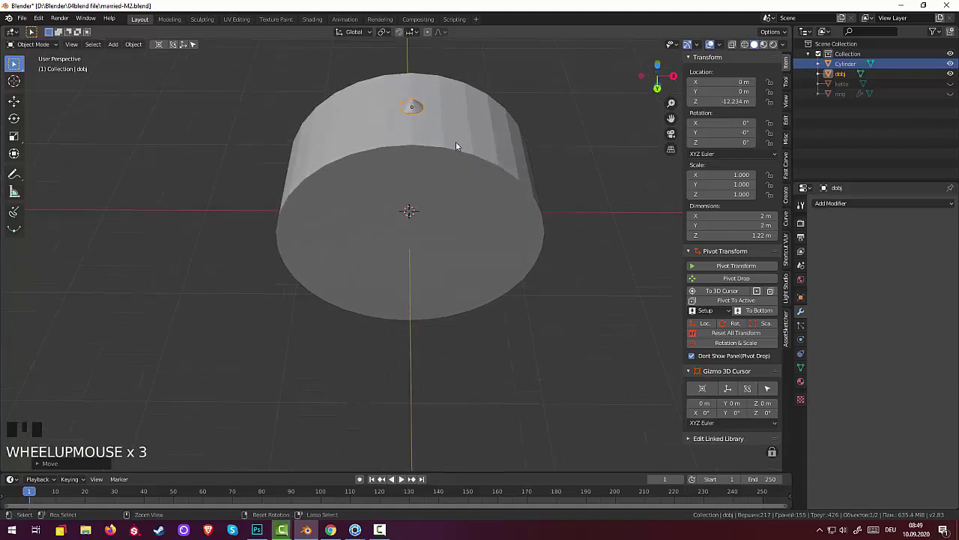
Undo back before dobj was added, then redo so dobj sits on the cylinder rim again.
key("ctrl+z")
key("ctrl+z")
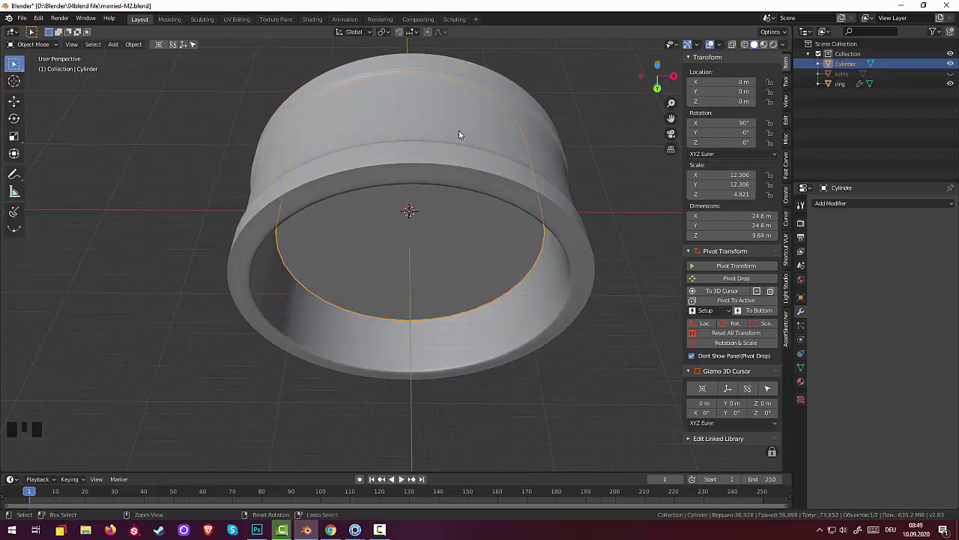
key("ctrl+shift+z")
key("ctrl+shift+z")
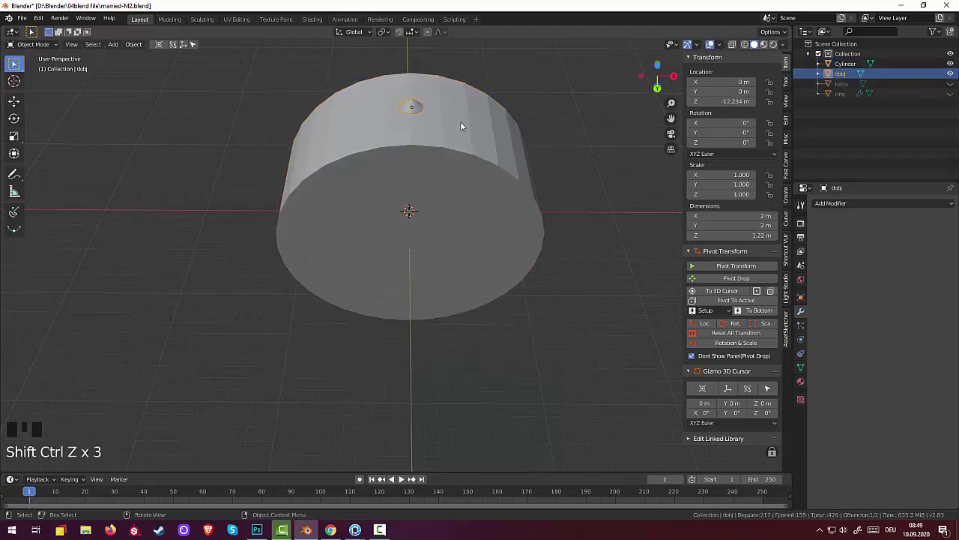
left_click_drag(463, 110, 416, 117)
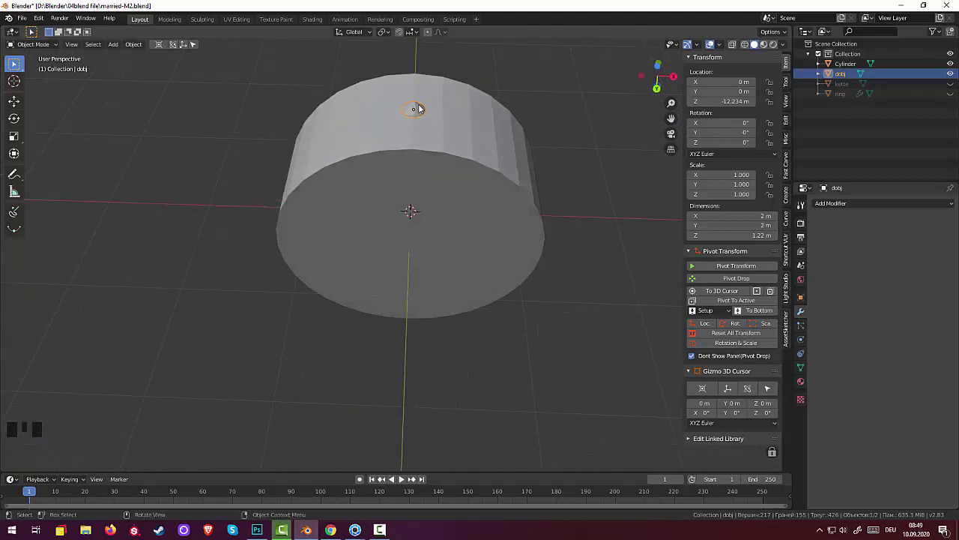
Rotate dobj 180° around Y, enlarge it slightly, lower it to about -12.59 m, and add Cylinder.001 at the origin.
left_click(421, 108)
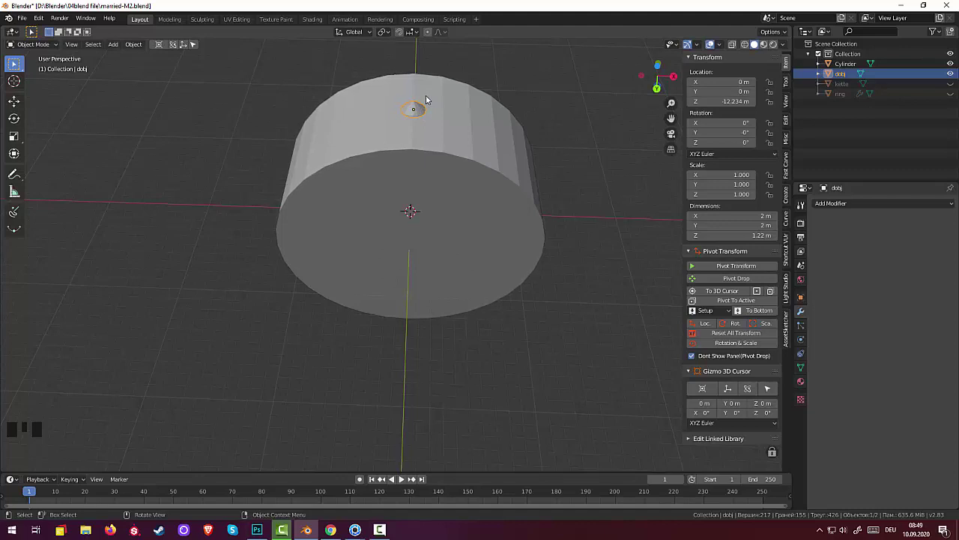
key("r")
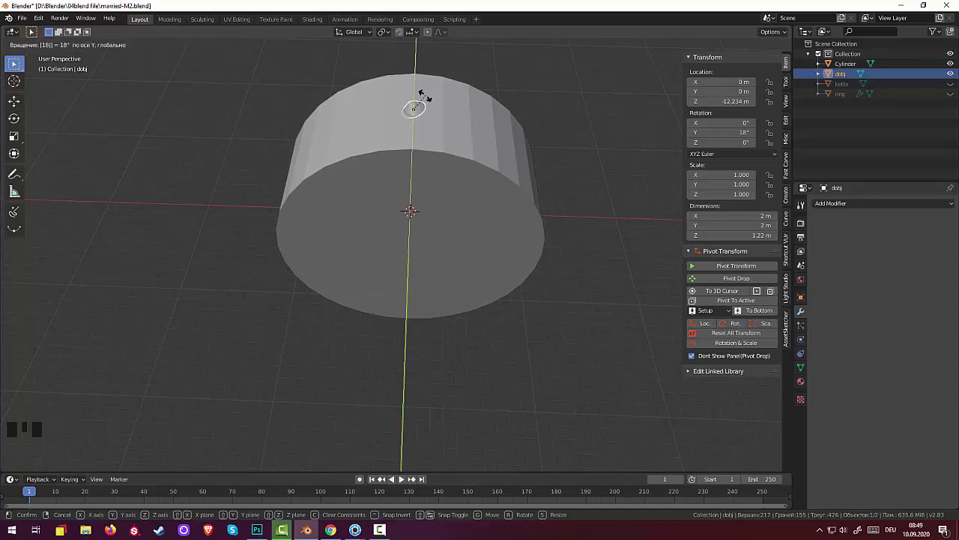
left_click_drag(432, 113, 480, 240)
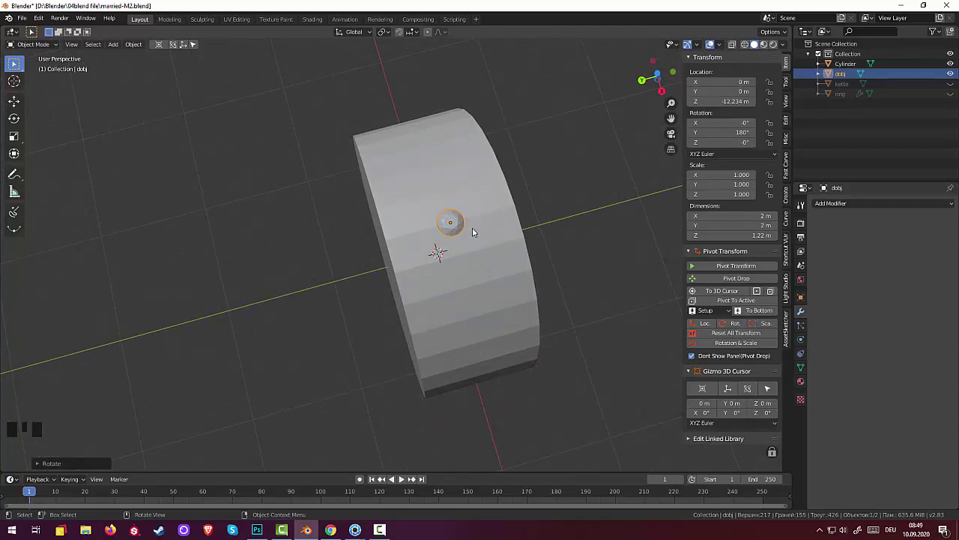
key("s")
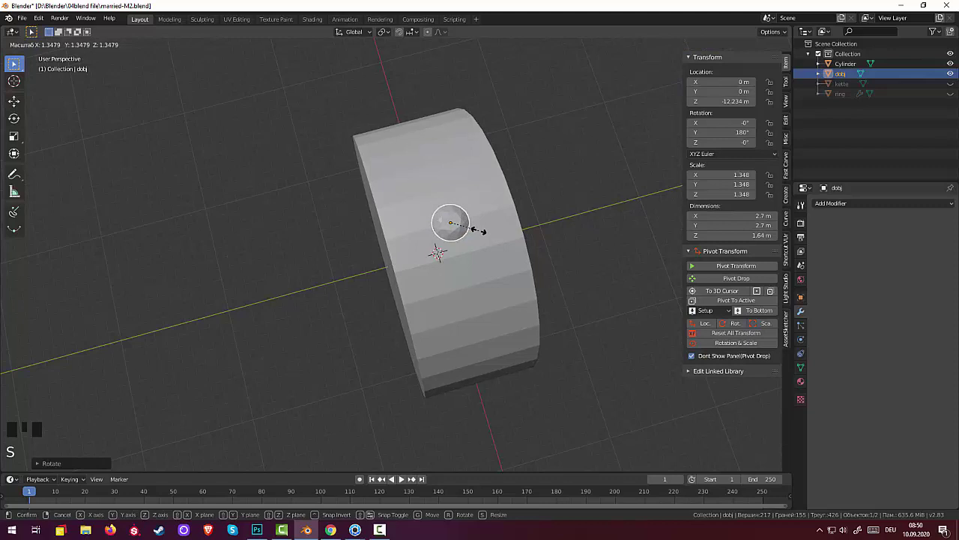
left_click_drag(488, 226, 483, 143)
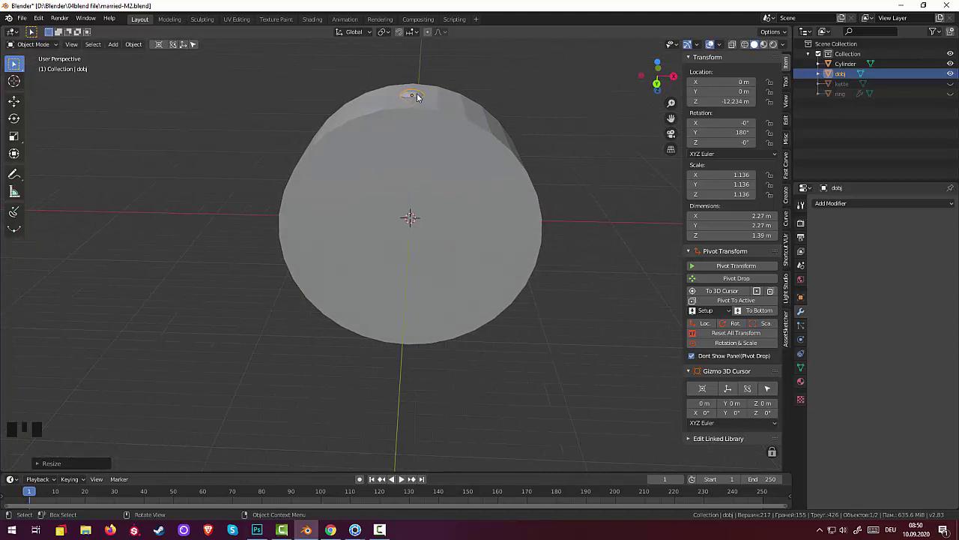
key("g")
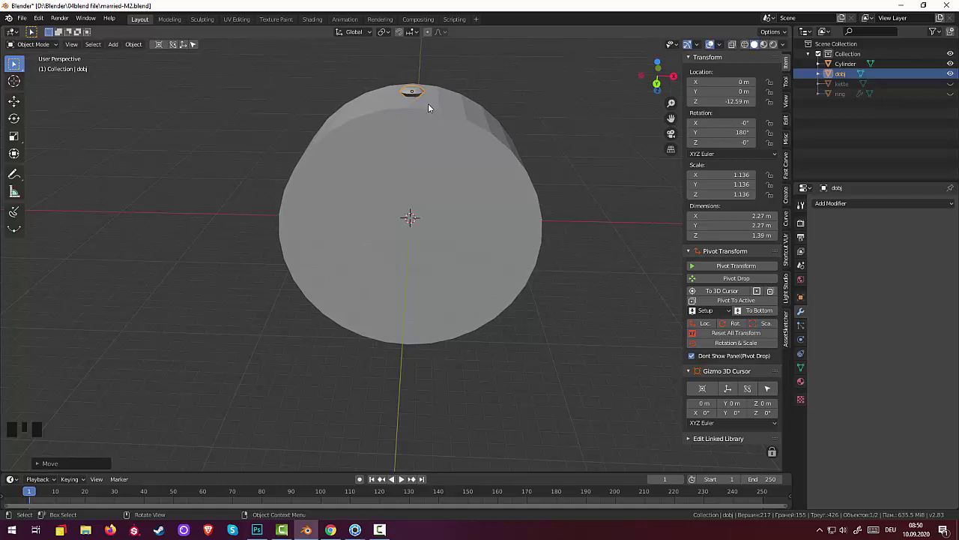
key("shift+a")
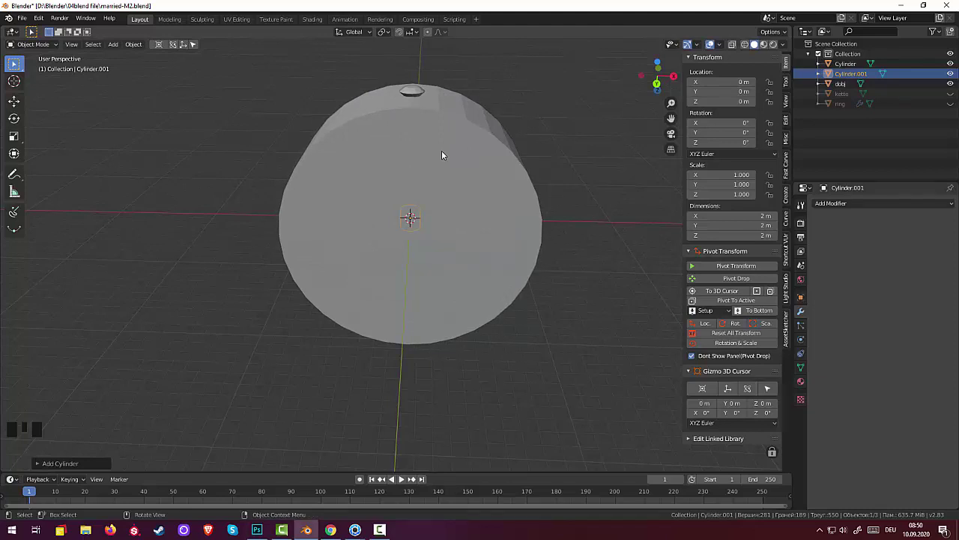
Raise Cylinder.001 up under dobj, shrink it to 0.332 scale and stretch it along Z into a 1.69 m tall post.
key("d")
key("z")
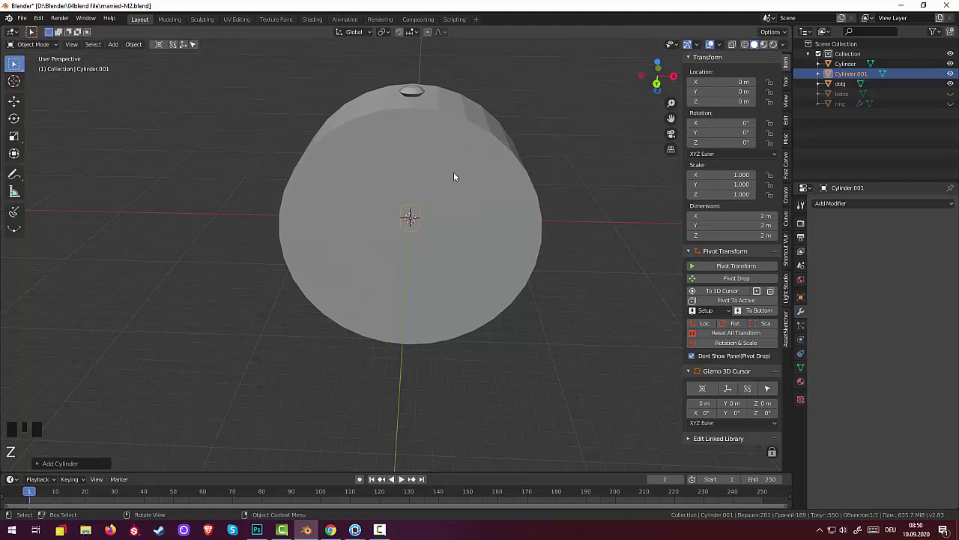
key("g")
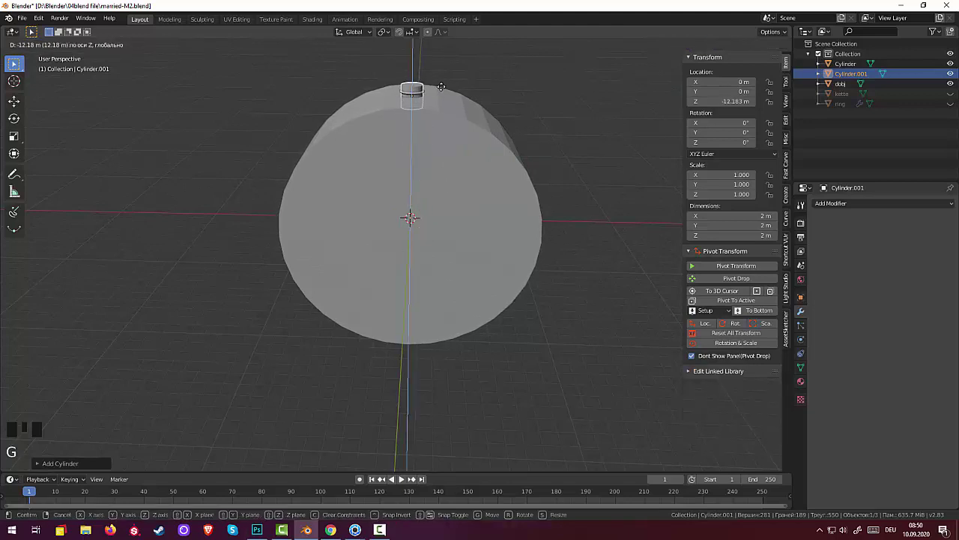
key("s")
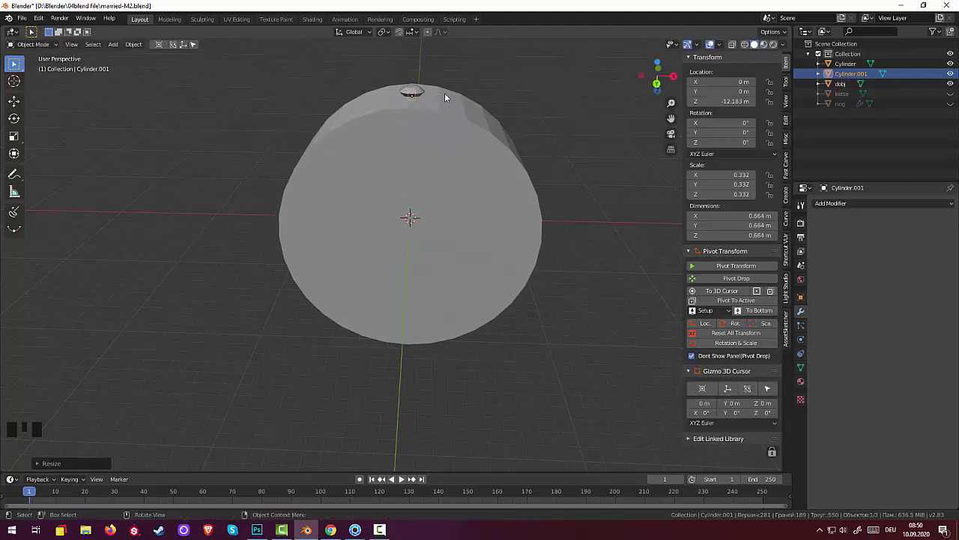
key("s")
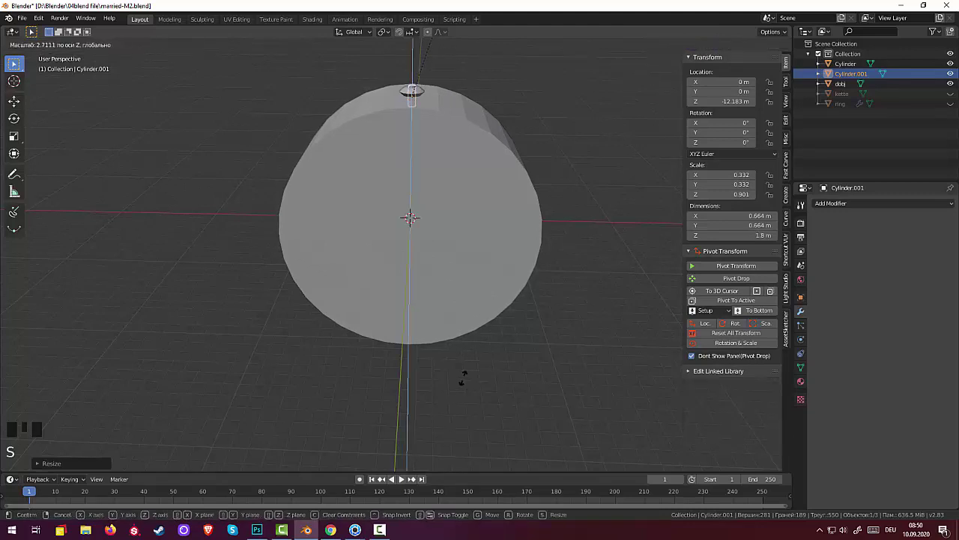
left_click_drag(516, 247, 374, 320)
Check the prong from top and bottom views, then apply Cylinder.001's scale with Ctrl+A so it reads 1.
key("KP_7")
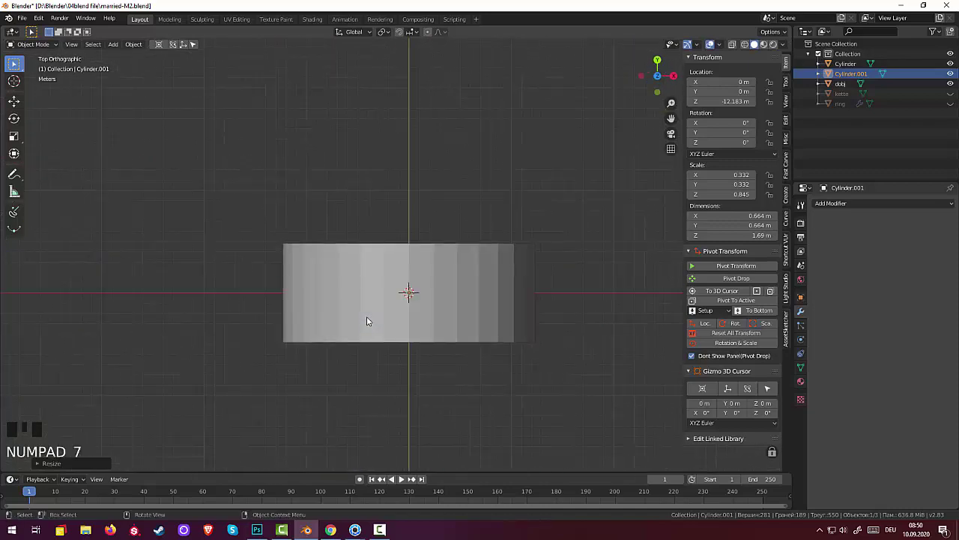
key("KP_9")
scroll("up", 3)
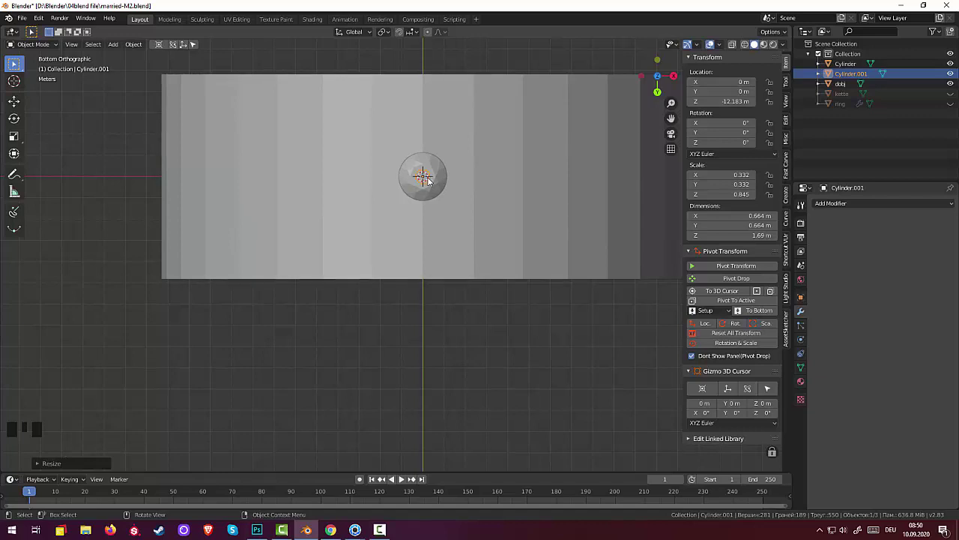
key("g")
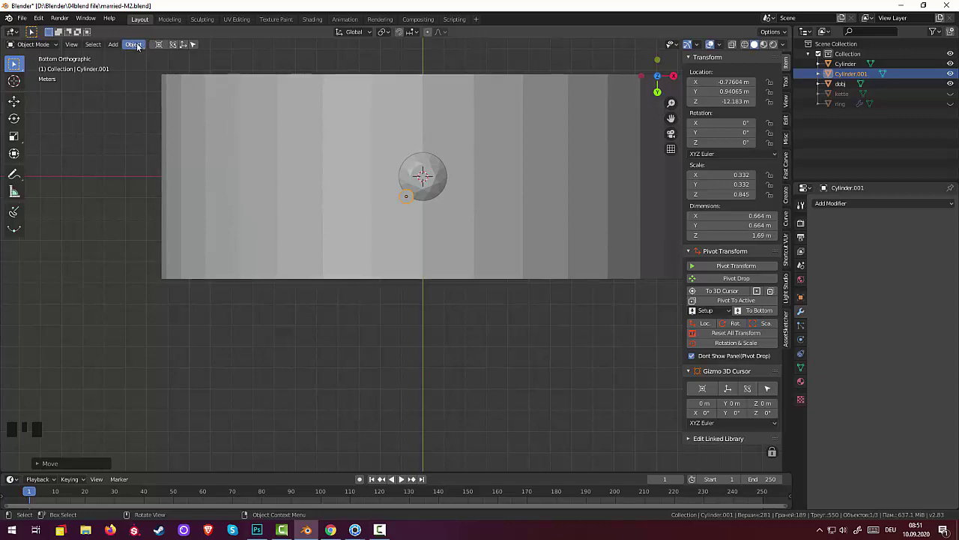
left_click_drag(142, 46, 150, 78)
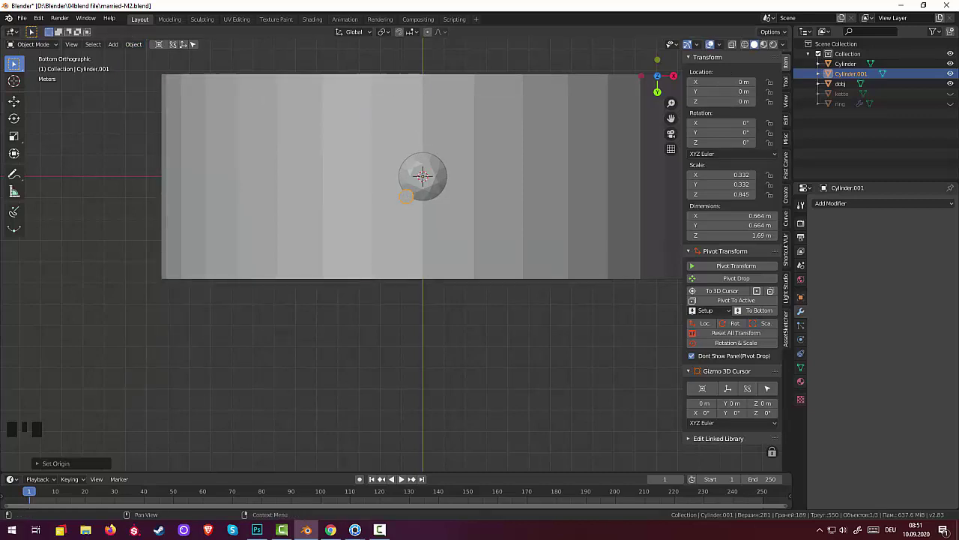
left_click(825, 208)
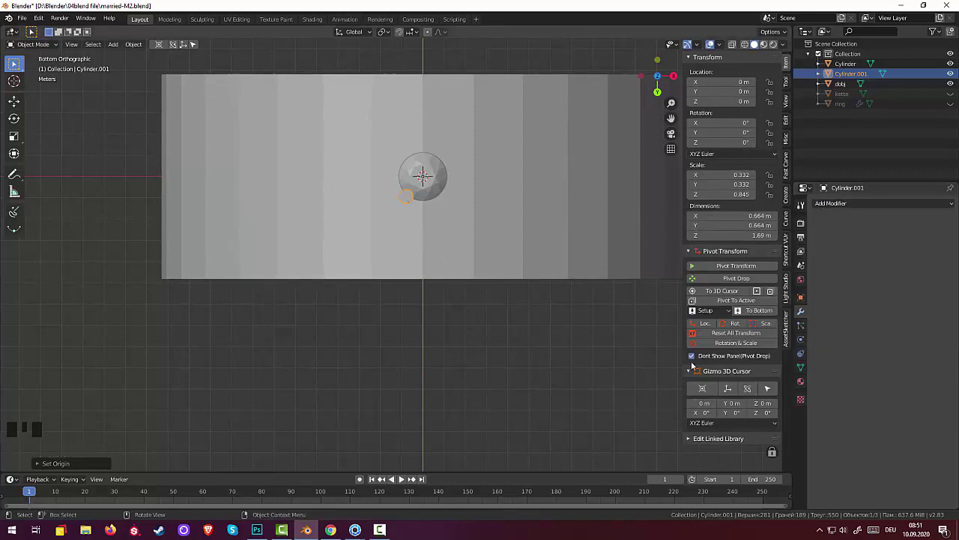
left_click(729, 336)
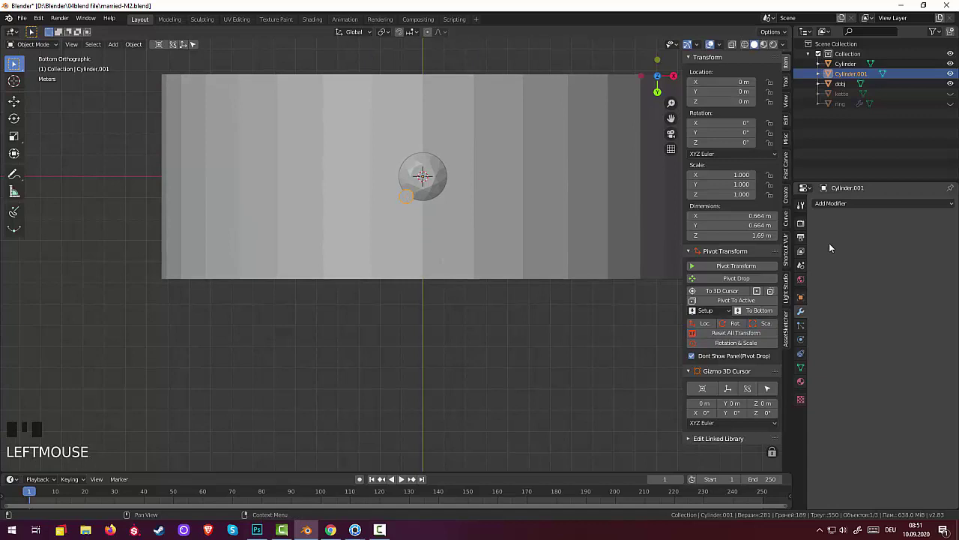
Give the prong a Mirror modifier across X and Y, reposition it, and hide the mirrored copies in edit mode.
left_click_drag(833, 204, 731, 302)
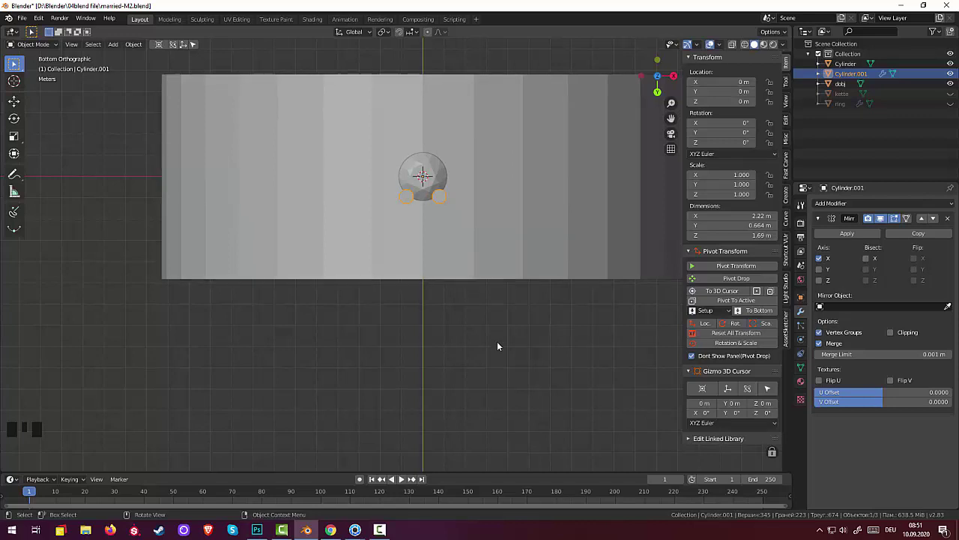
key("ctrl+z")
left_click(404, 202)
left_click(407, 203)
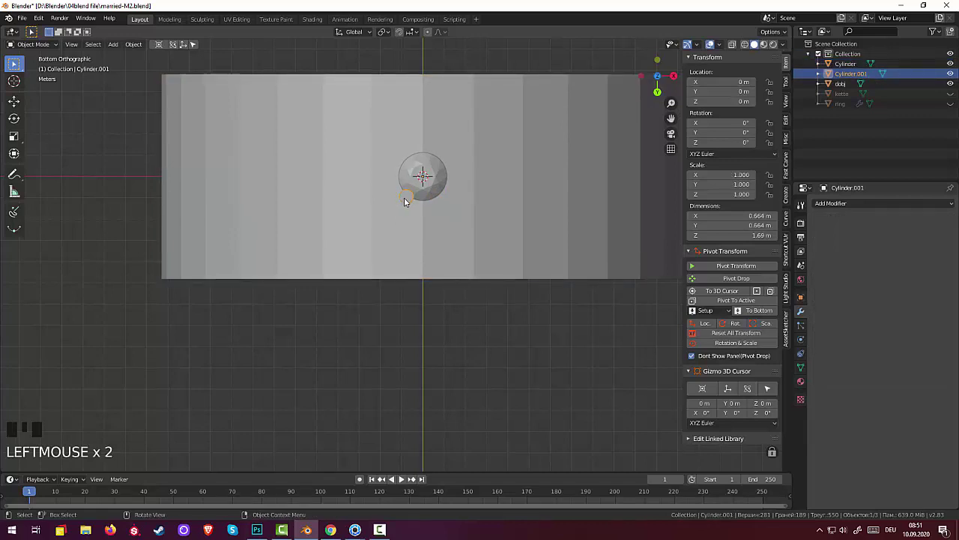
key("g")
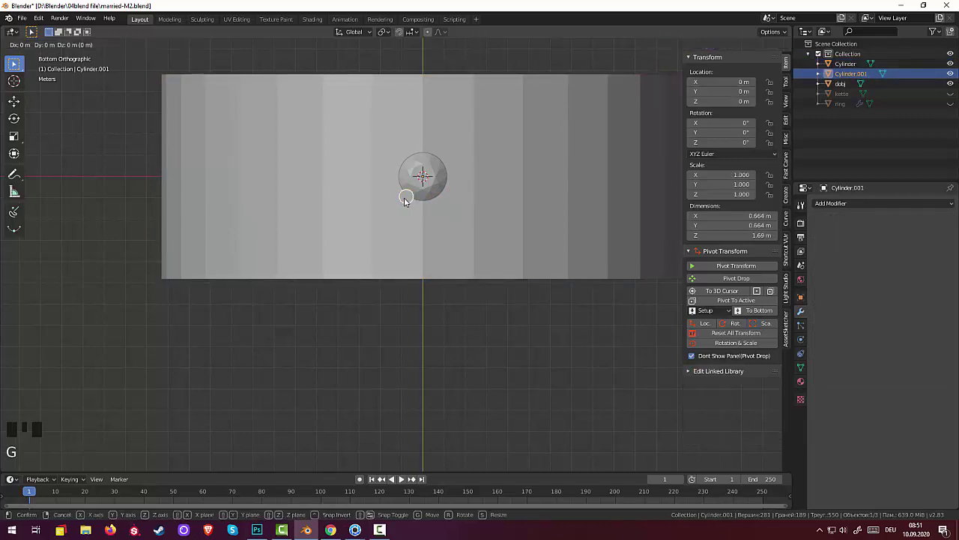
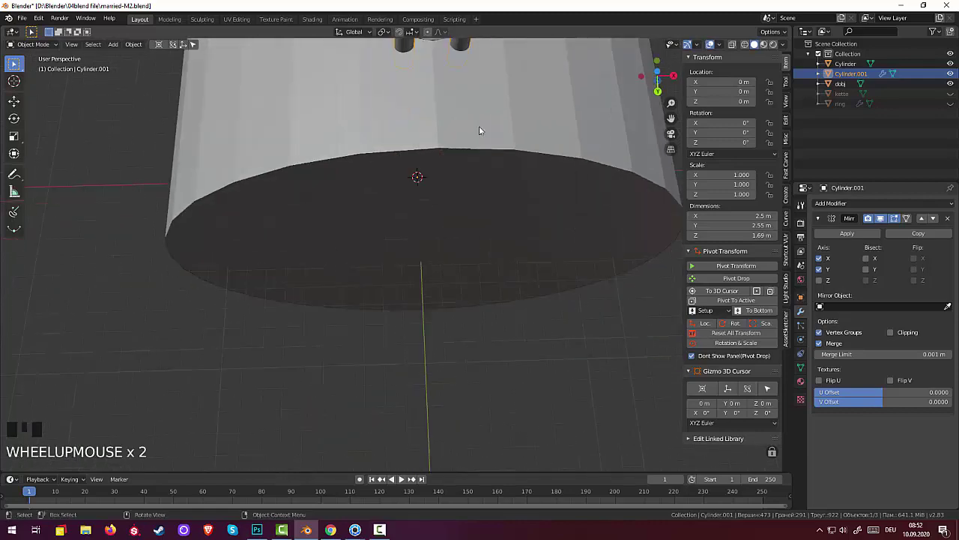
left_click(881, 223)
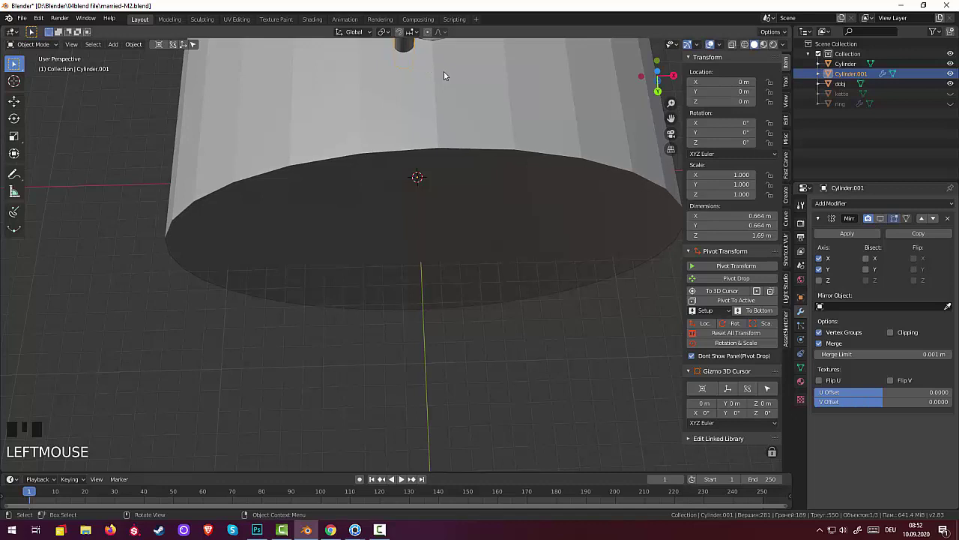
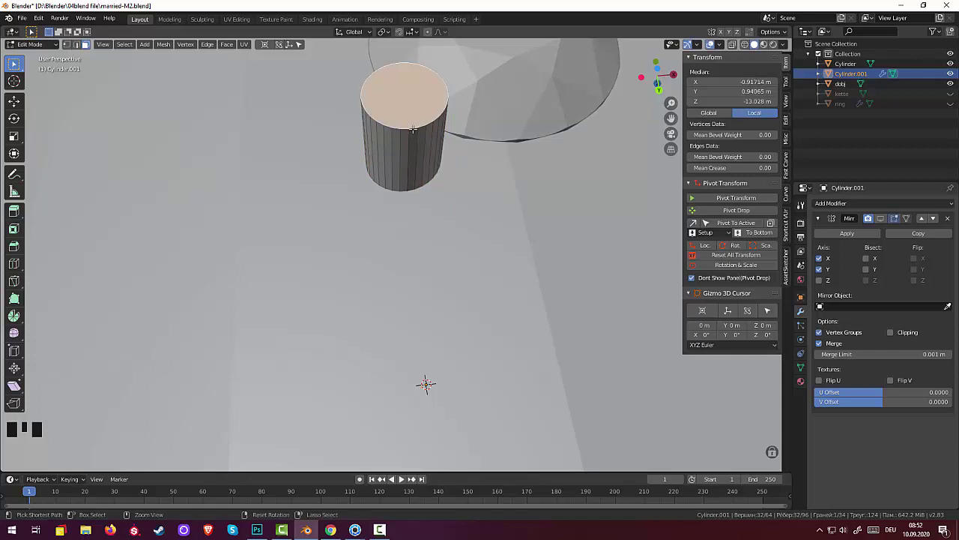
Inset the prong's top face and add a Subdivision Surface modifier.
key("ctrl+b")
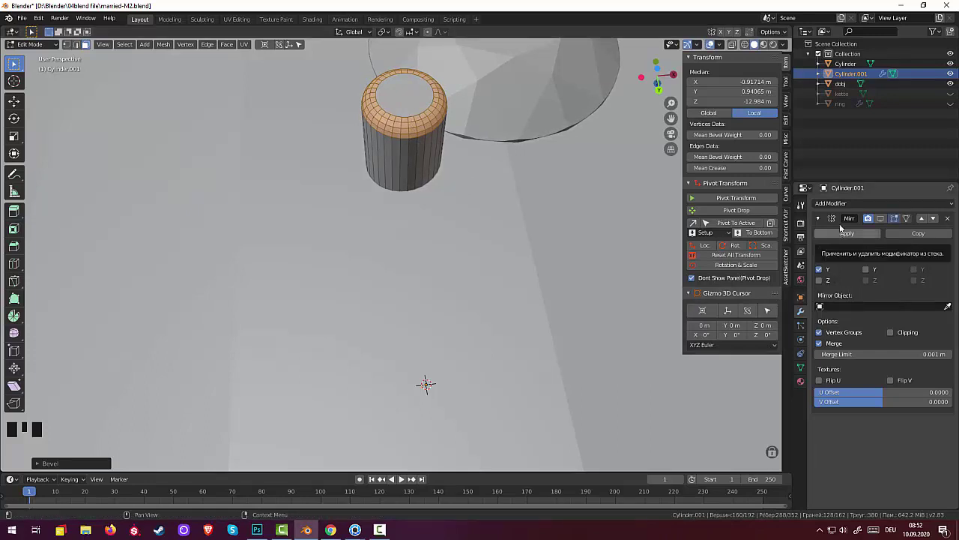
left_click_drag(836, 206, 828, 314)
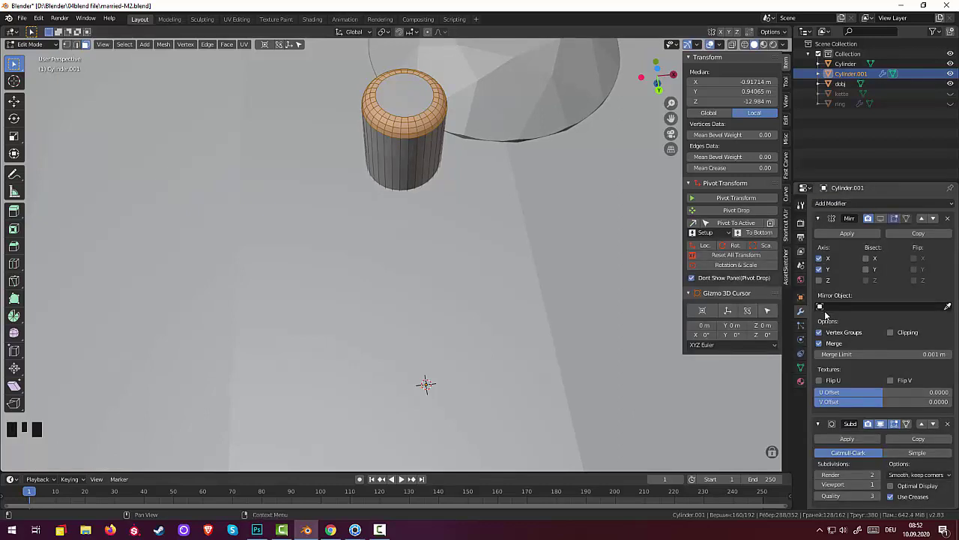
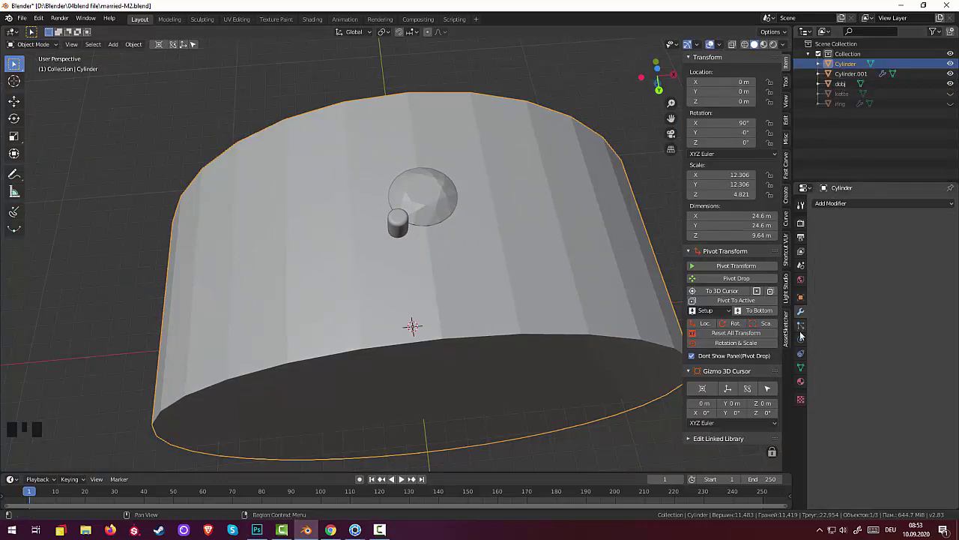
Select Cylinder.001 and toggle the Mirror modifier's edit-mode display of the four prongs on and off.
left_click(889, 74)
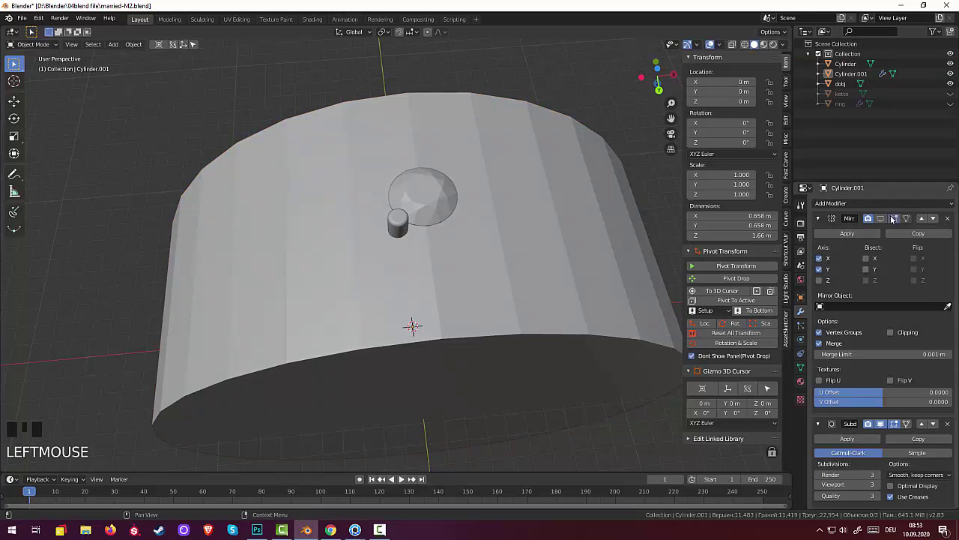
left_click(881, 222)
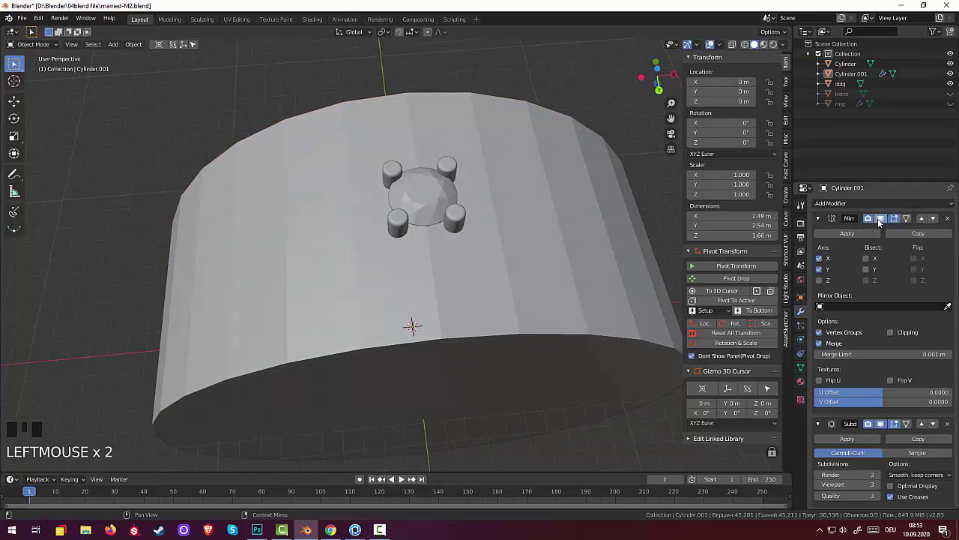
left_click(881, 221)
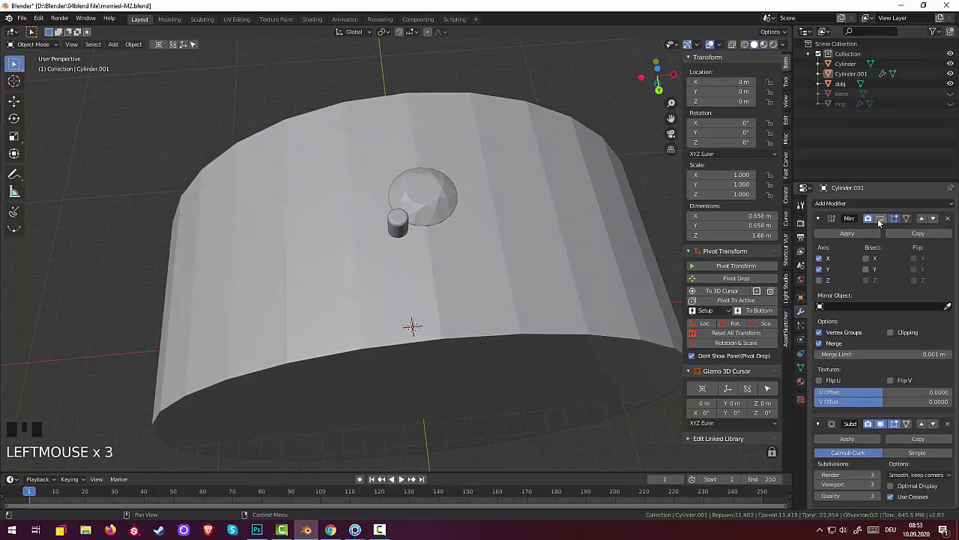
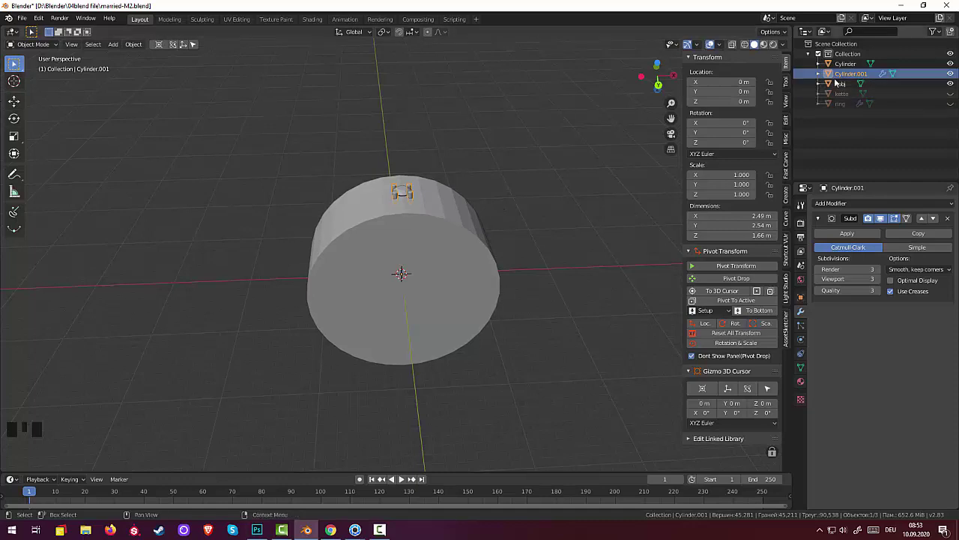
Add an Empty (Plain Axes) at the scene origin and reselect Cylinder.001.
left_click_drag(735, 337, 631, 311)
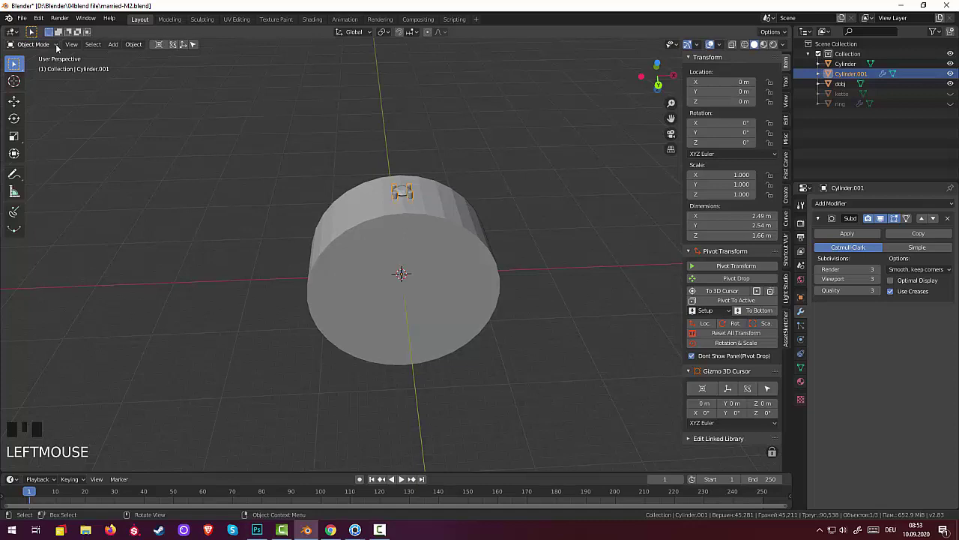
left_click_drag(139, 48, 282, 92)
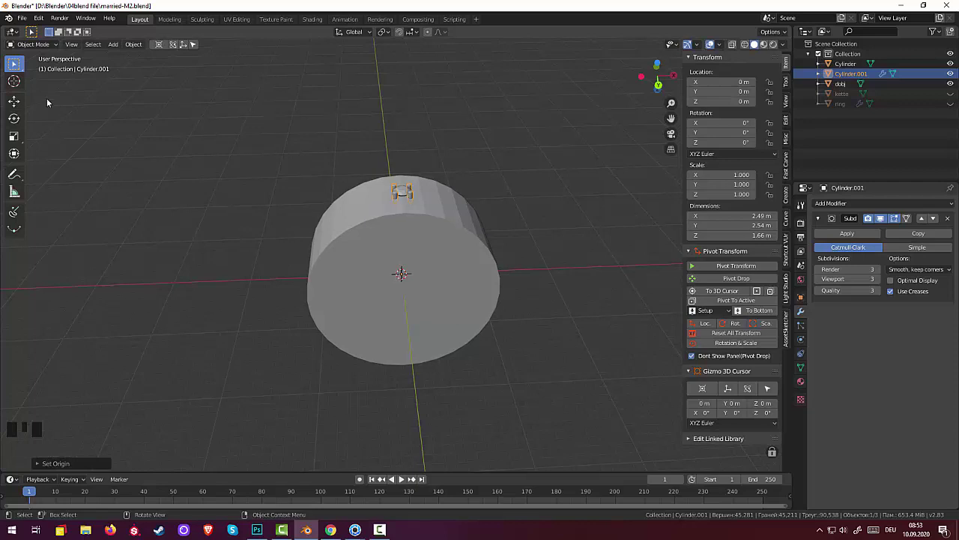
left_click_drag(34, 45, 195, 166)
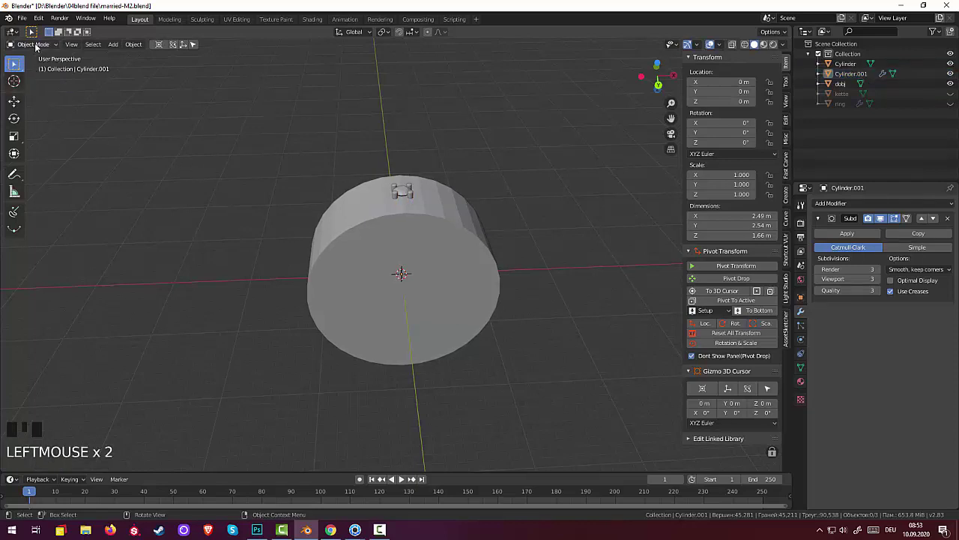
key("shift+a")
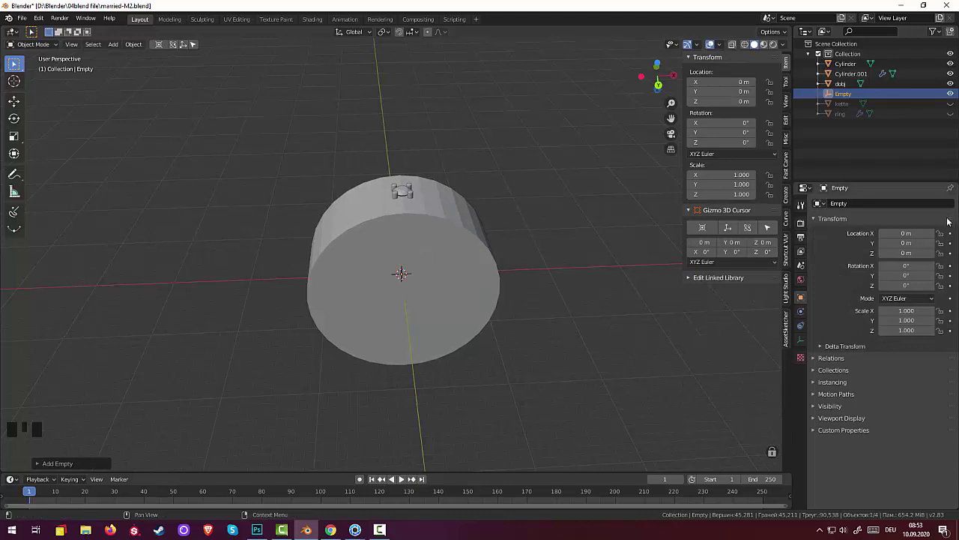
left_click(416, 197)
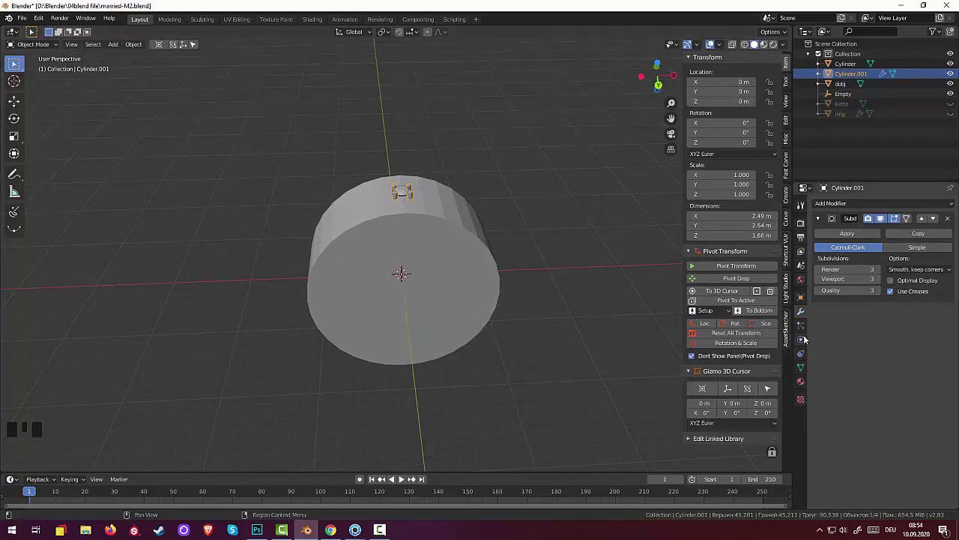
Add an Array modifier with Relative Offset off, Constant and Object Offset on, using the Empty, count 33.
left_click_drag(835, 207, 931, 304)
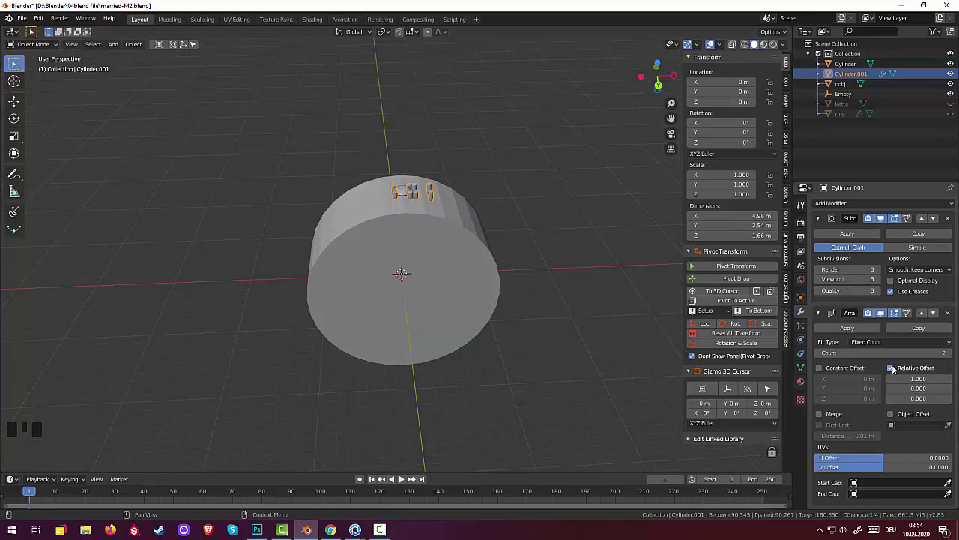
left_click(893, 371)
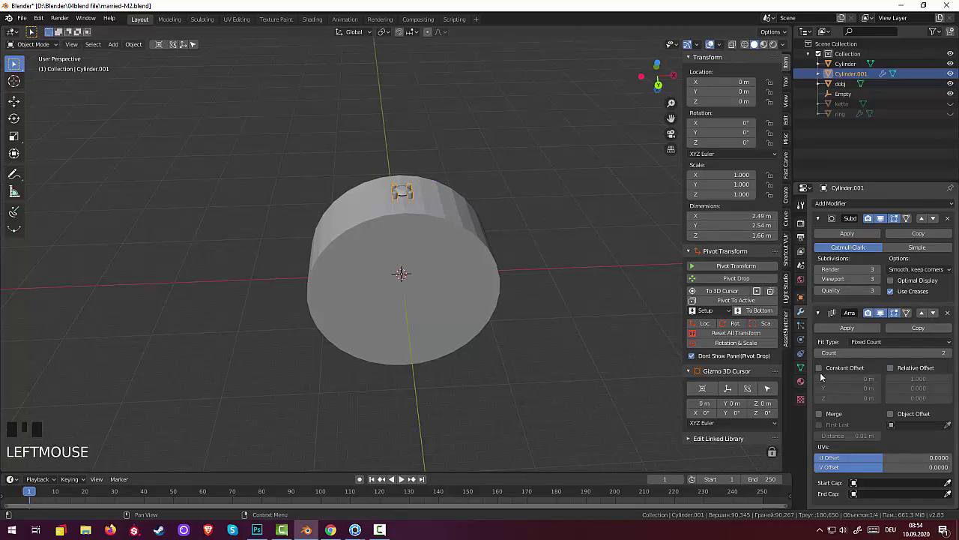
left_click(820, 371)
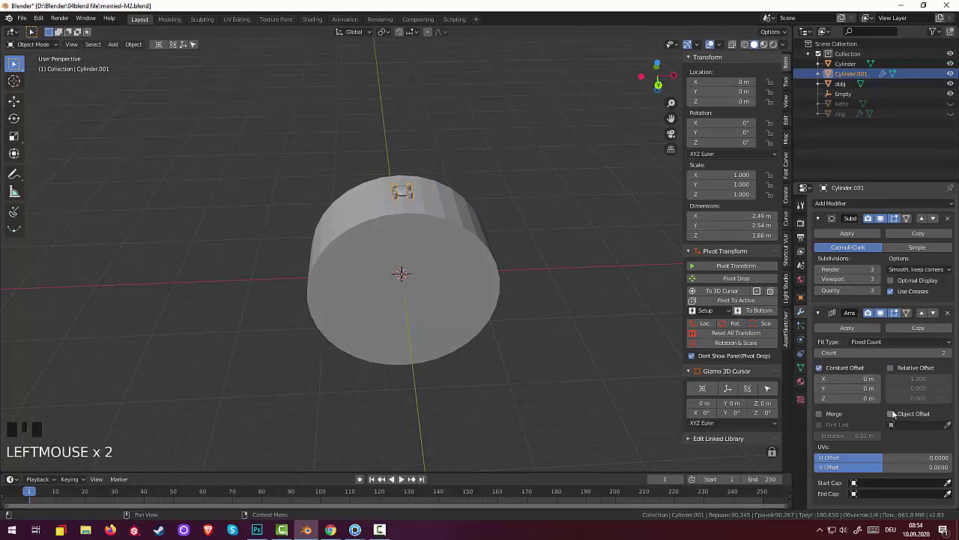
left_click(894, 410)
left_click(893, 416)
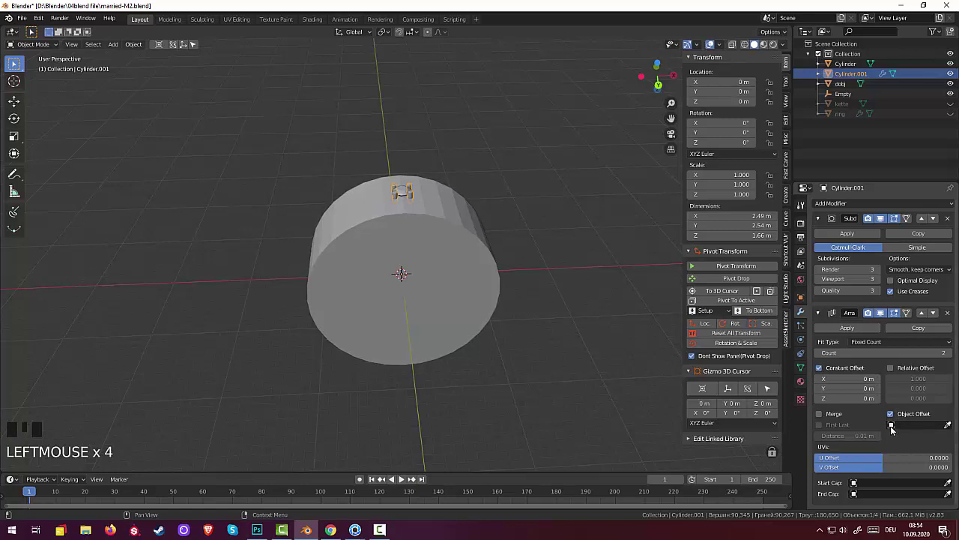
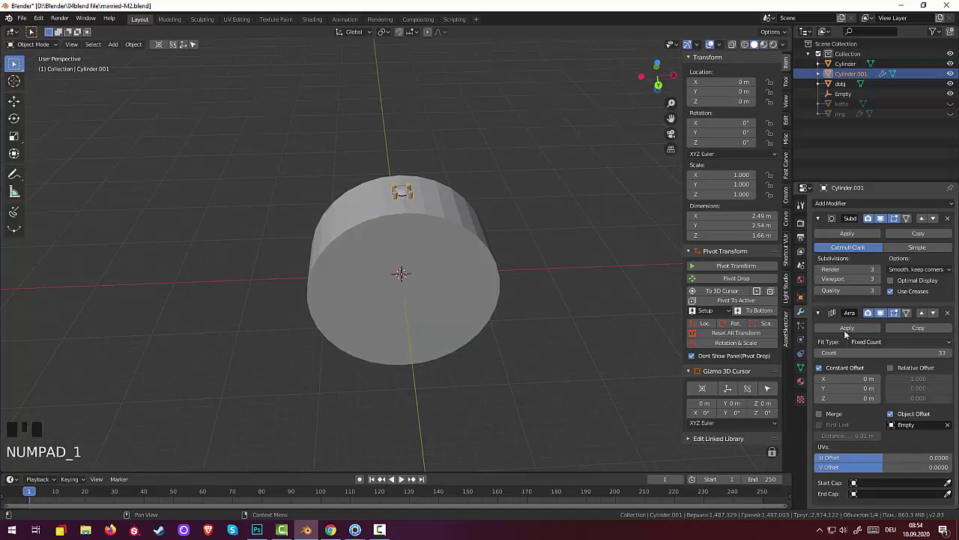
Check the ring of prongs from front and right views and reselect the prong object.
left_click(565, 331)
key("KP_1")
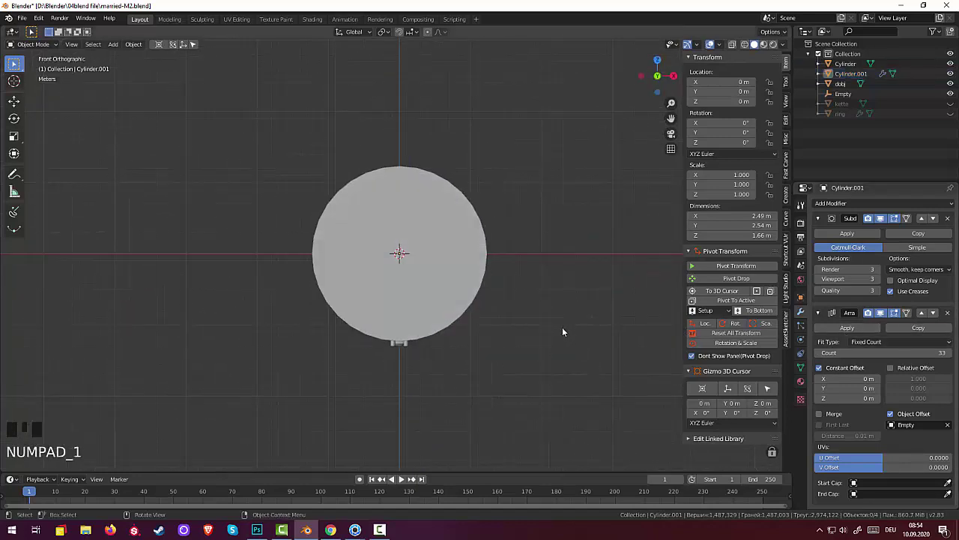
key("KP_3")
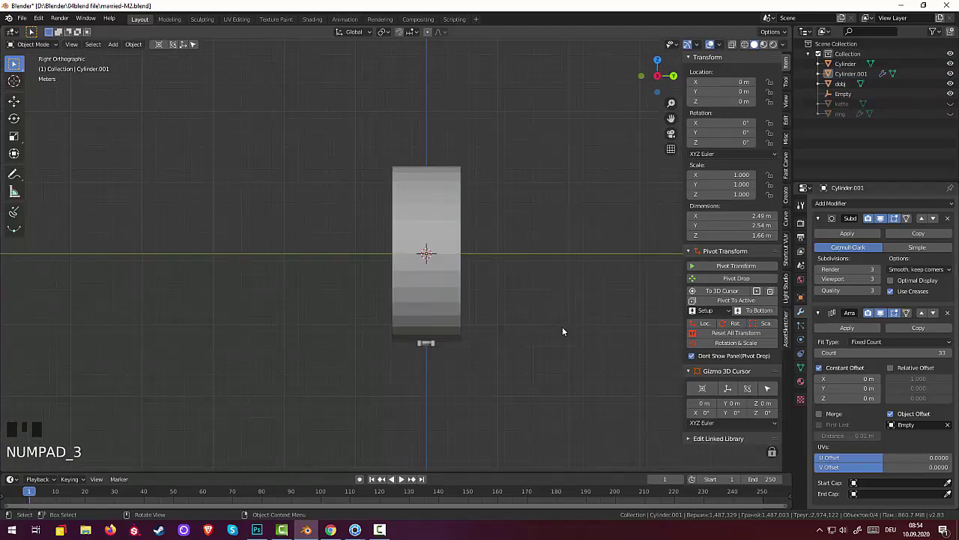
key("KP_1")
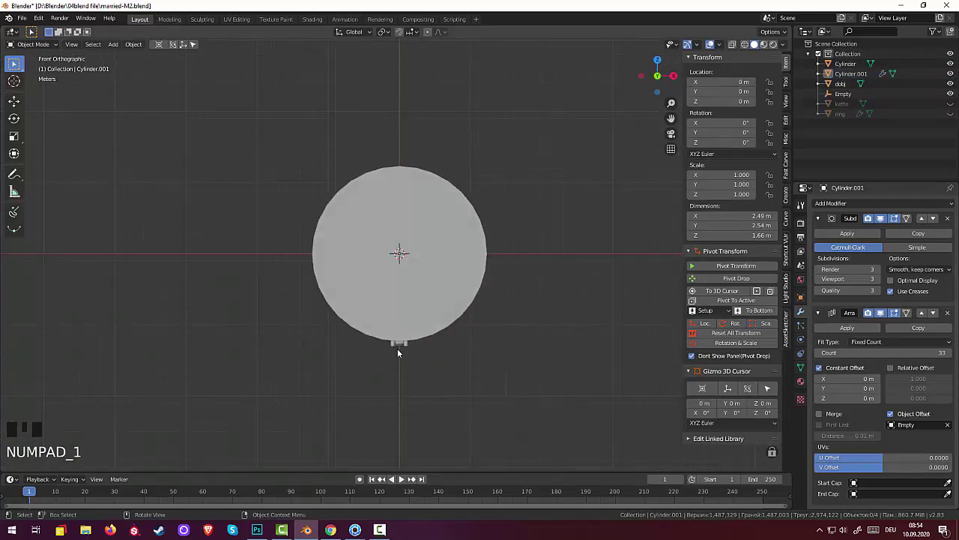
left_click(410, 347)
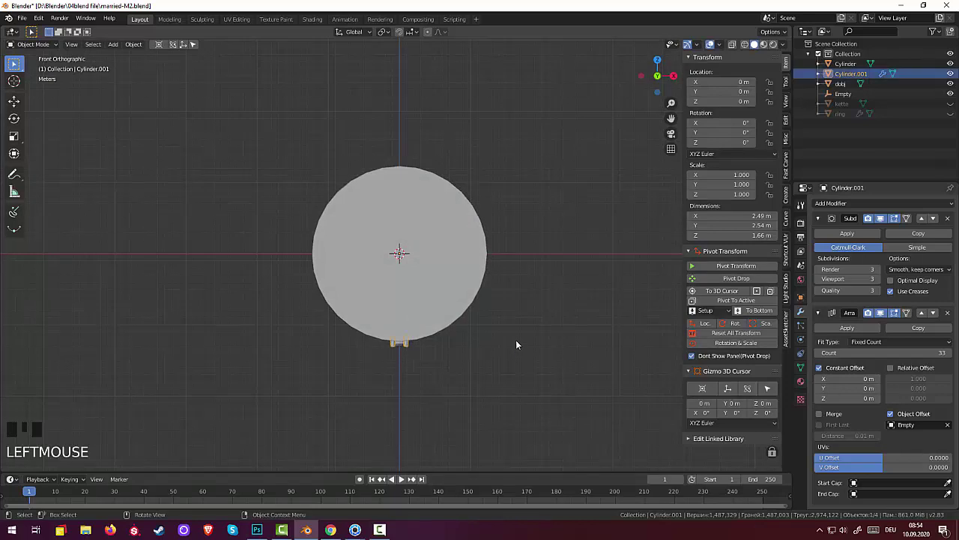
Rotate Cylinder.001 by 18° on Y so its 20 arrayed copies spread evenly around the band.
key("r")
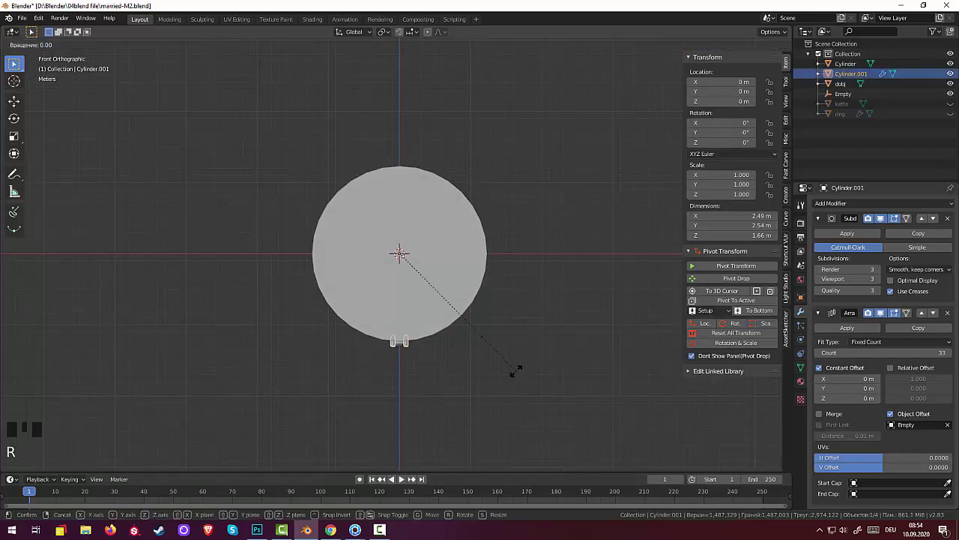
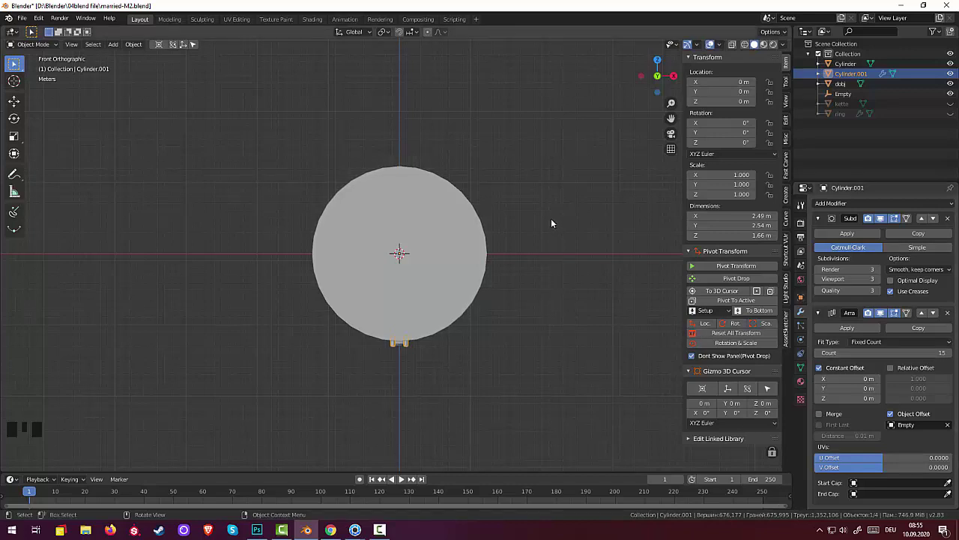
key("r")
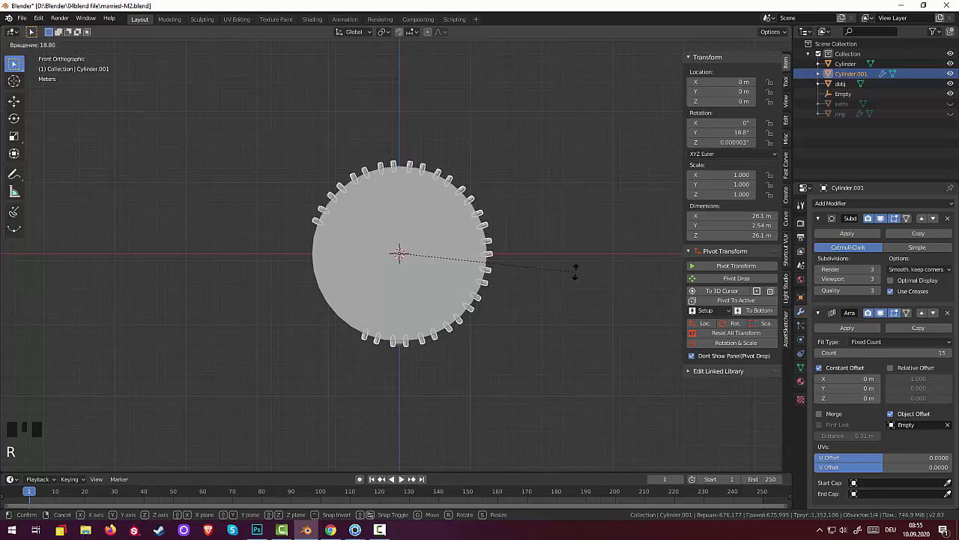
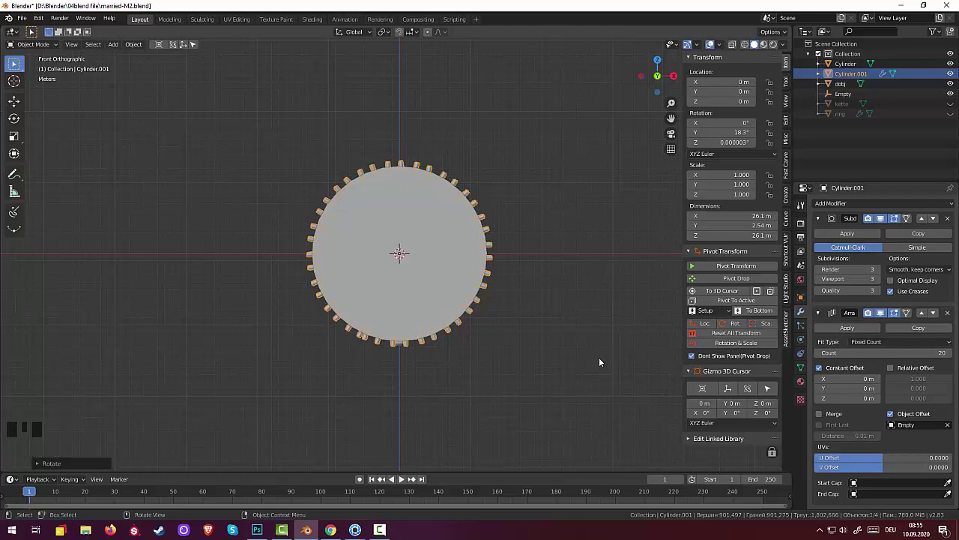
key("r")
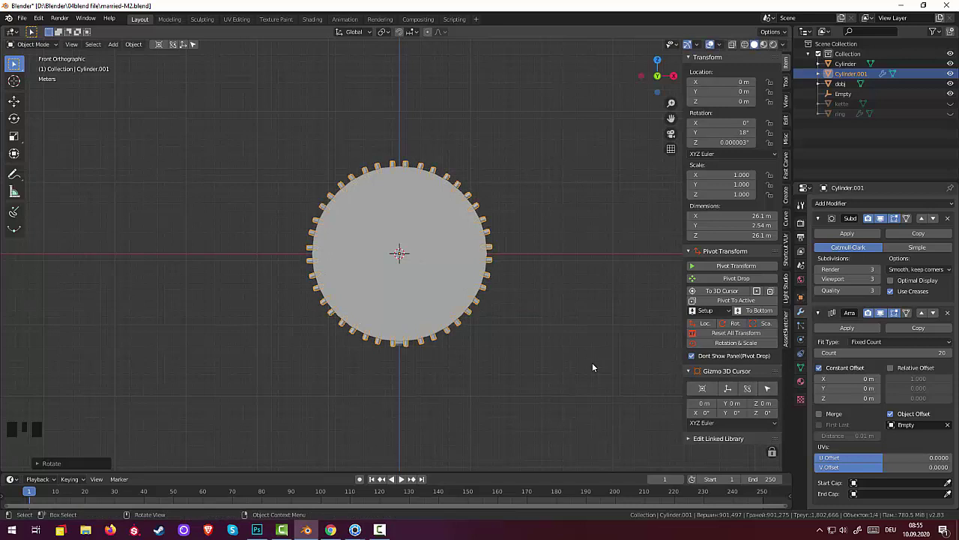
left_click(575, 371)
Remove the Array and Subdivision modifiers from Cylinder.001.
left_click_drag(598, 285, 611, 338)
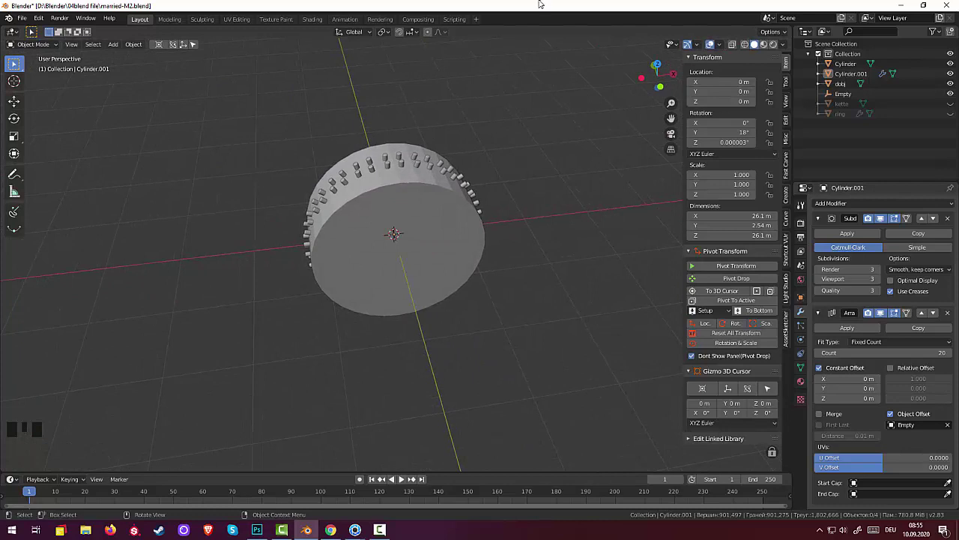
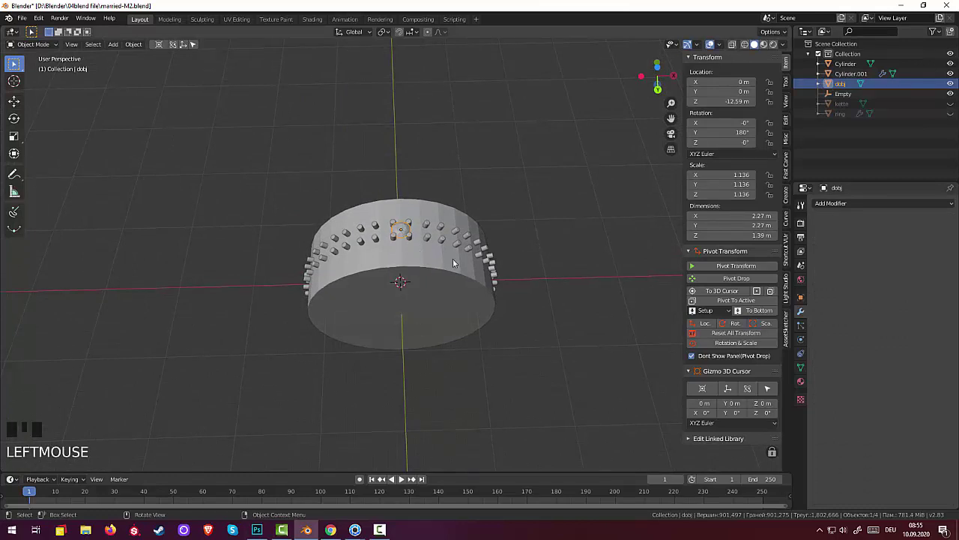
left_click(462, 243)
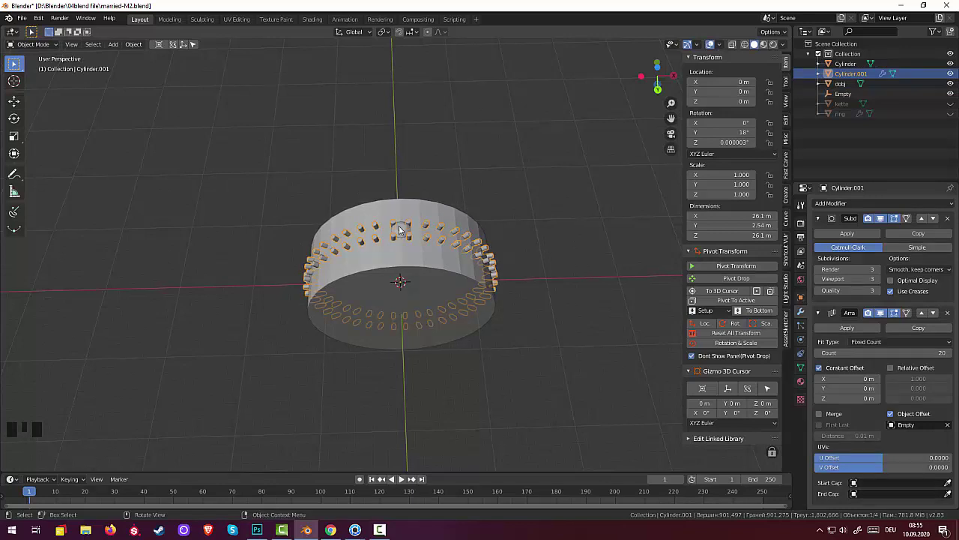
left_click(402, 232)
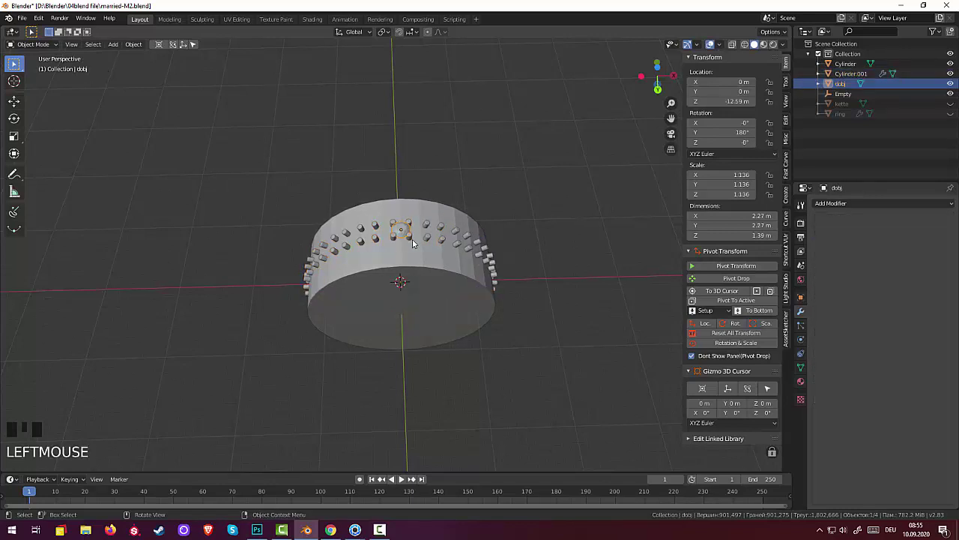
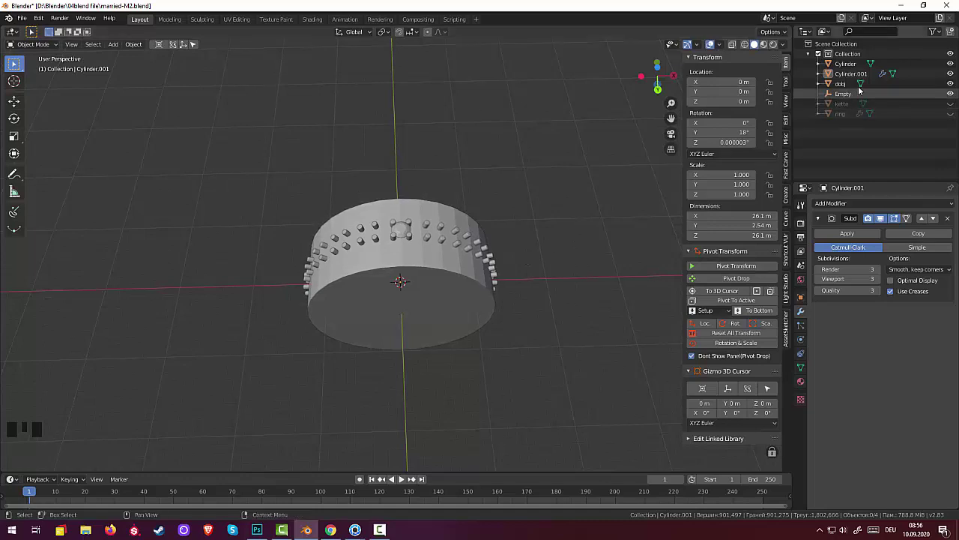
left_click(885, 75)
left_click(842, 236)
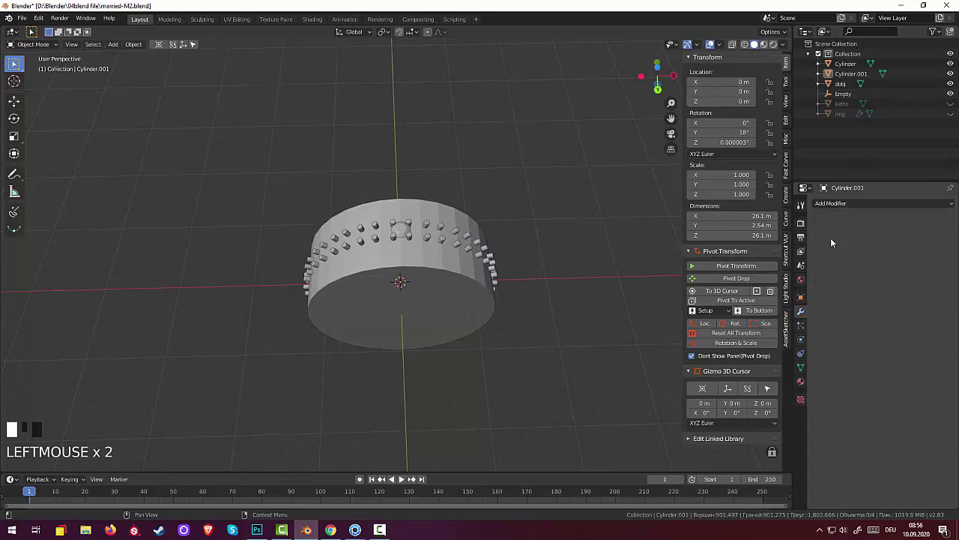
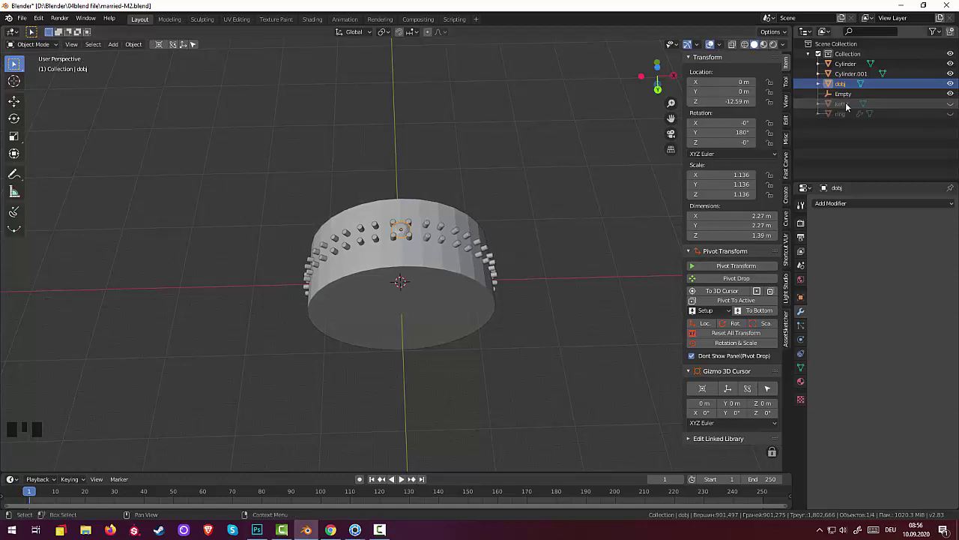
Delete the Empty object from the scene via the Outliner.
left_click(849, 99)
left_click_drag(849, 96, 36, 45)
left_click_drag(141, 50, 264, 91)
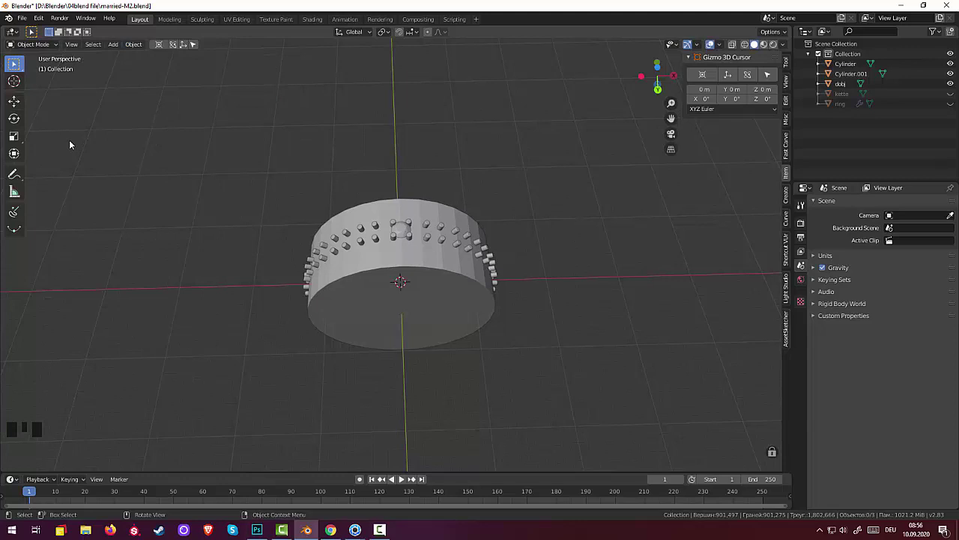
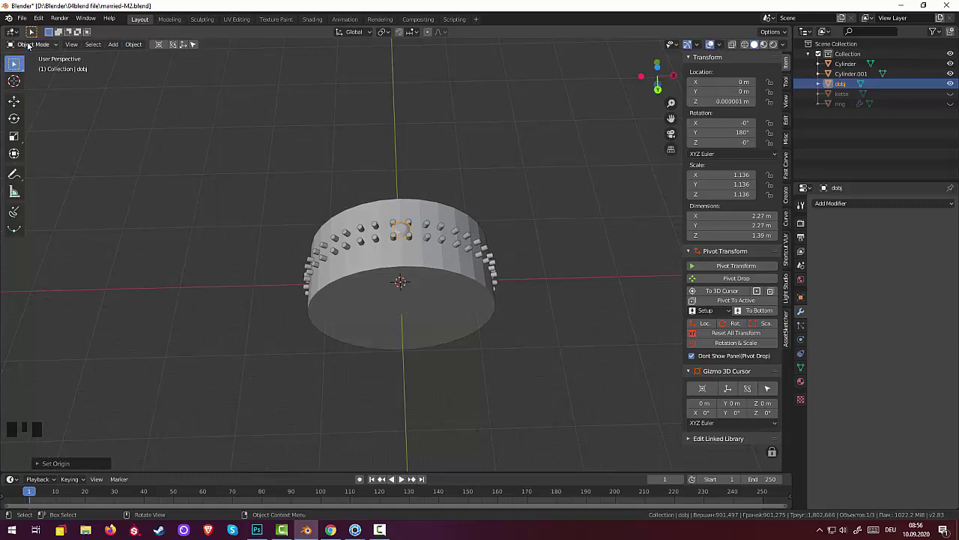
Add a Plain Axes Empty and give dobj a 20-copy Array with Constant and Object Offset to the Empty.
left_click(32, 45)
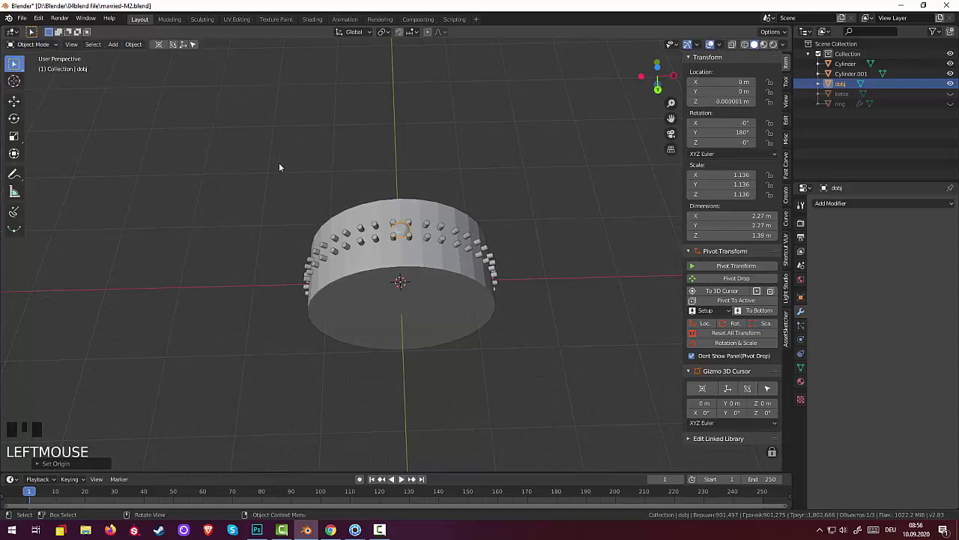
key("shift+a")
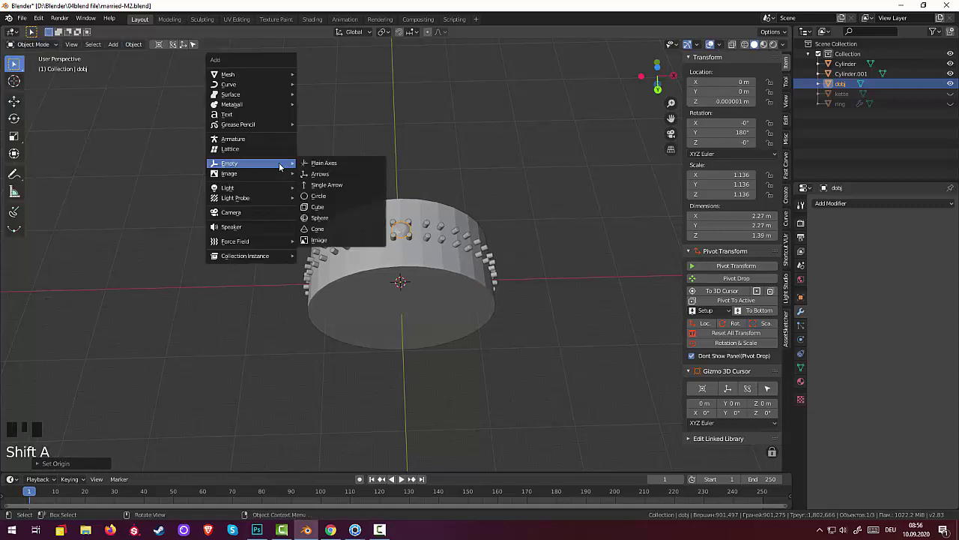
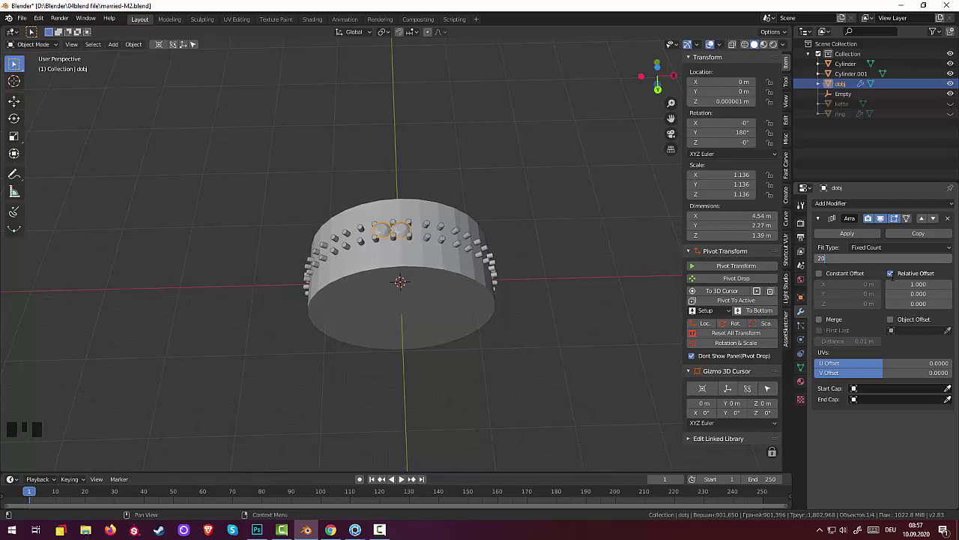
left_click(895, 278)
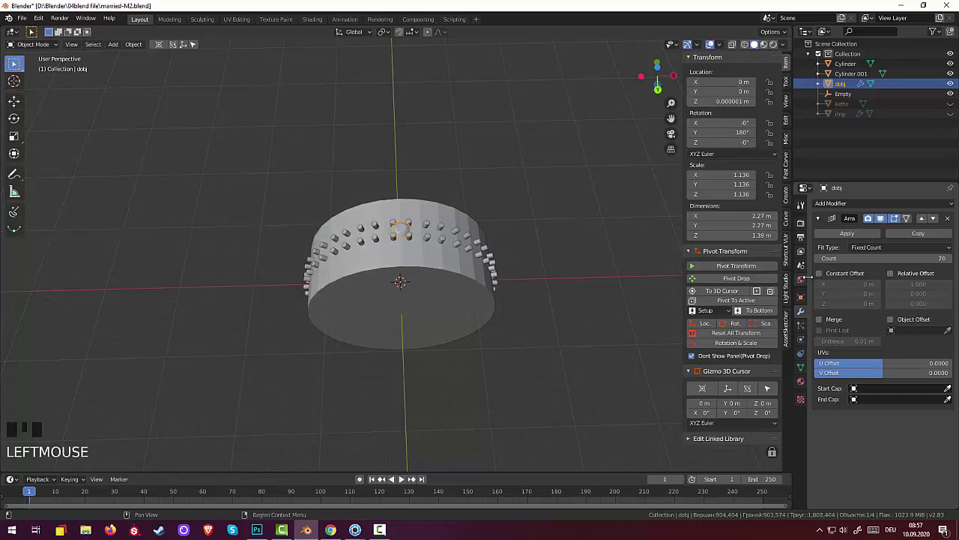
left_click(822, 277)
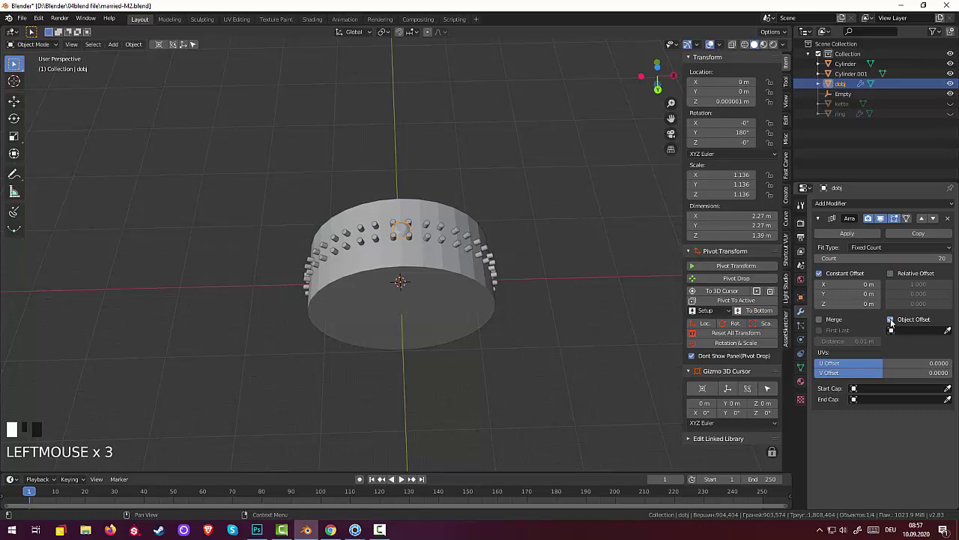
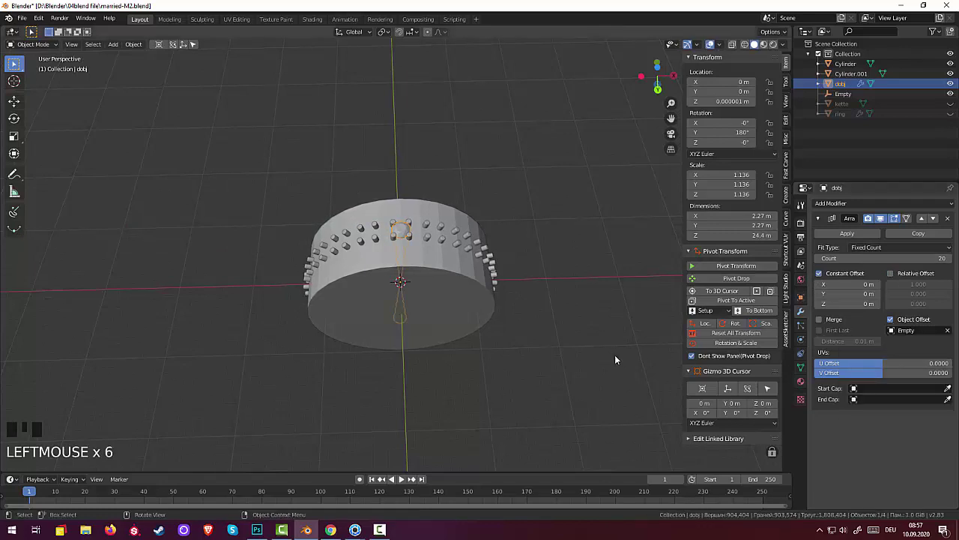
Reset the dobj prong's rotation and scale transforms to zero.
left_click_drag(617, 341, 705, 136)
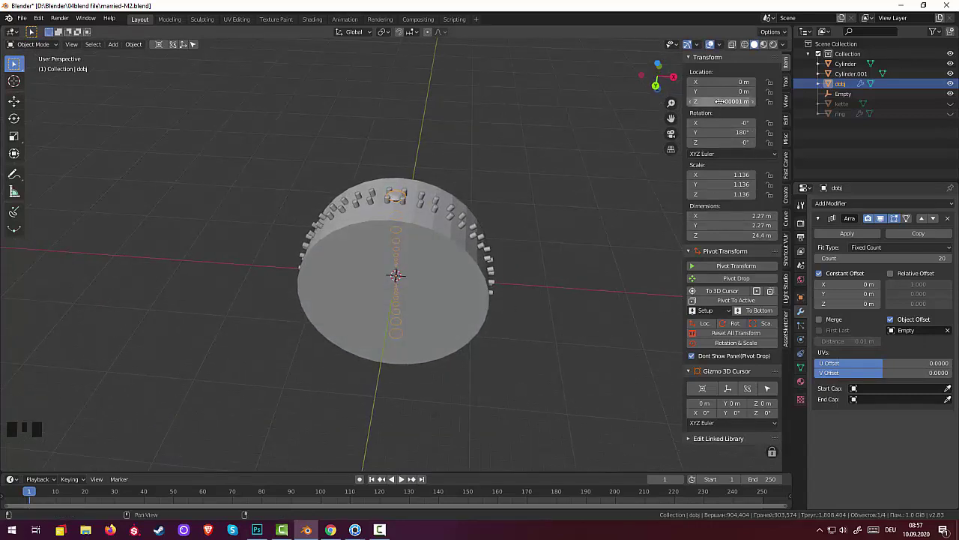
left_click(726, 337)
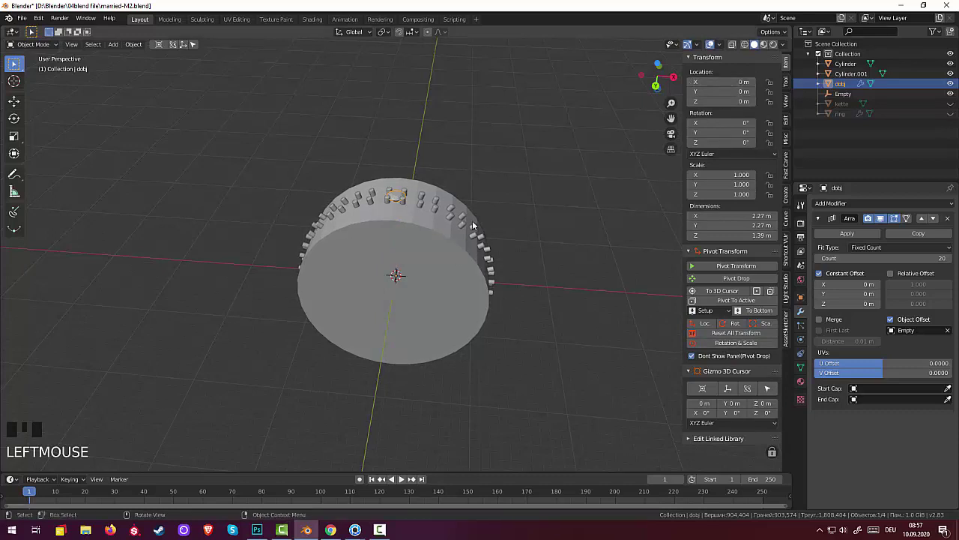
left_click_drag(491, 226, 491, 215)
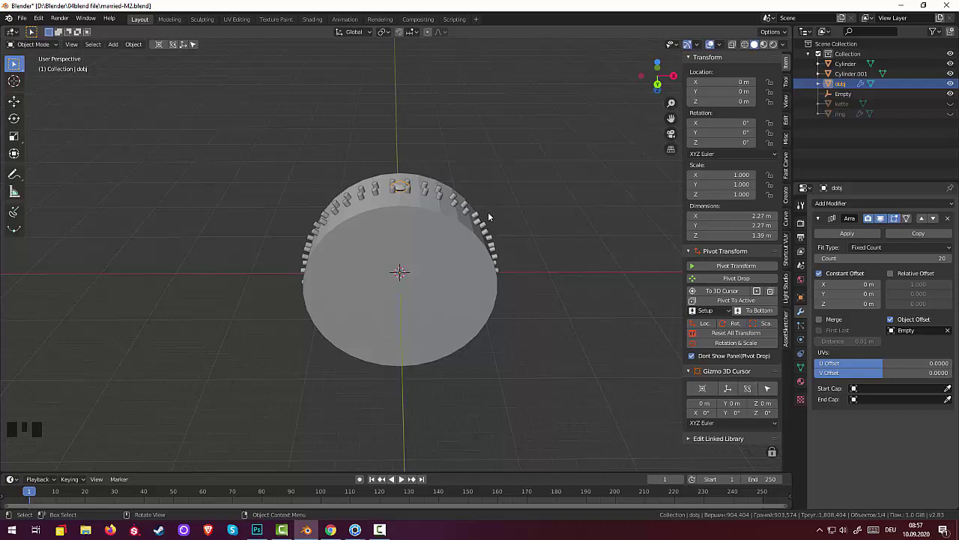
From front view, rotate dobj -18° on Y so its 20 copies align with the prongs.
key("KP_1")
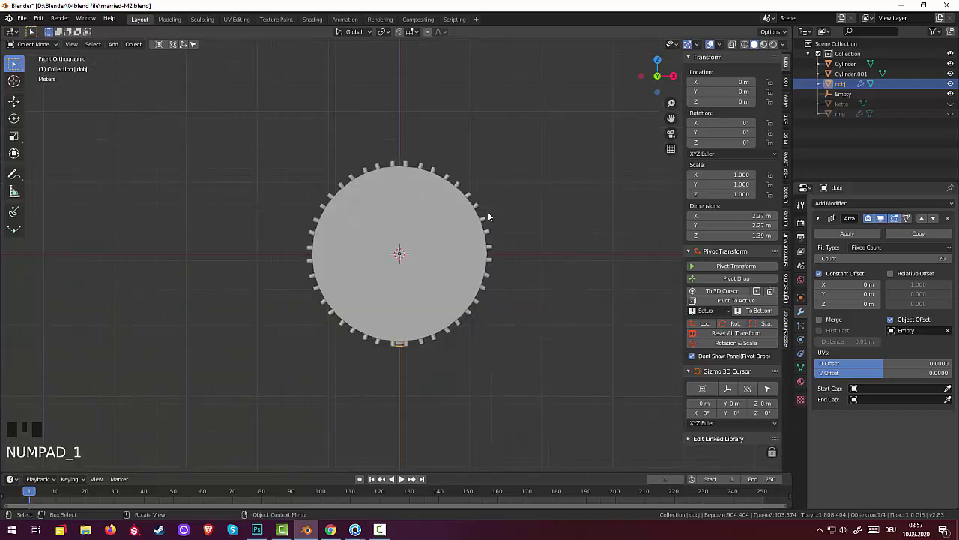
key("r")
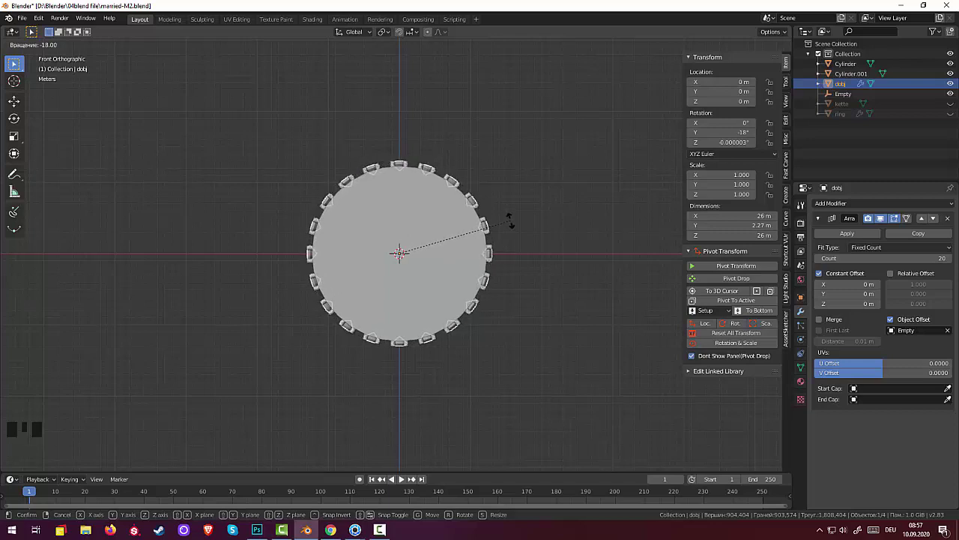
left_click(506, 247)
left_click_drag(514, 221, 620, 233)
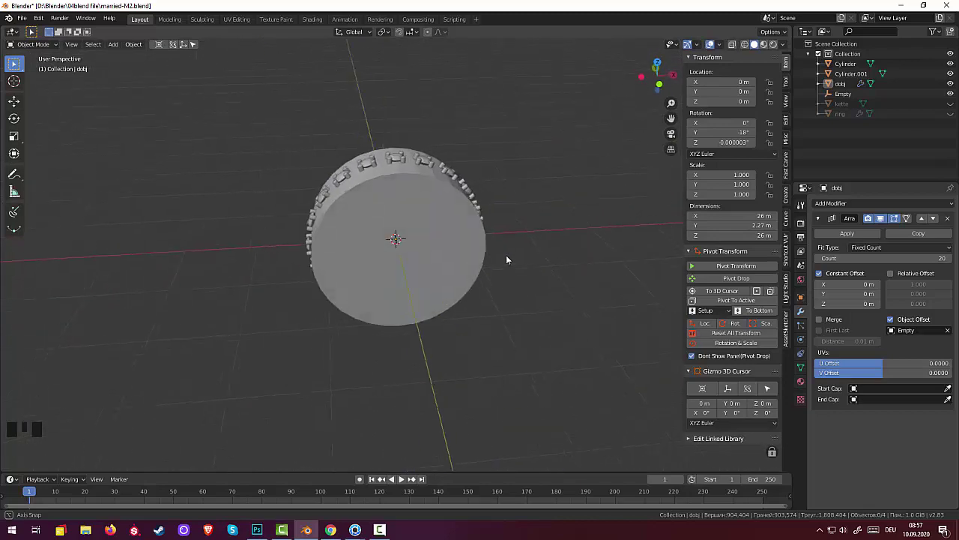
Scale the dobj prong ring down very slightly (about 0.996) to fit snugly around the band.
left_click(406, 159)
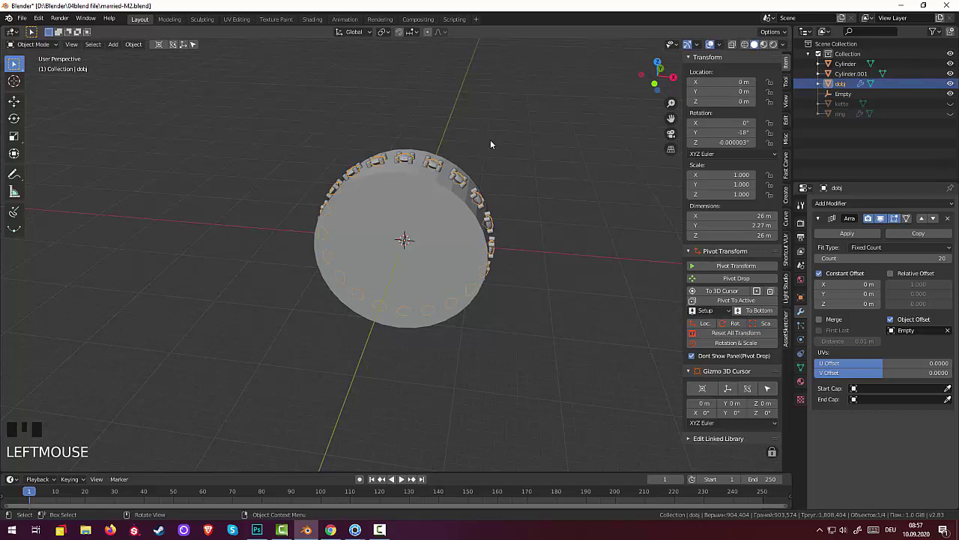
key("s")
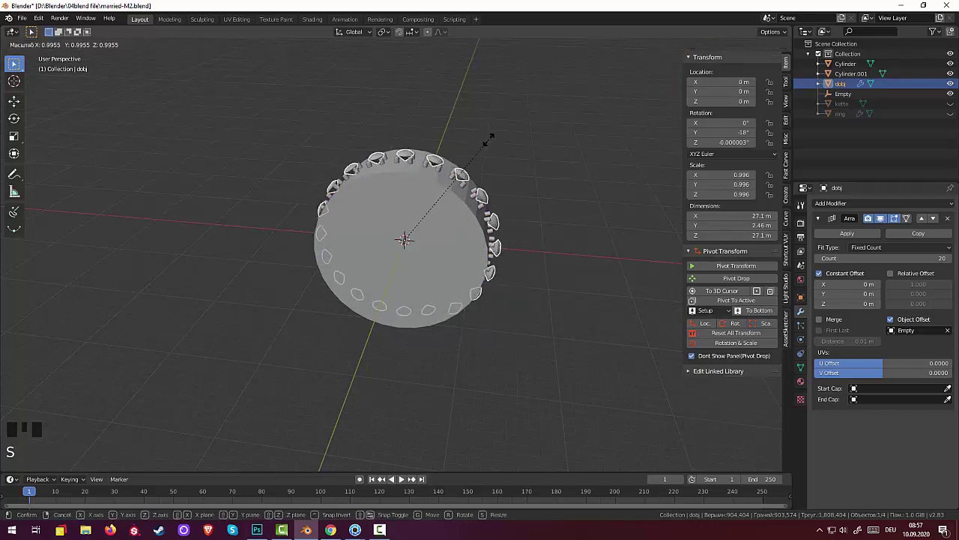
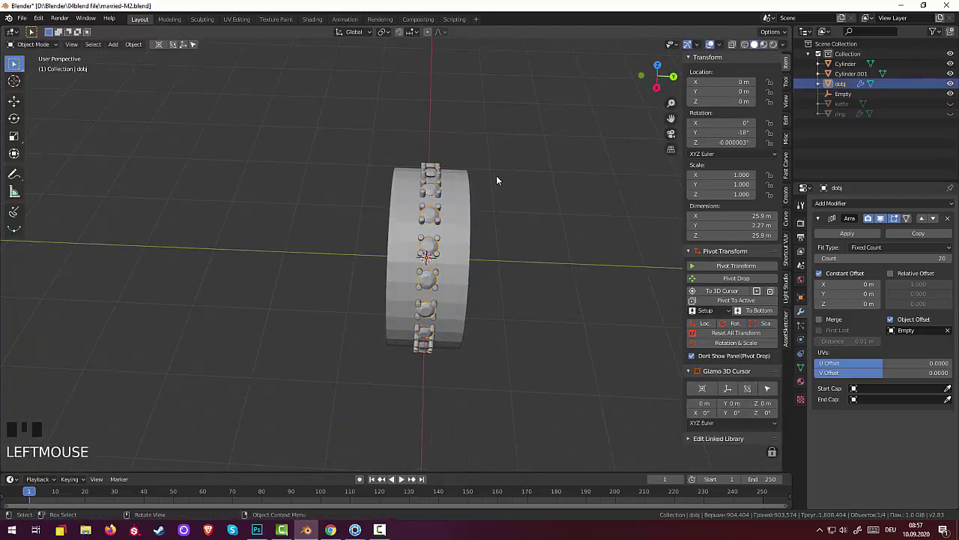
key("s")
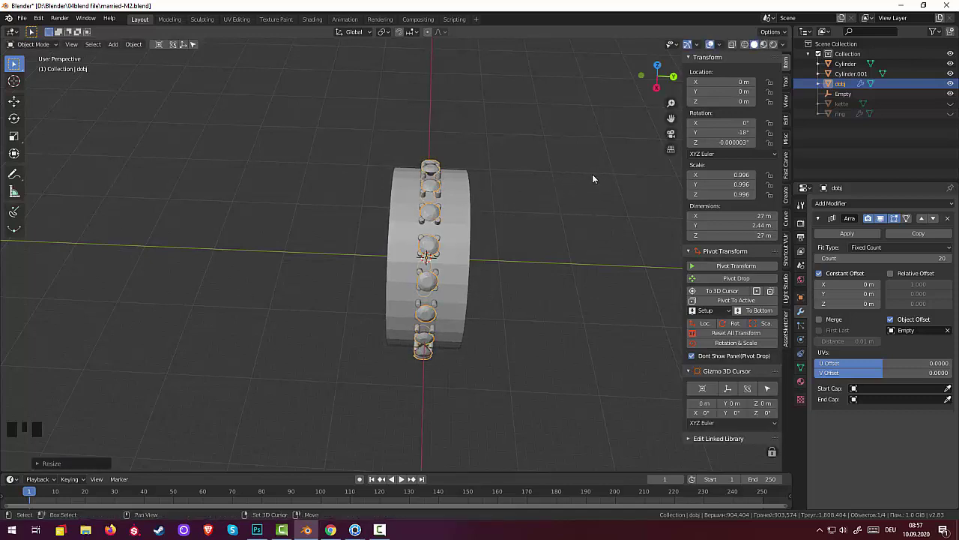
left_click_drag(596, 186, 598, 191)
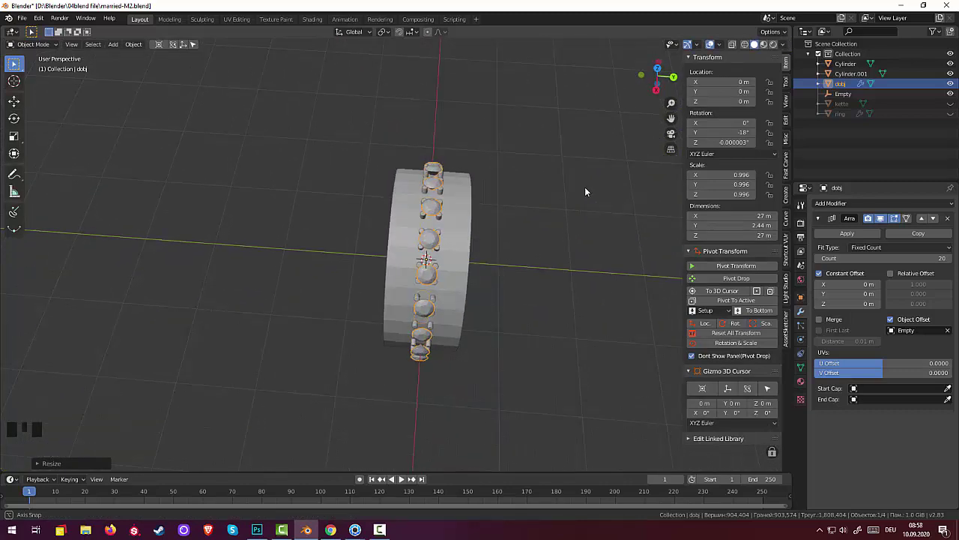
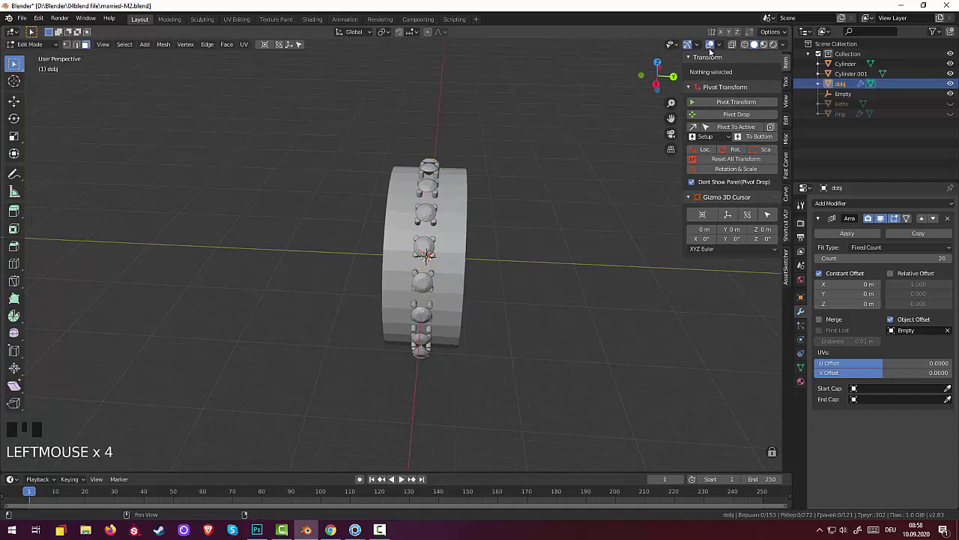
Switch the interaction mode back to Object Mode.
left_click(717, 45)
left_click(717, 46)
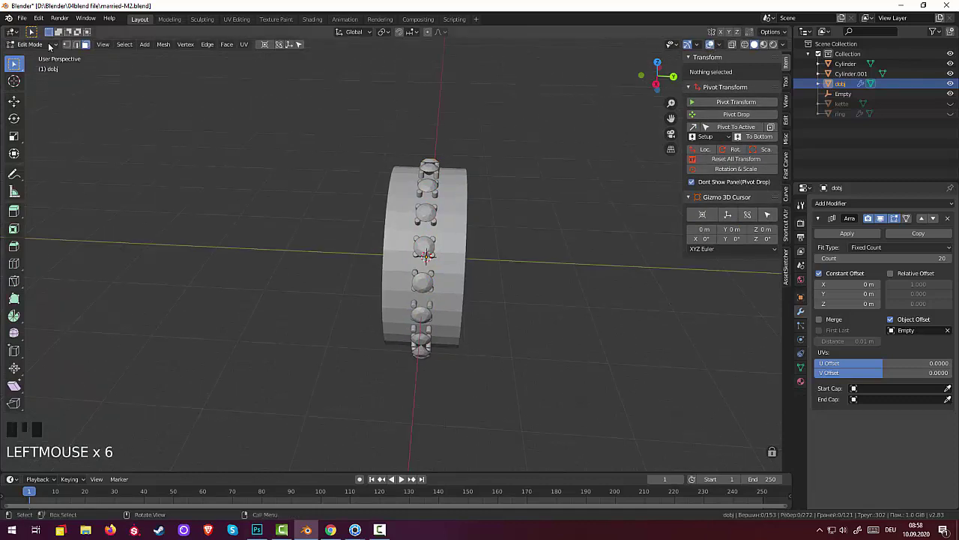
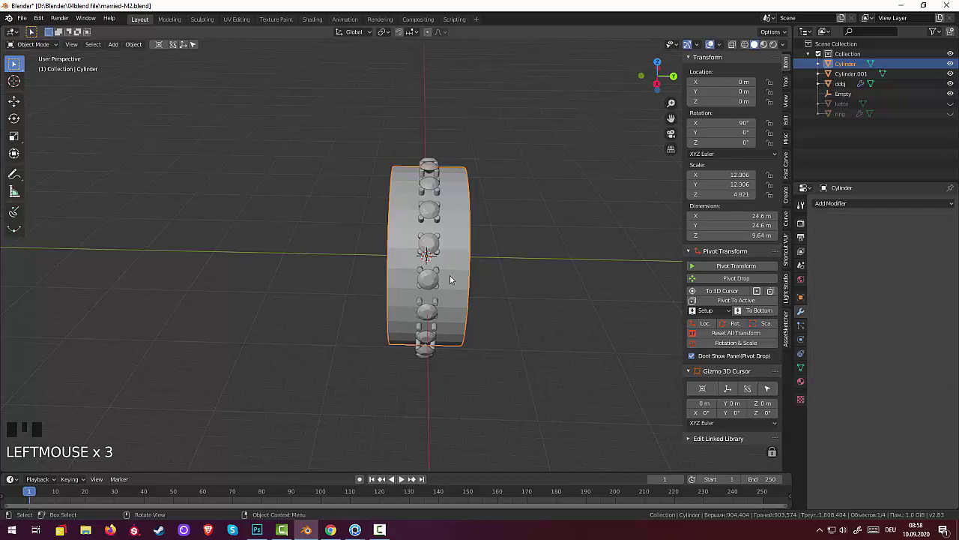
Orbit the view around the ring band.
left_click_drag(523, 230, 543, 243)
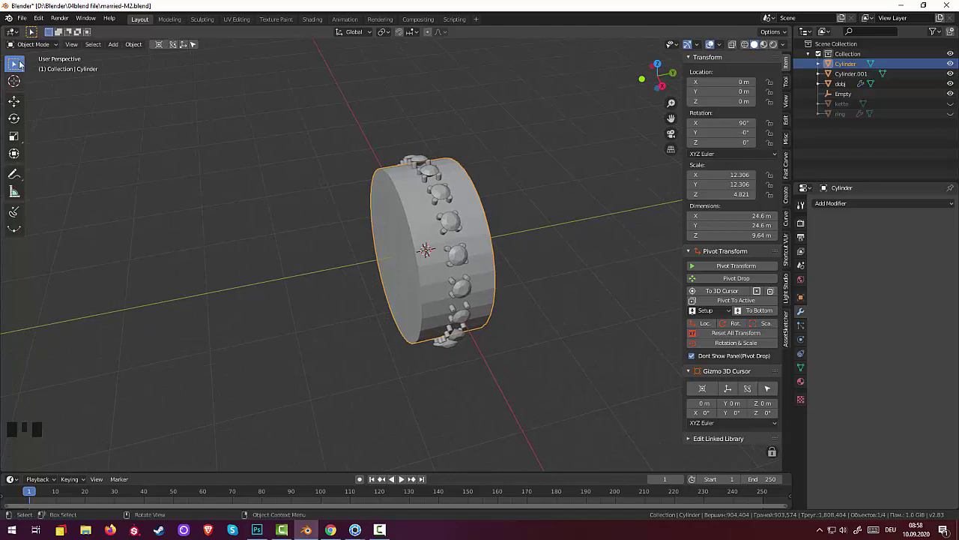
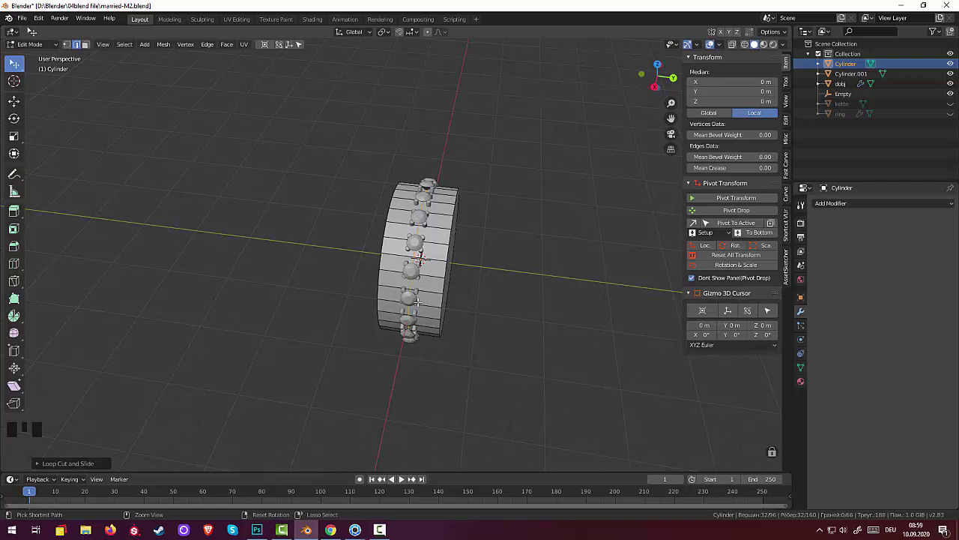
Cut two new edge loops around the Cylinder band beside the stone row.
key("ctrl+z")
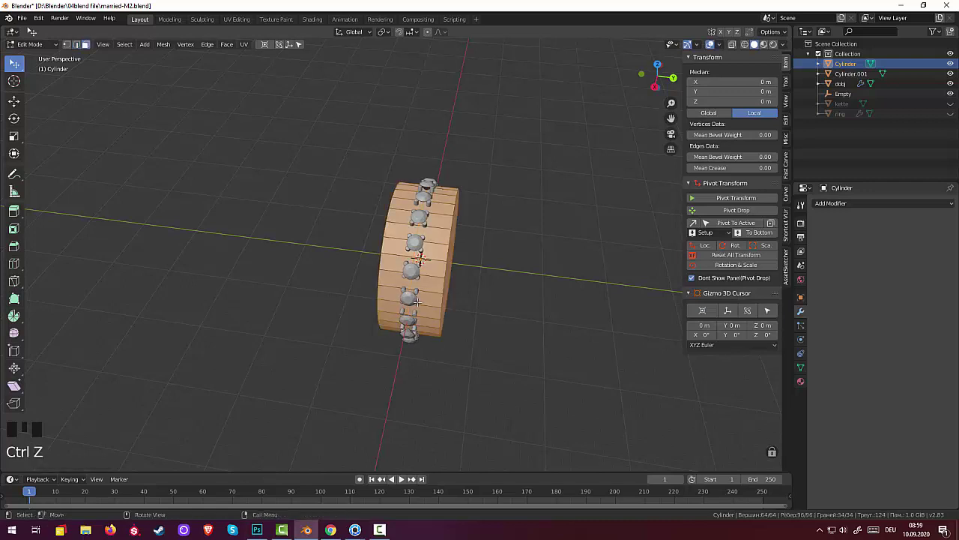
key("ctrl+r")
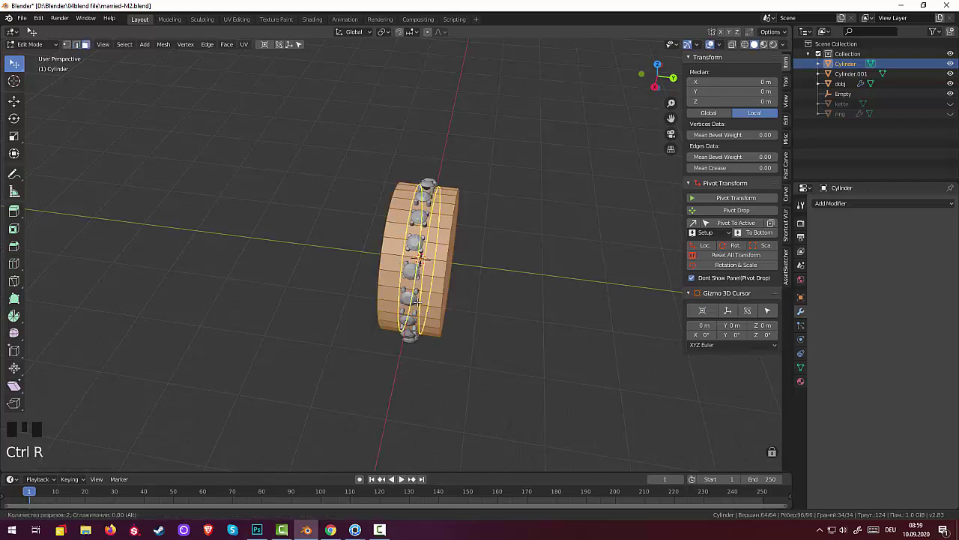
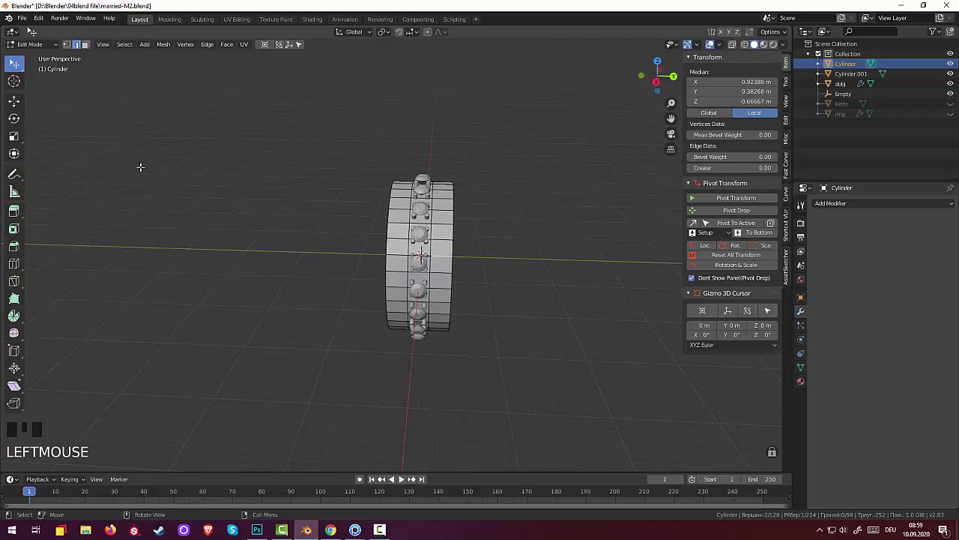
left_click(91, 47)
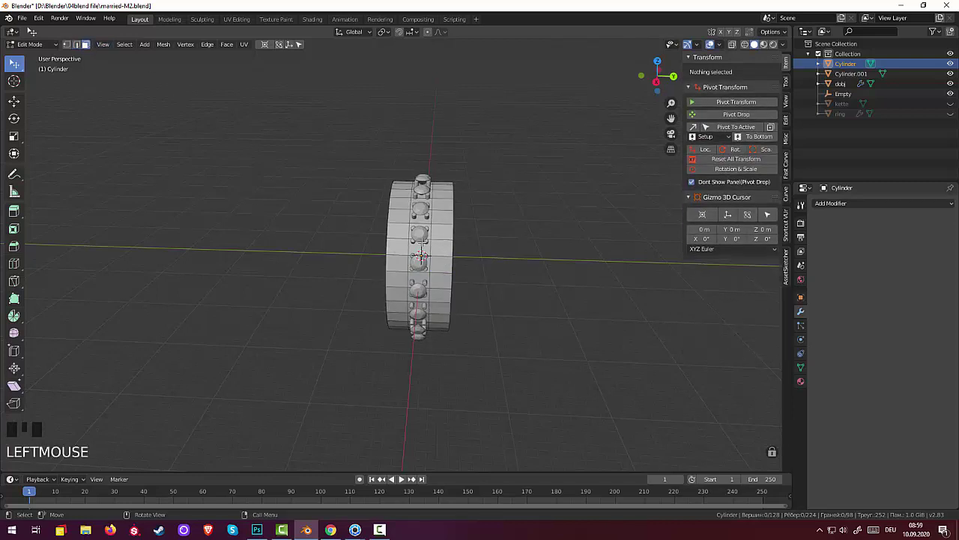
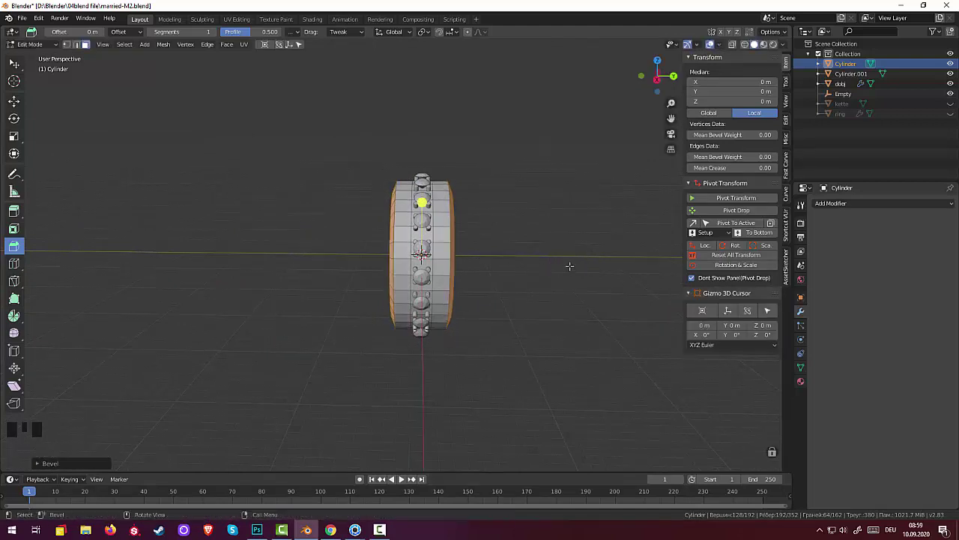
Scale both rim edge selections inward along the width, about 0.91 and 0.95.
key("s")
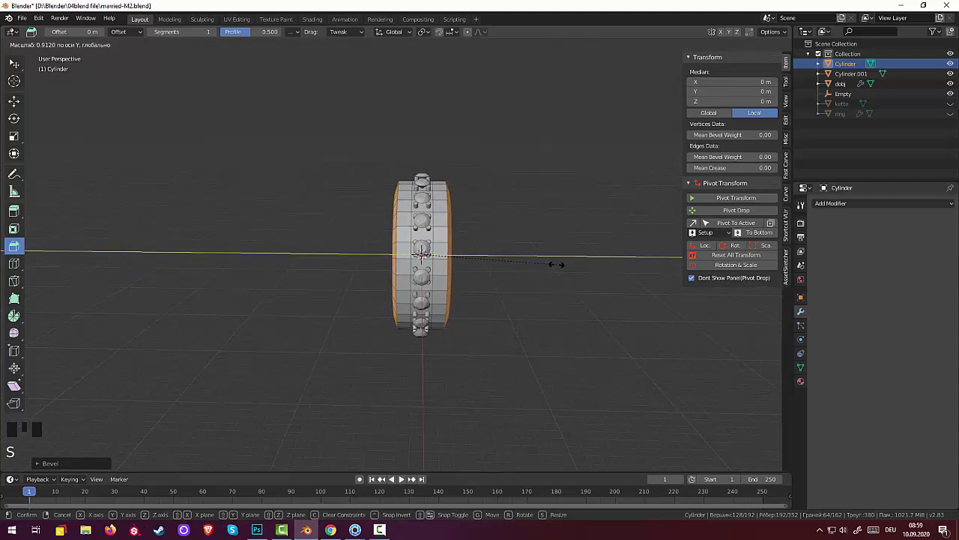
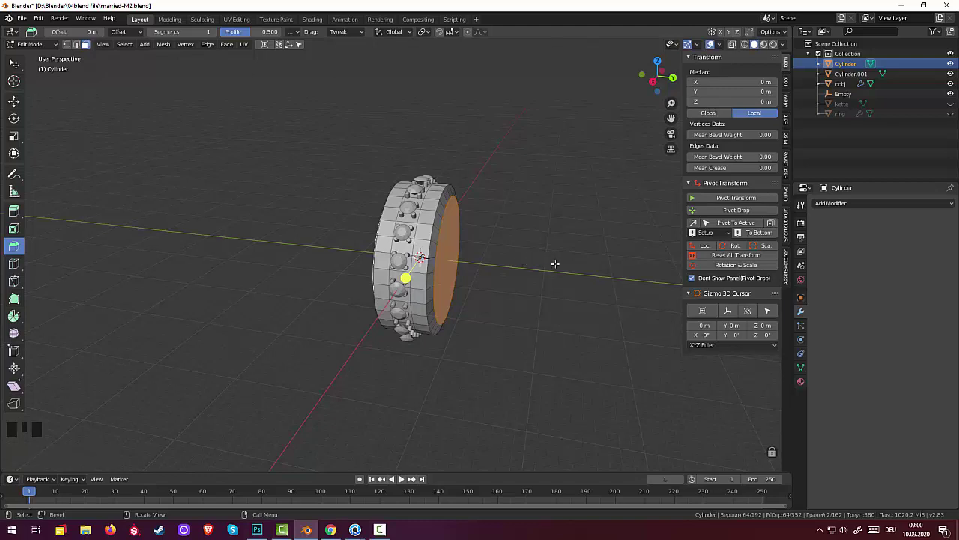
key("s")
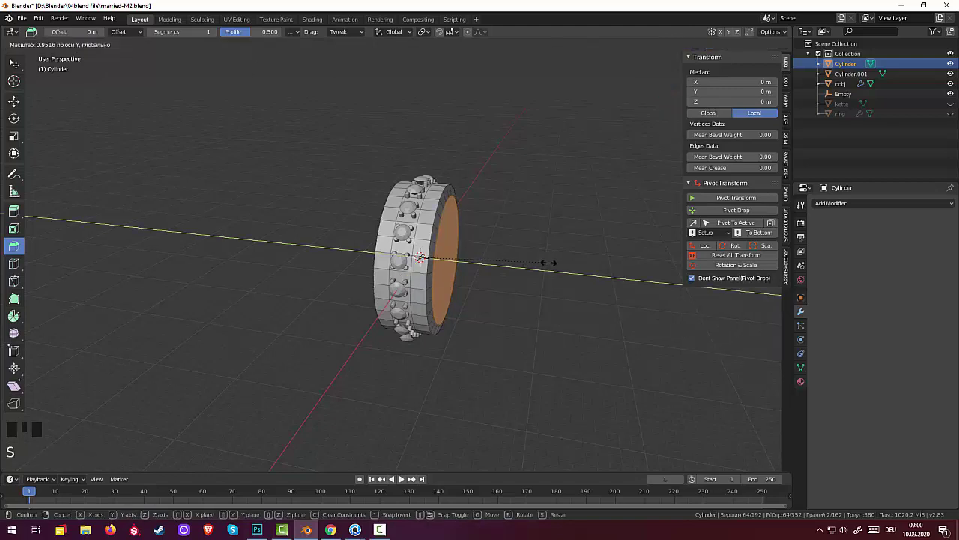
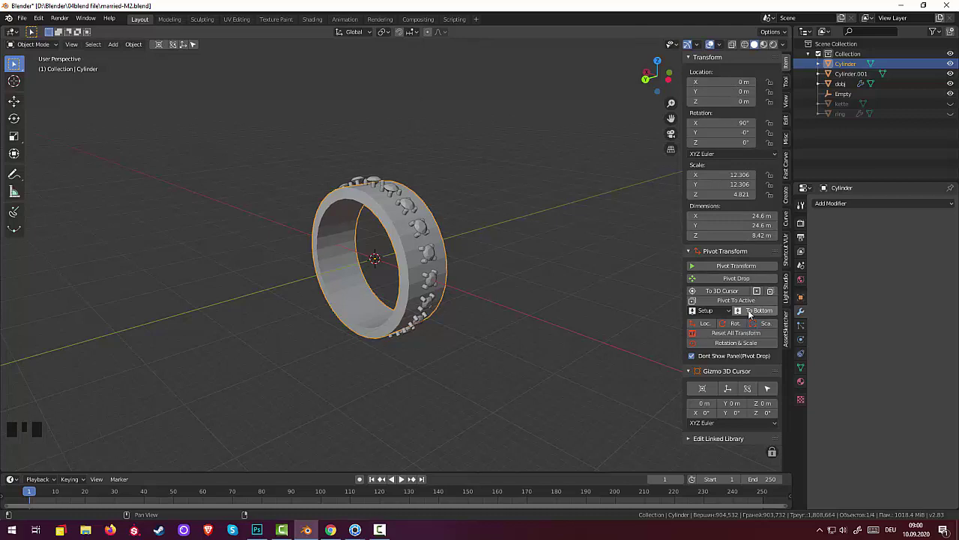
Apply the band's rotation and scale so they read 0° and 1.000.
left_click_drag(742, 337, 604, 330)
left_click(528, 292)
left_click_drag(520, 269, 427, 242)
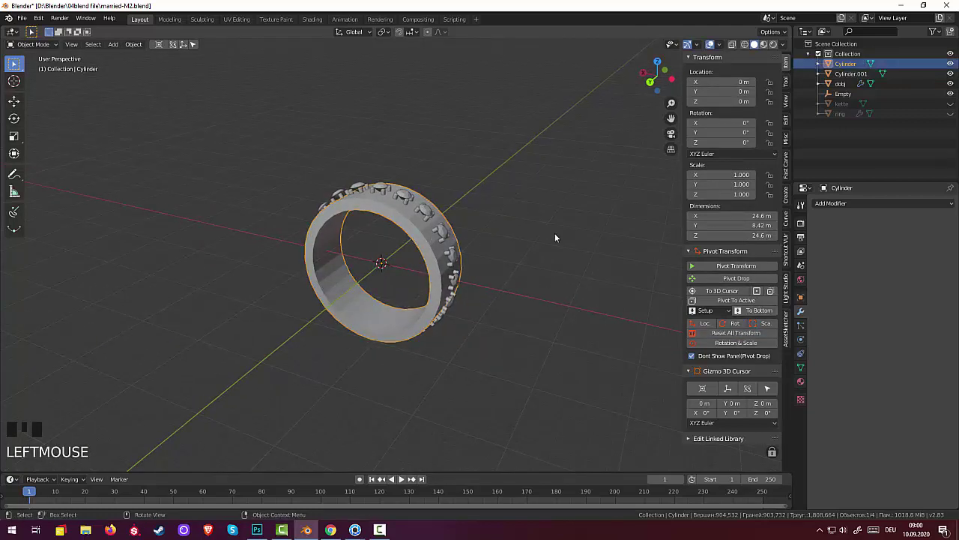
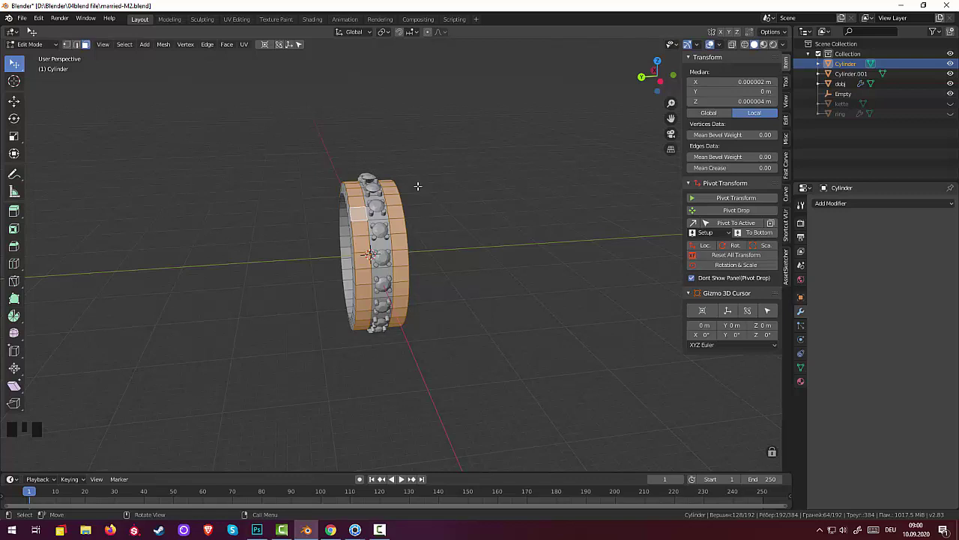
Extrude the band's selected side faces outward along their normals to form raised rims.
key("e")
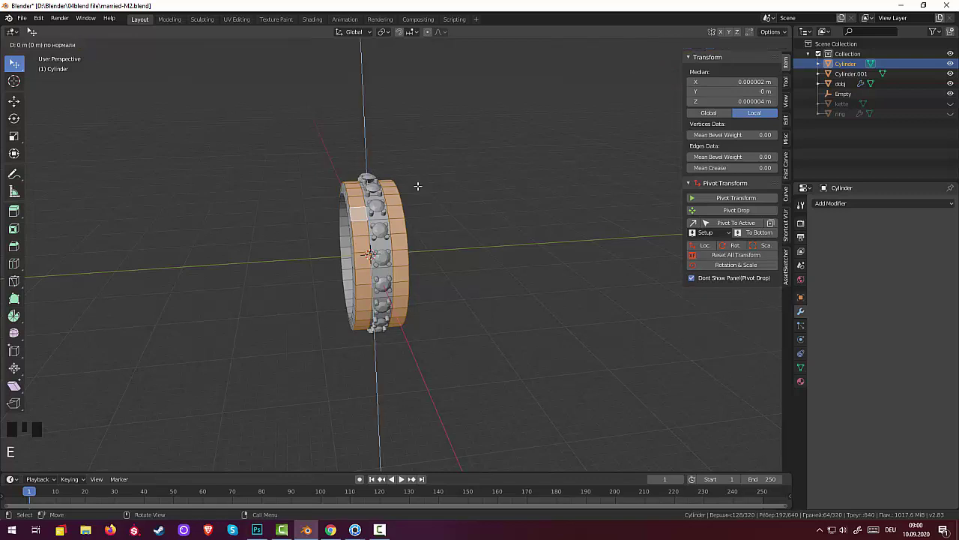
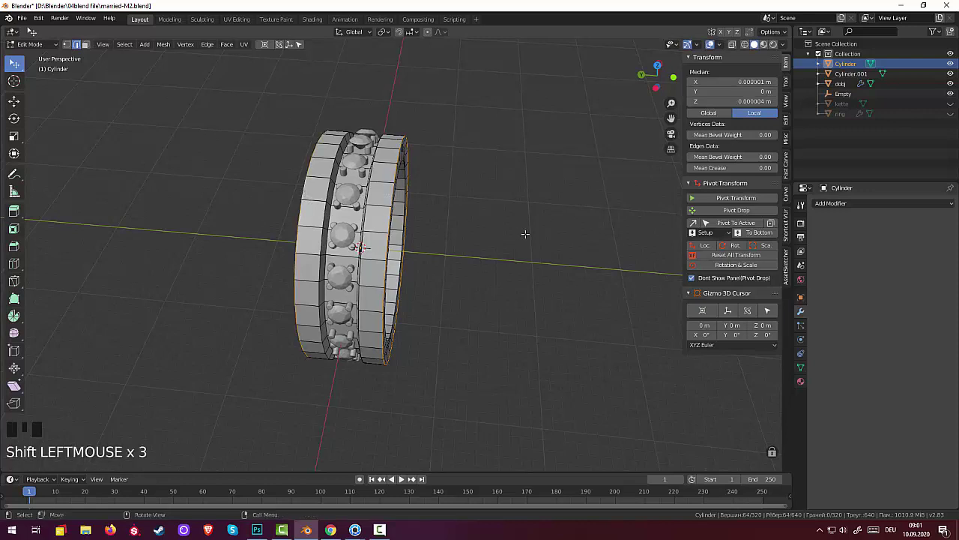
Bevel the raised rims' edge loops, switch to vertex select and return to Object Mode facing the ring's front.
key("s")
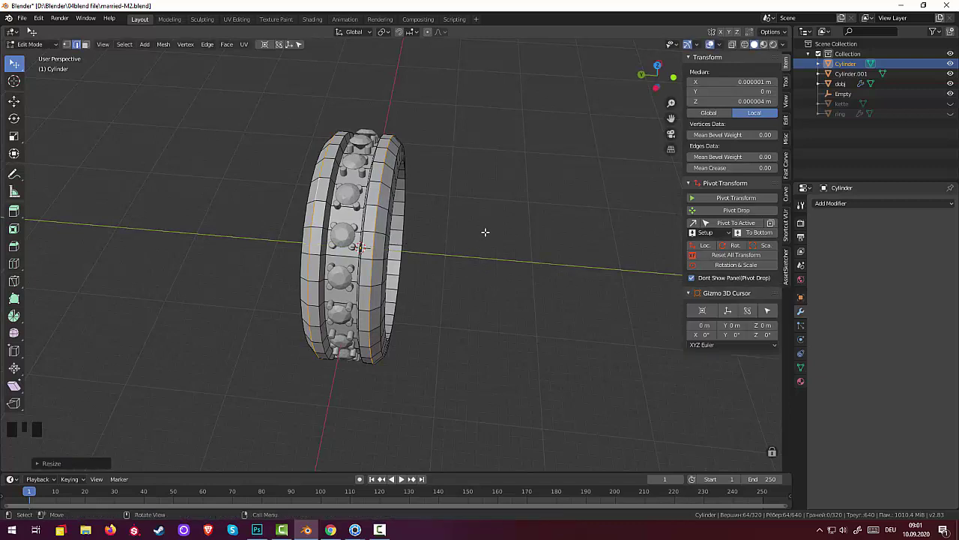
key("ctrl+b")
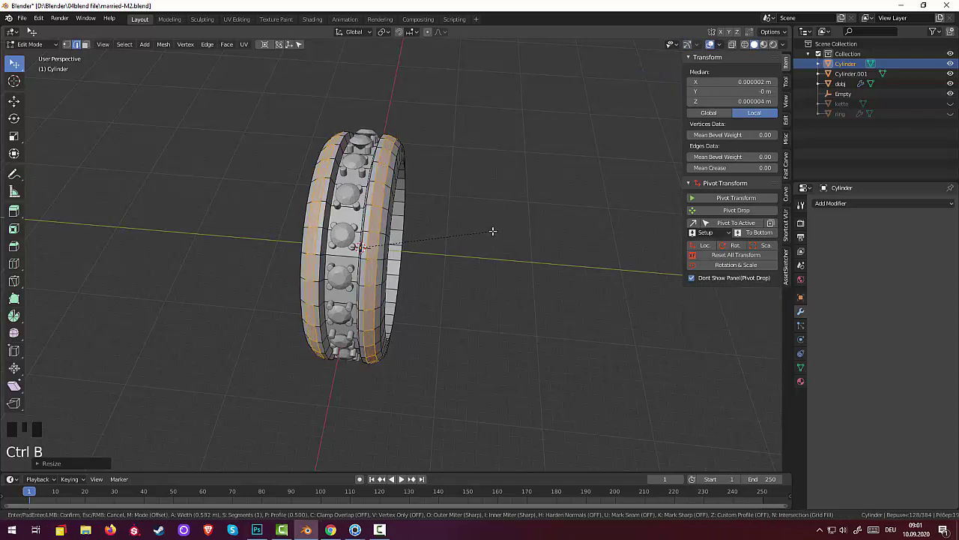
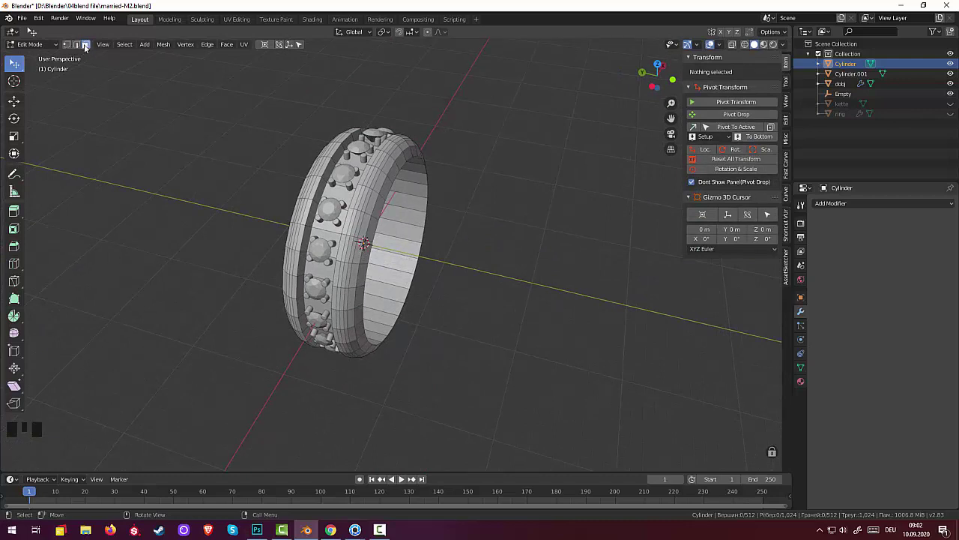
left_click(87, 47)
left_click(69, 47)
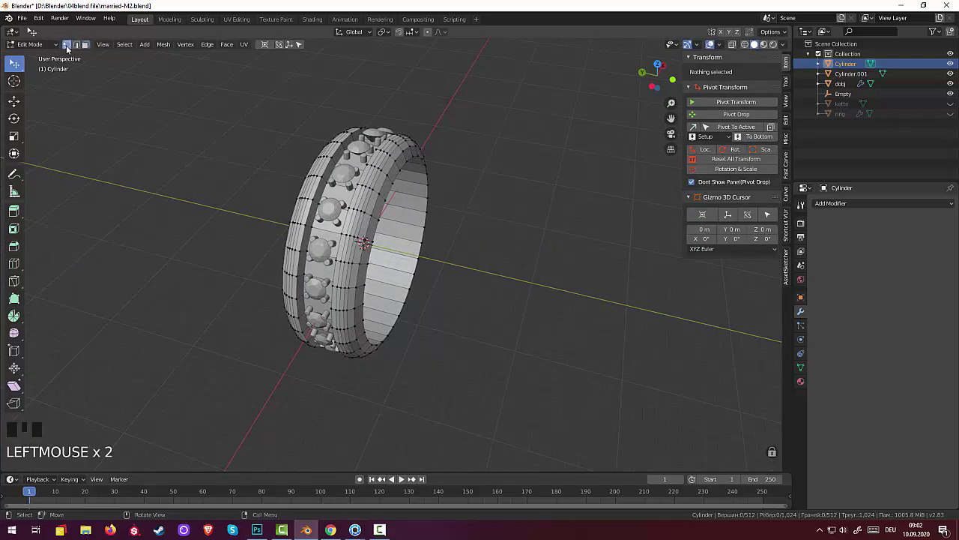
left_click_drag(35, 45, 357, 240)
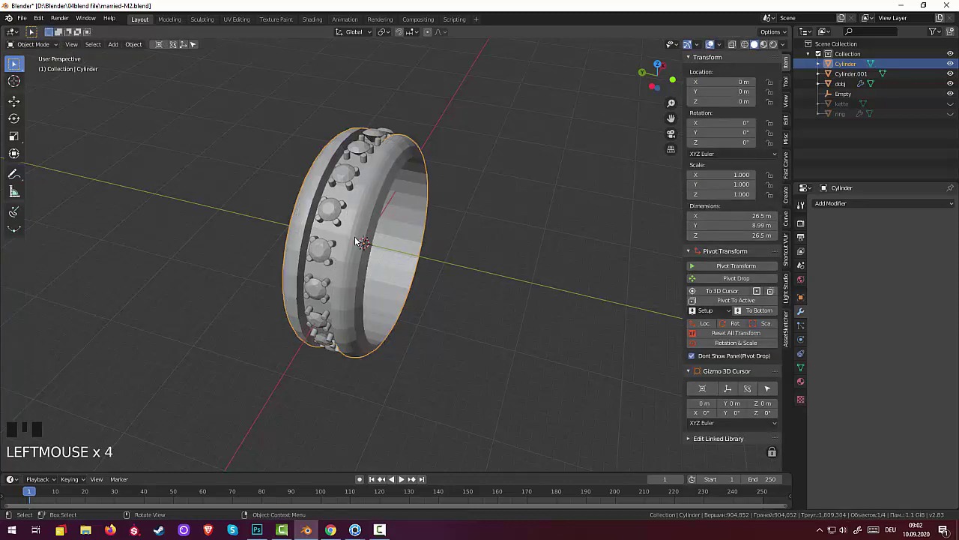
left_click_drag(359, 238, 834, 202)
Undo the added subdivision smoothing and select the Cylinder.001 prong array in the Outliner.
left_click_drag(834, 202, 533, 338)
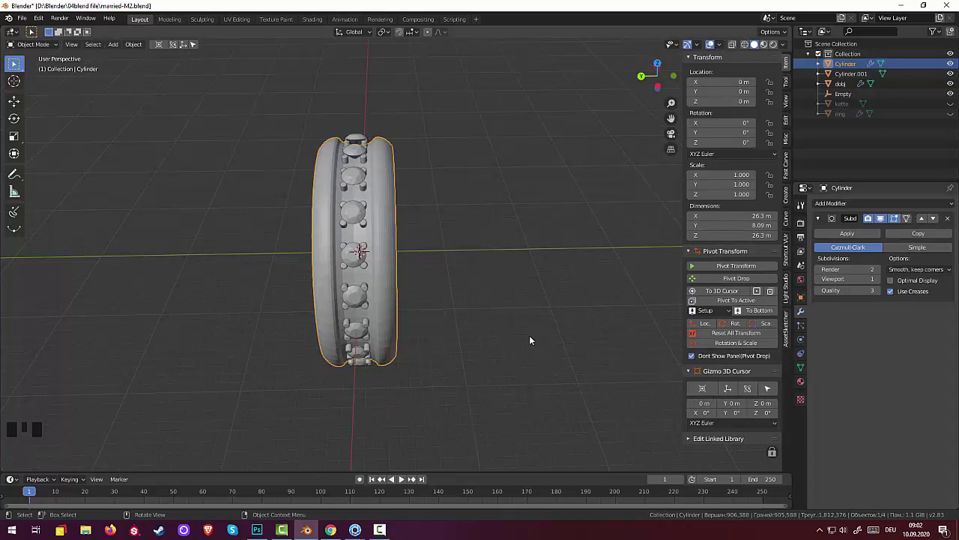
key("ctrl+z")
left_click(496, 347)
left_click(392, 277)
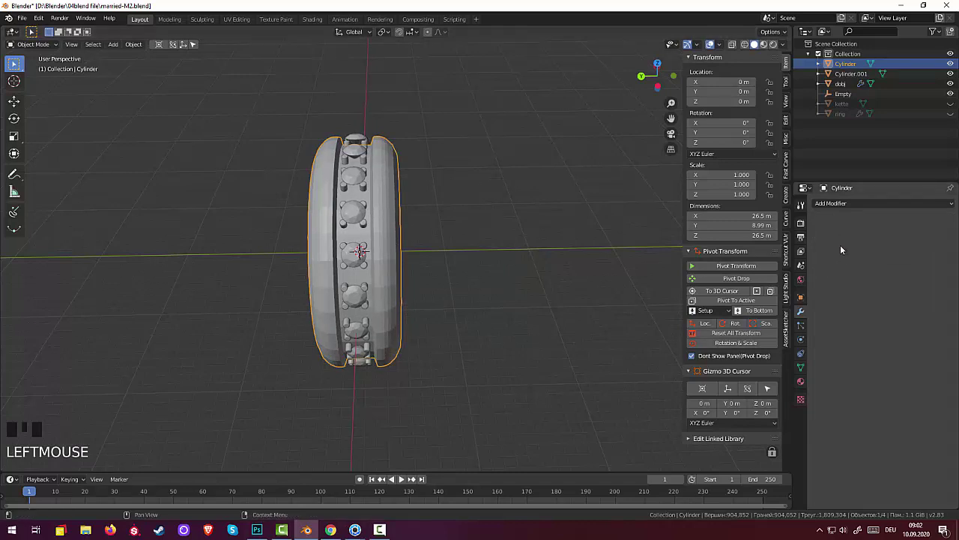
left_click(866, 75)
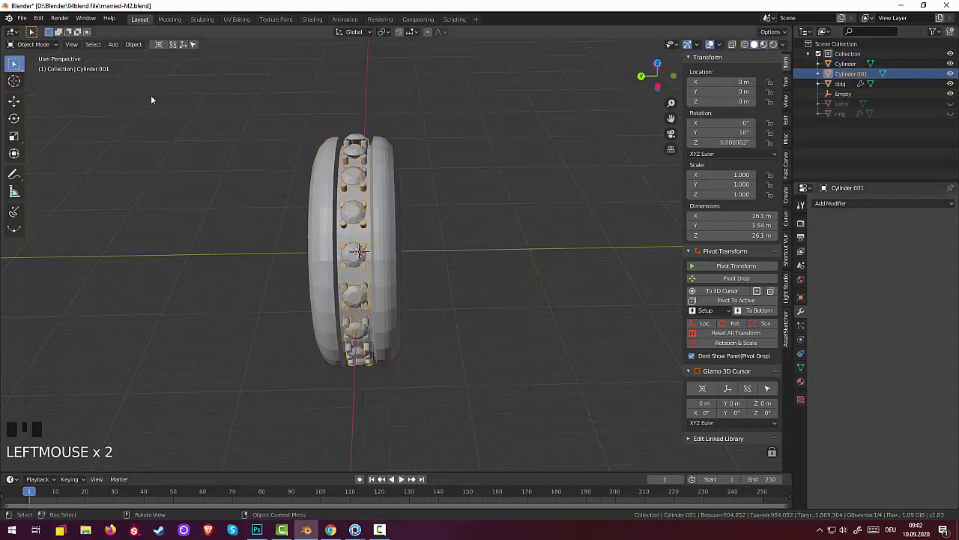
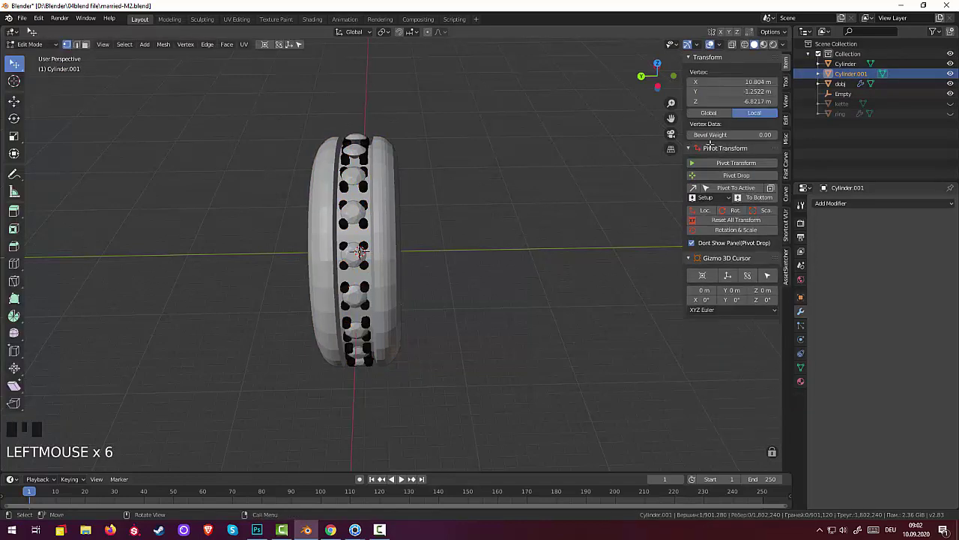
Make the Cylinder band active, undo further and enter mesh editing on Cylinder.001.
left_click(850, 74)
left_click(849, 67)
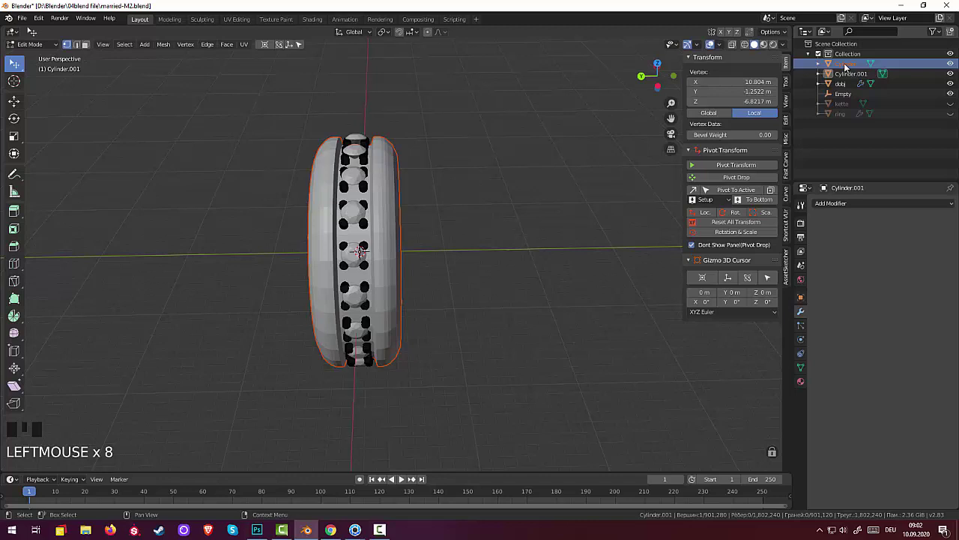
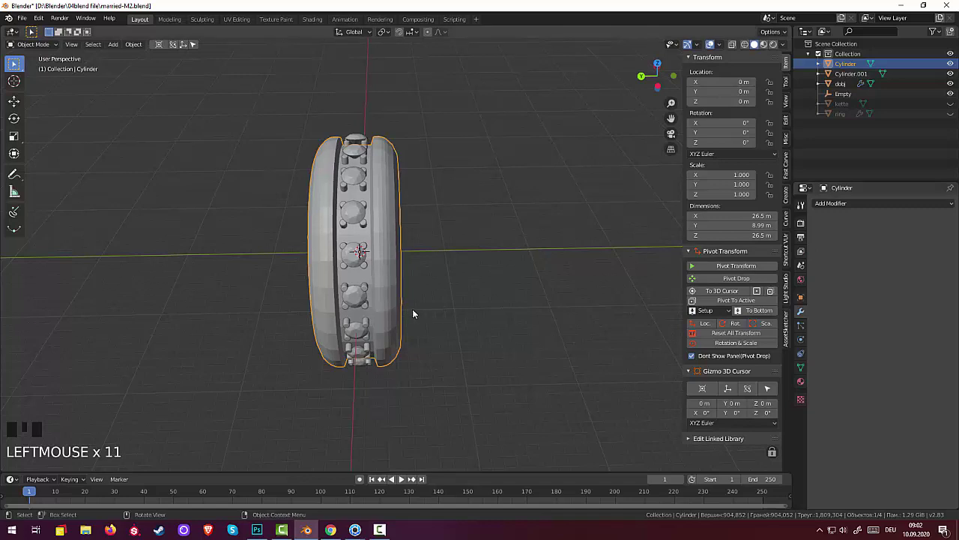
left_click(410, 322)
key("ctrl+z")
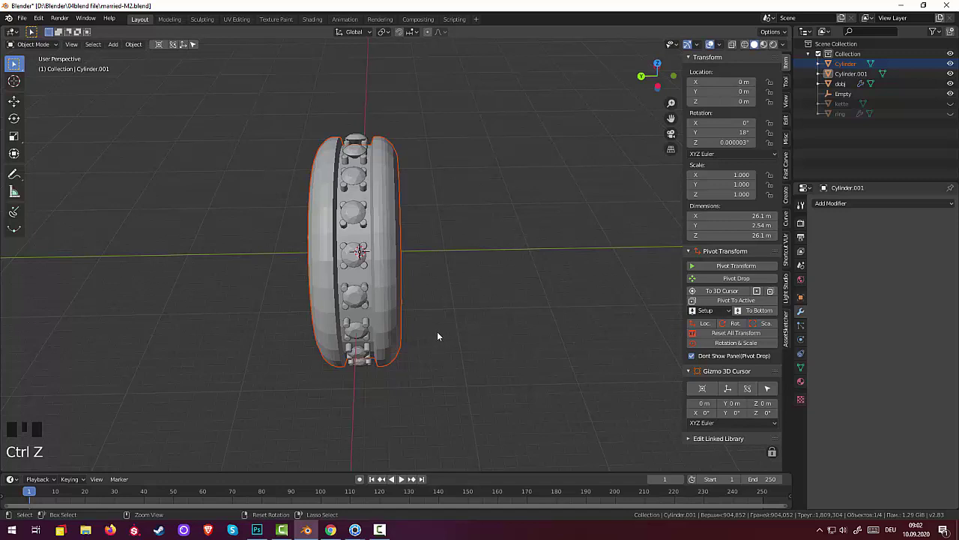
key("ctrl+z")
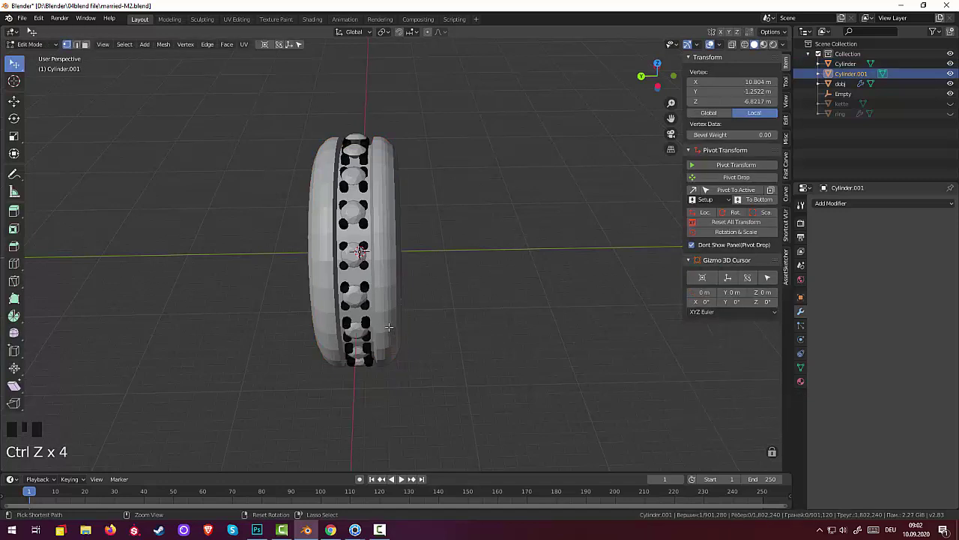
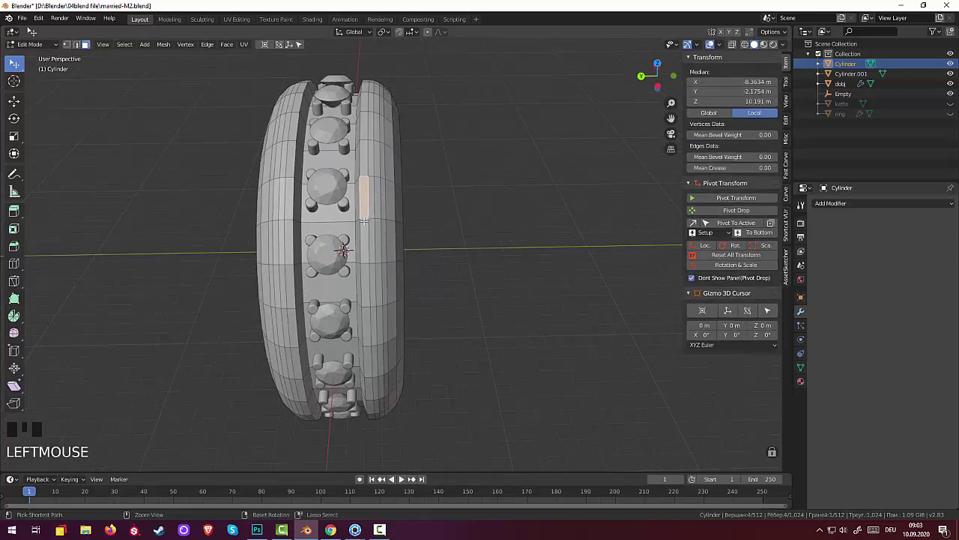
Cut four edge loops: along the band, near its edge, and on both sides of the stone channel.
key("ctrl+r")
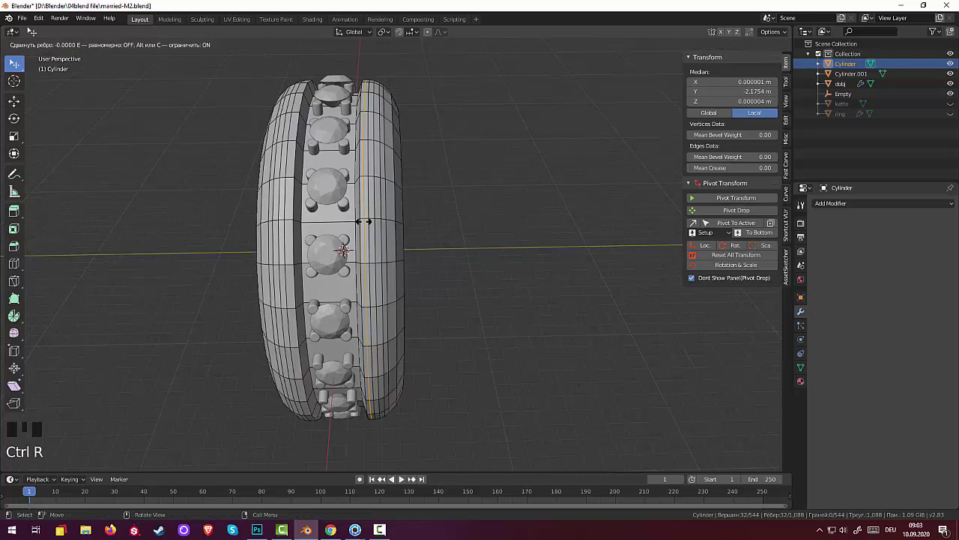
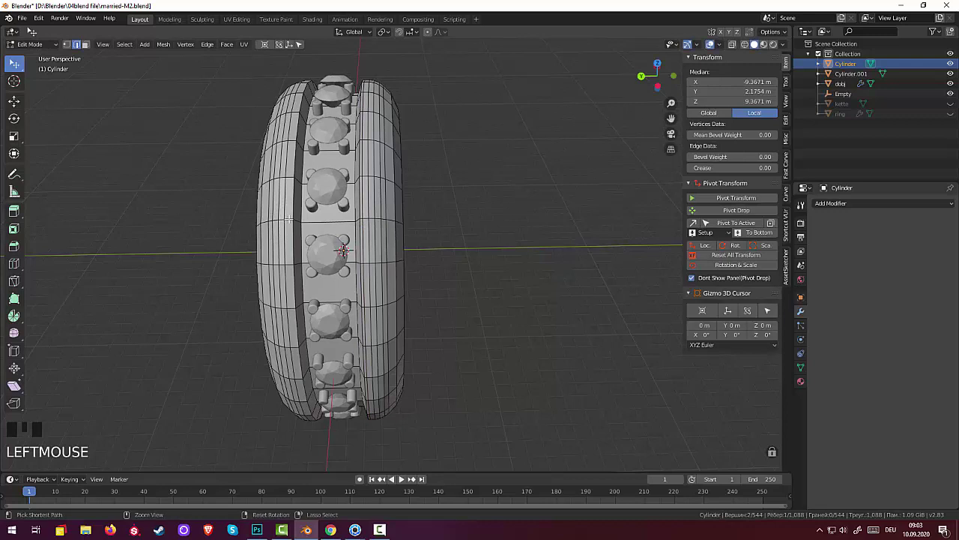
key("ctrl+r")
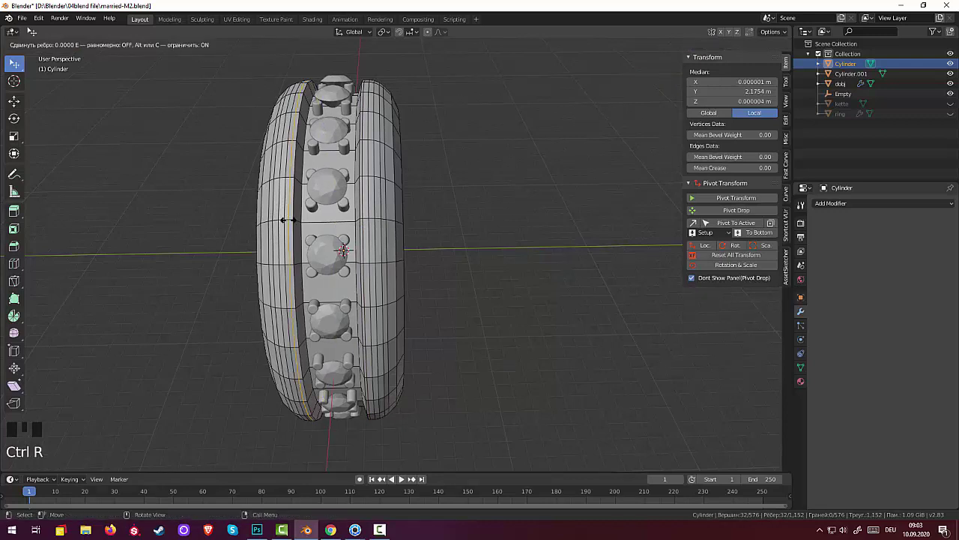
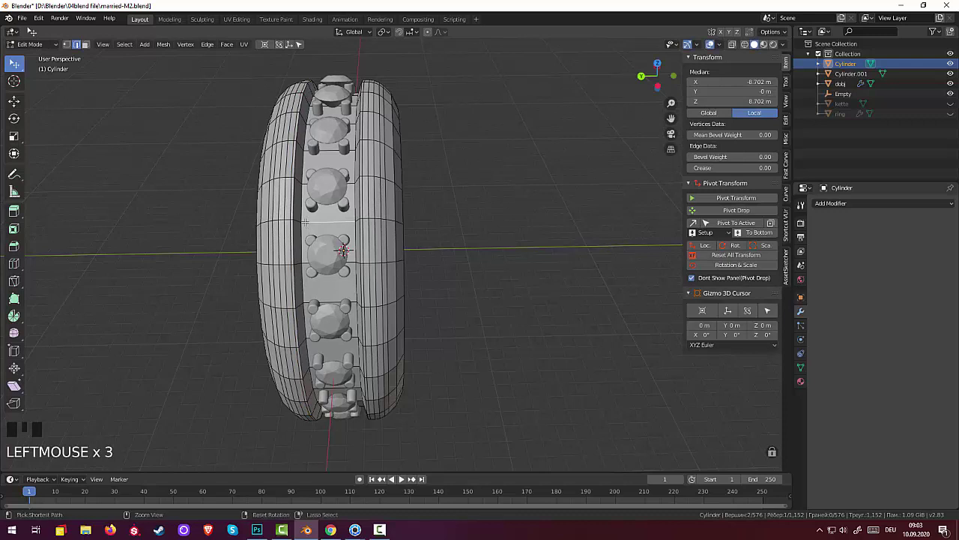
key("ctrl+r")
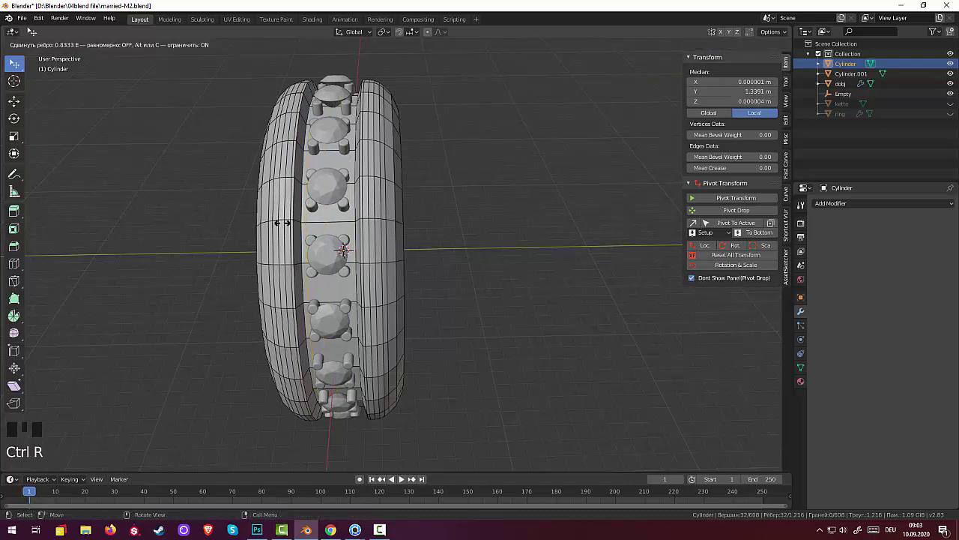
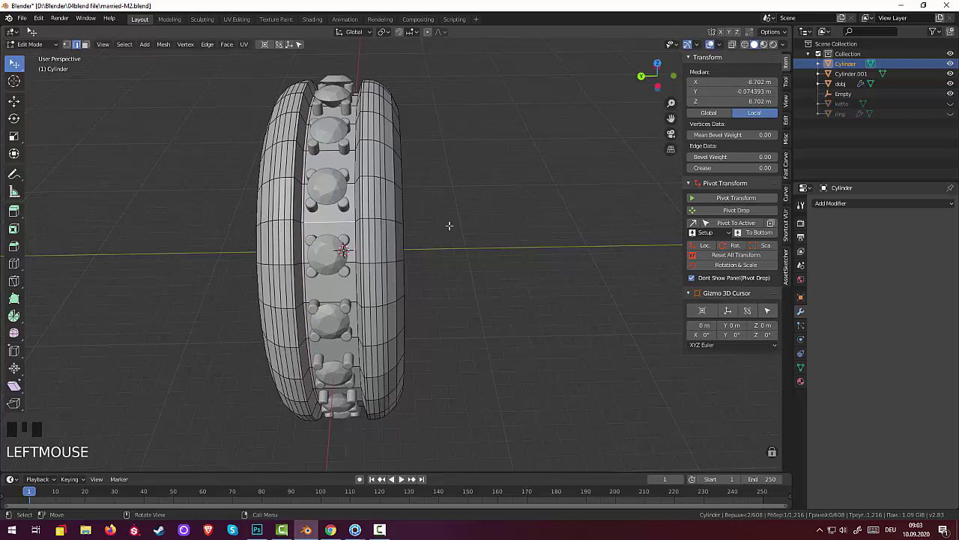
key("ctrl+r")
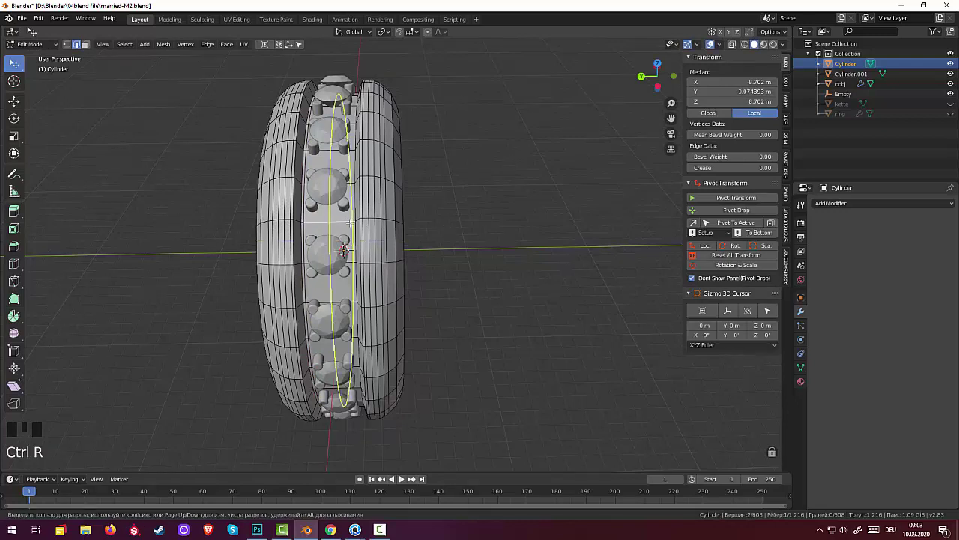
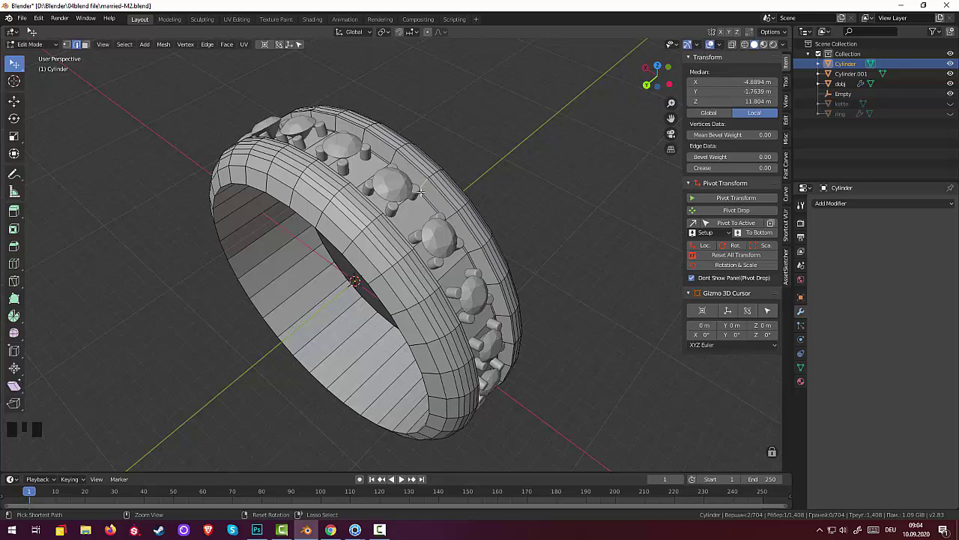
Cut two more edge loops around the band's outer rim.
key("ctrl+r")
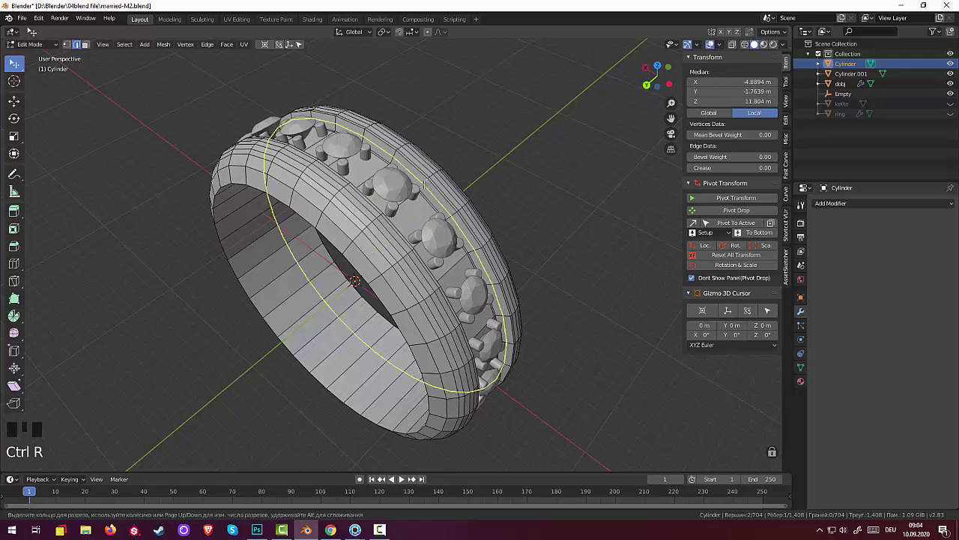
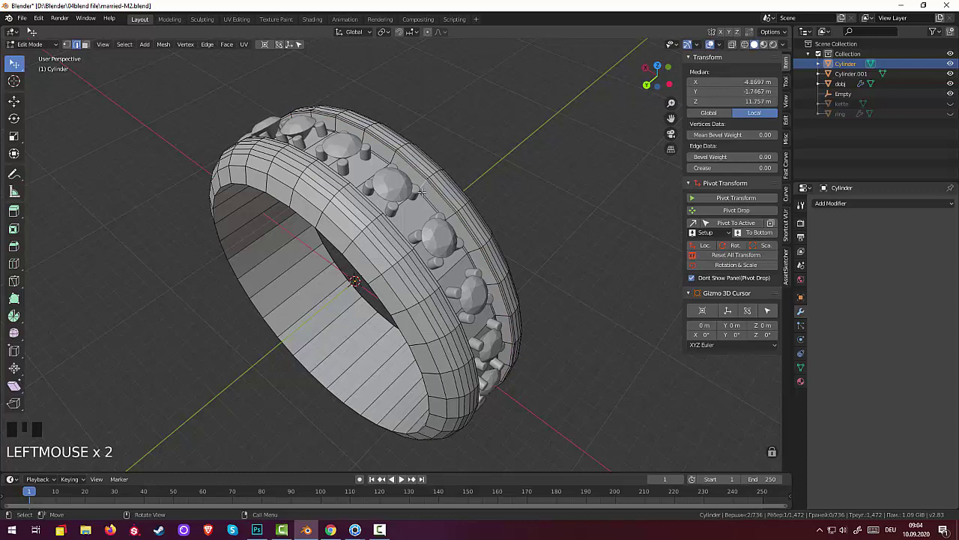
key("ctrl+r")
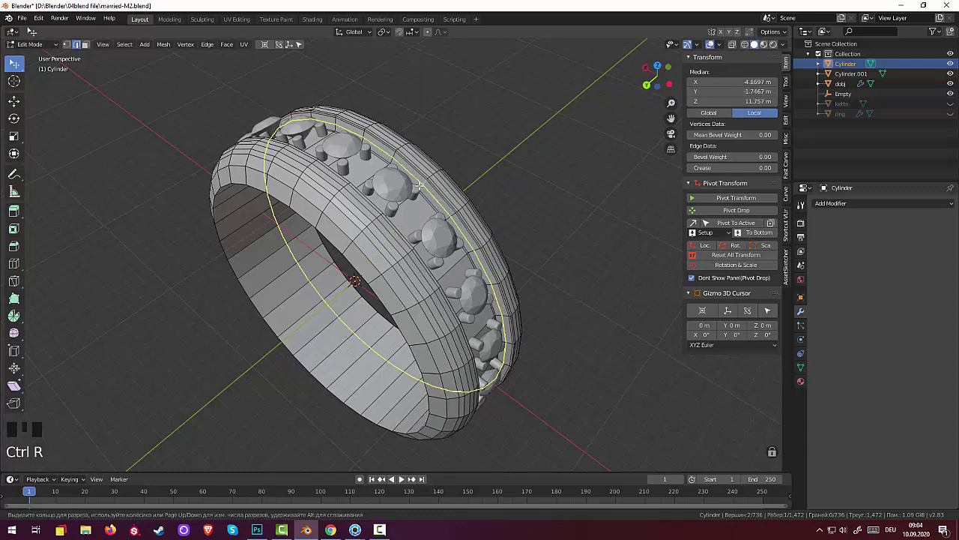
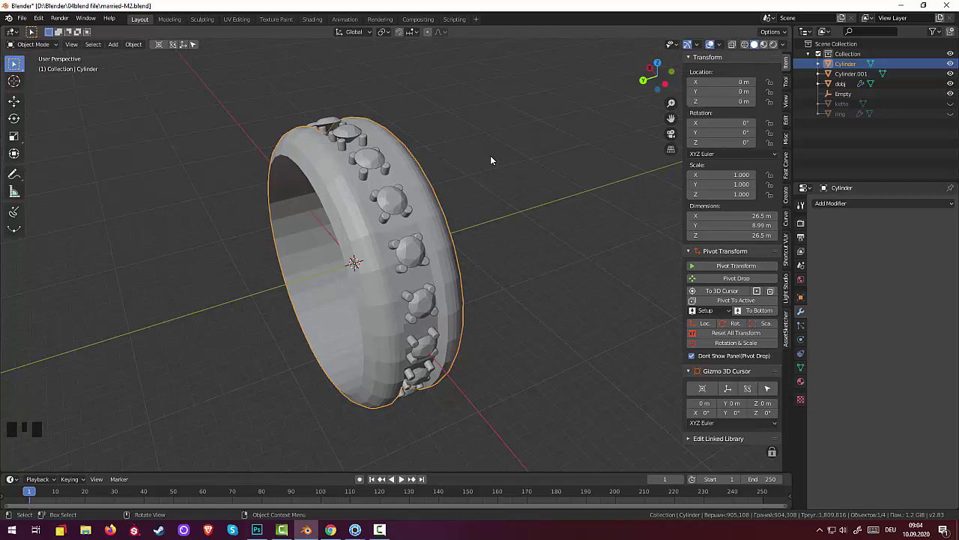
Scale the band to 0.999, then resize it again to about 1.011 (26.8 m).
key("s")
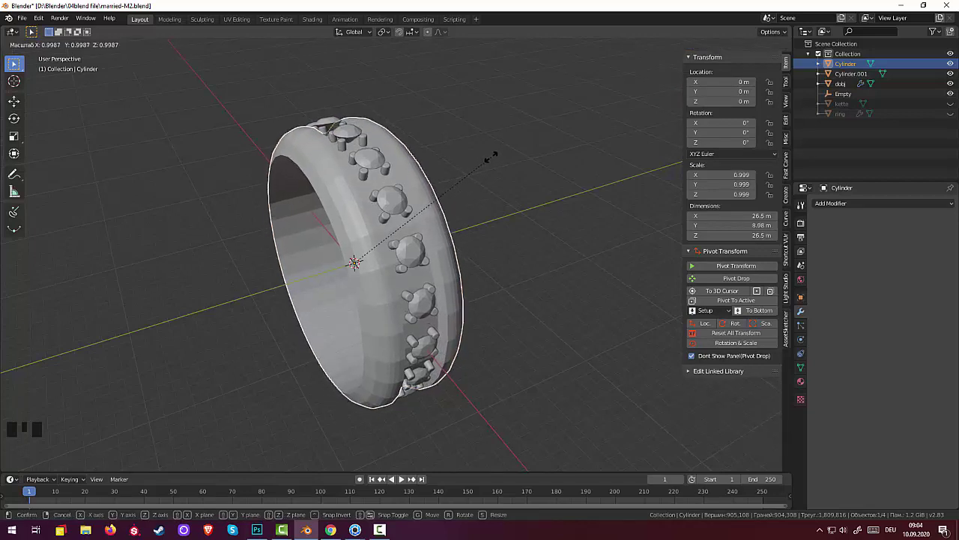
left_click(466, 182)
left_click_drag(503, 155, 391, 236)
left_click(391, 236)
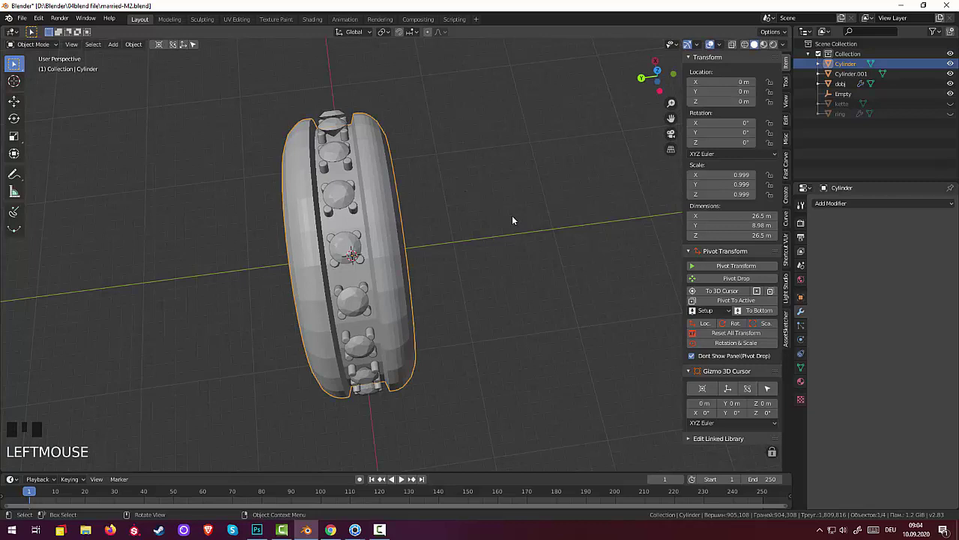
key("s")
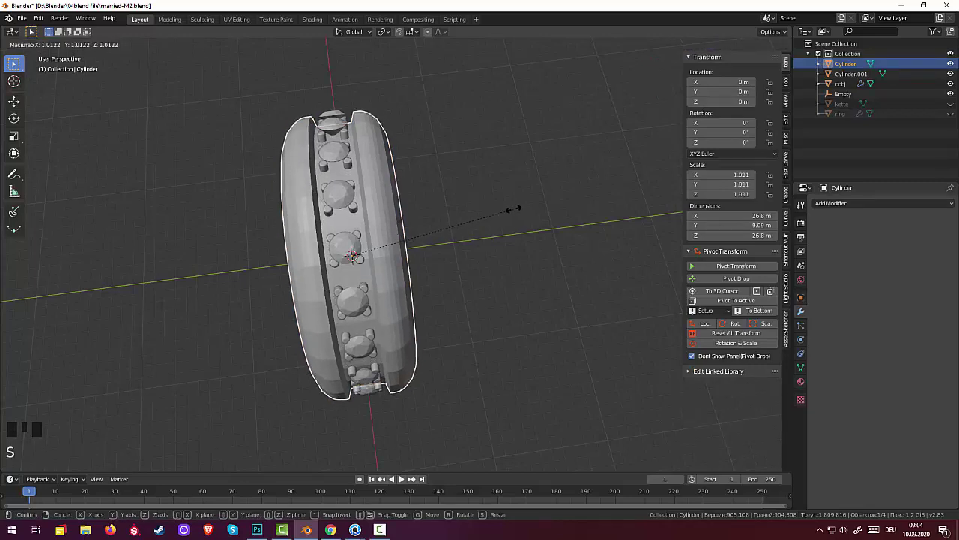
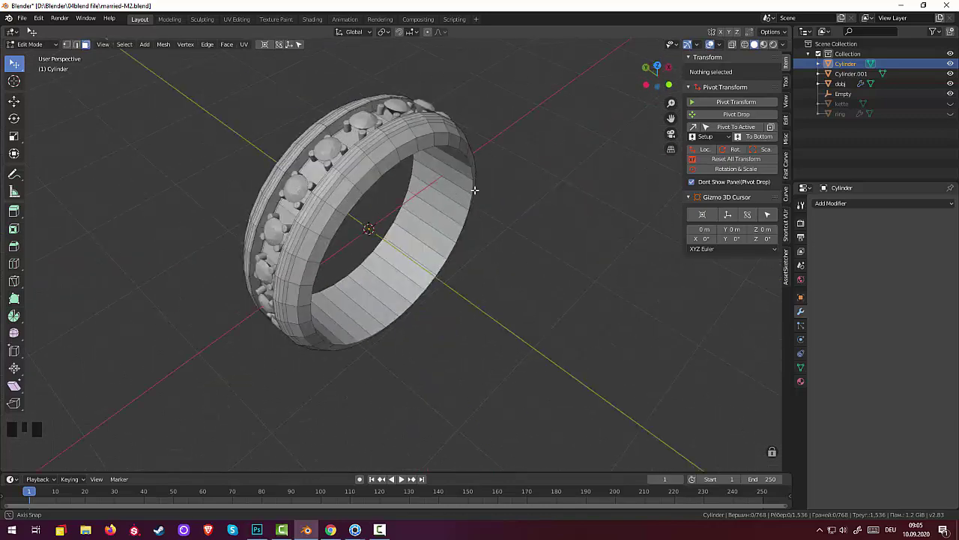
Inspect the band smoothed by the level-3 Subdivision Surface modifier from several angles.
scroll("down", 3)
scroll("up", 3)
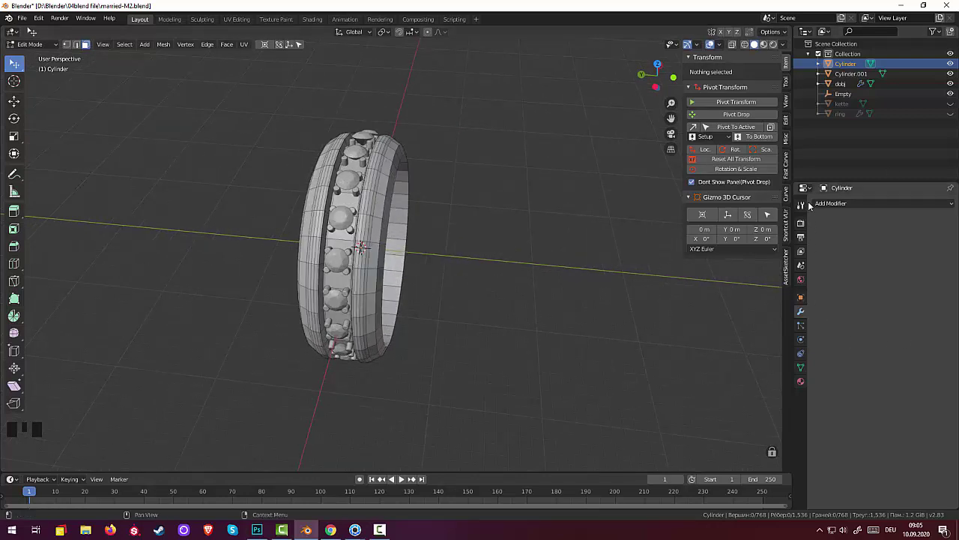
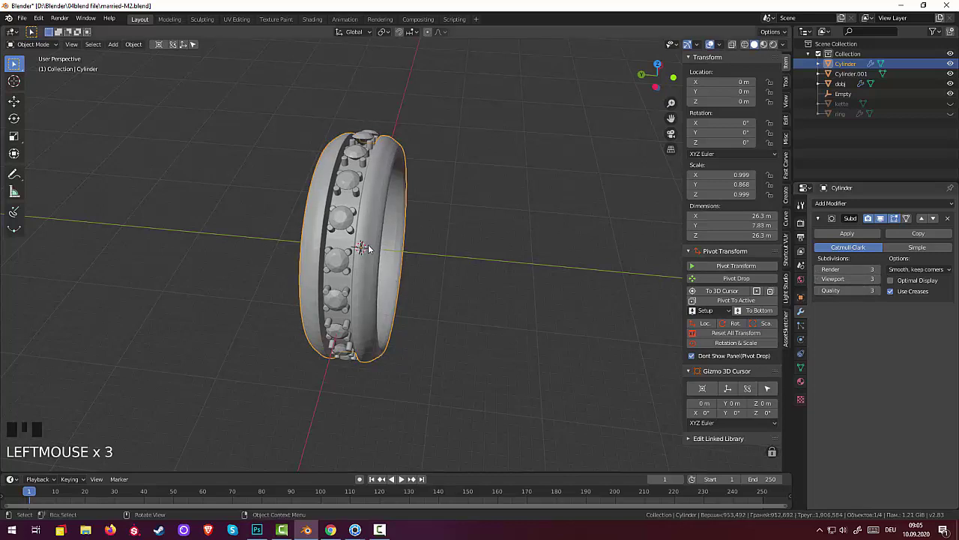
left_click_drag(378, 216, 458, 257)
left_click(458, 257)
left_click_drag(548, 223, 445, 196)
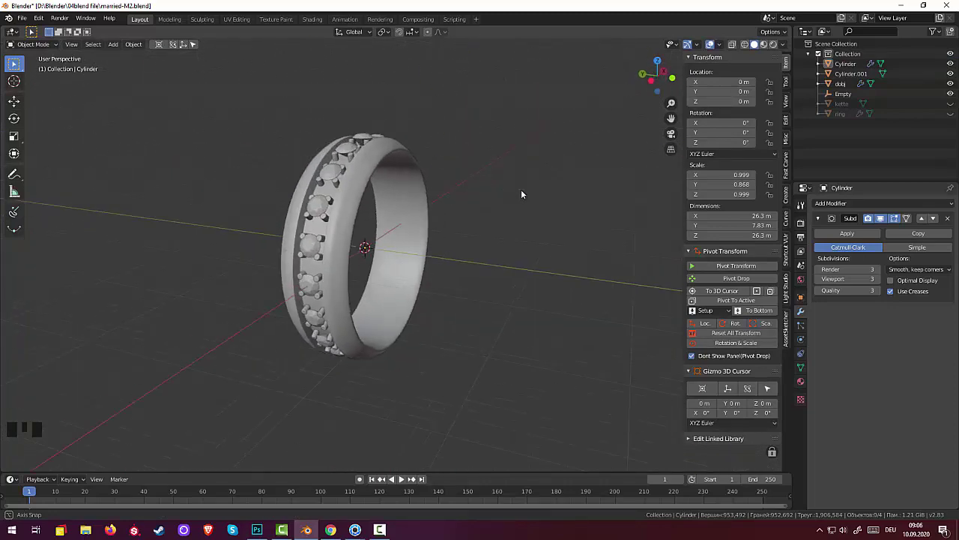
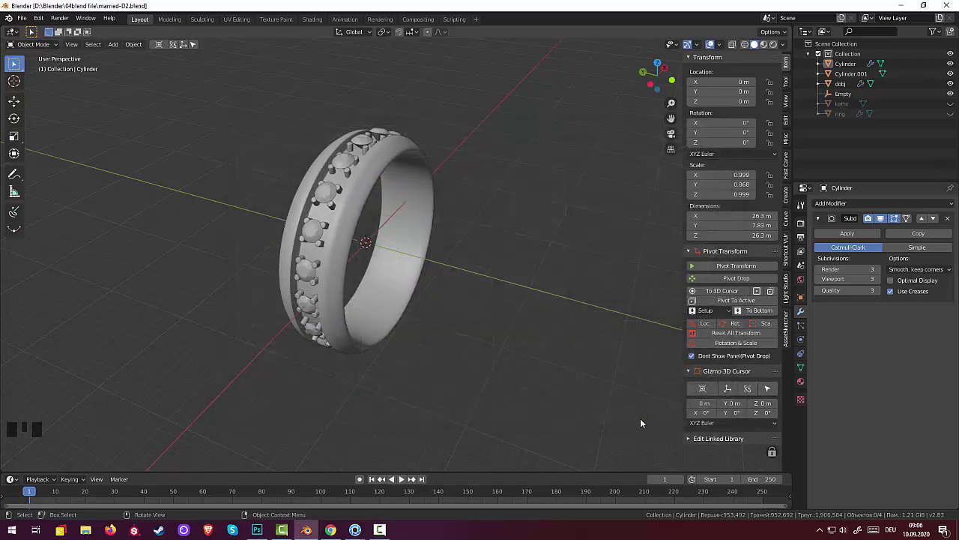
Apply the Array modifier on dobj and the Subdivision modifier on the Cylinder band.
left_click(843, 84)
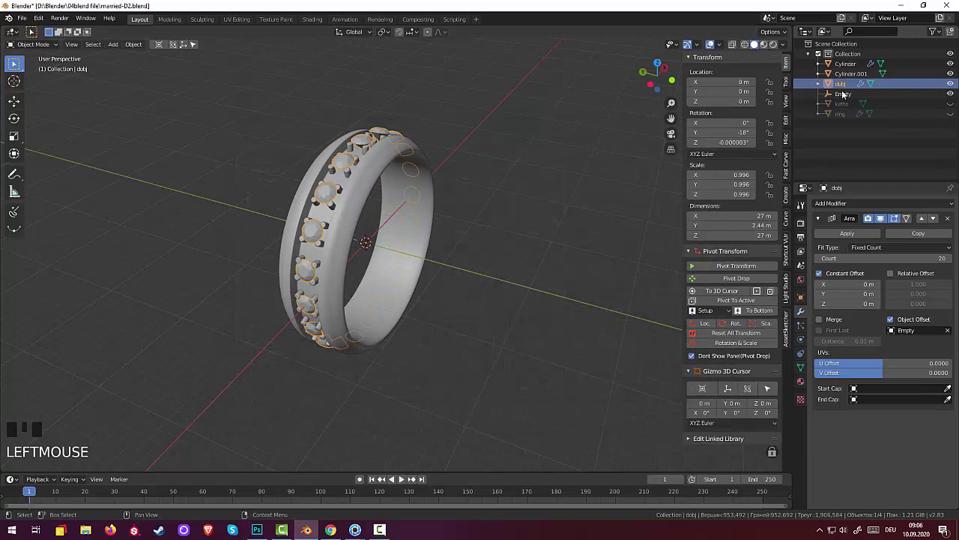
left_click(847, 237)
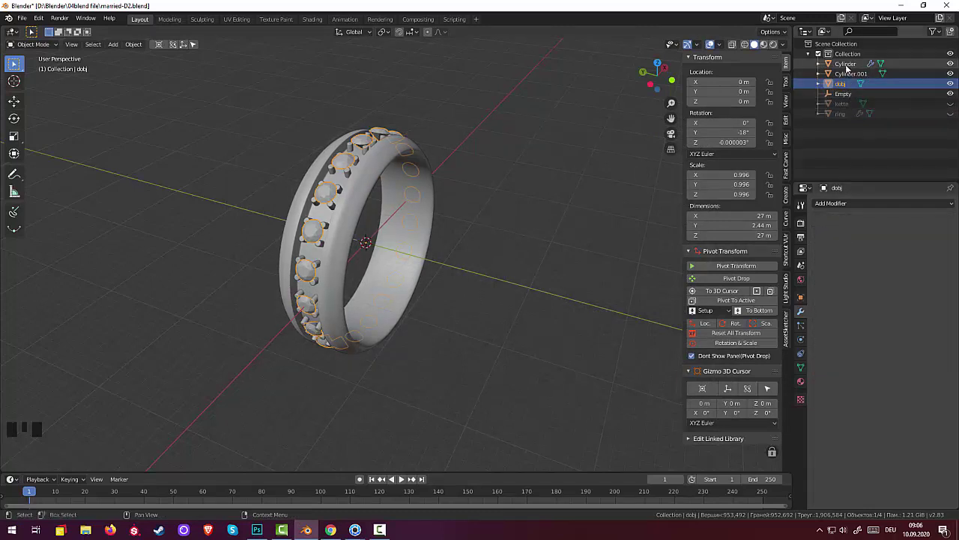
left_click(848, 67)
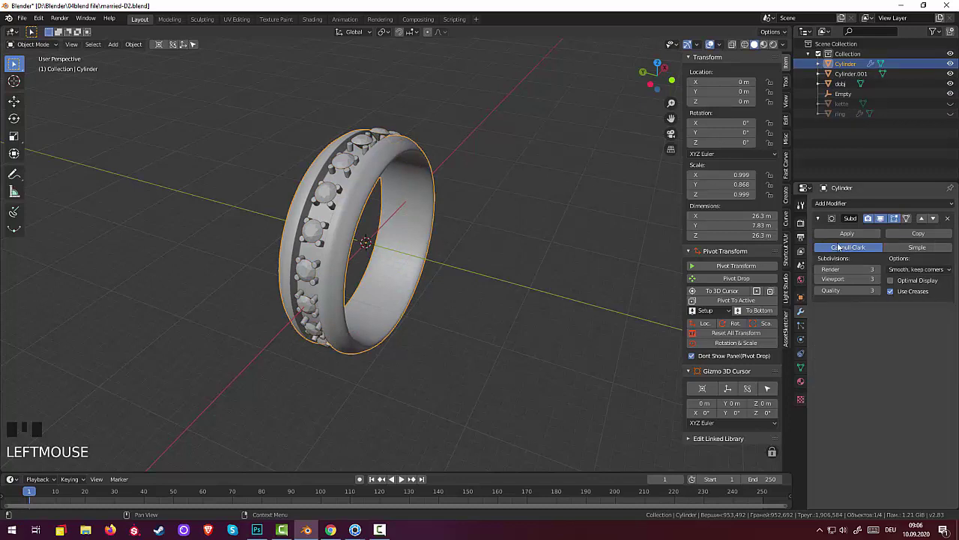
left_click(843, 234)
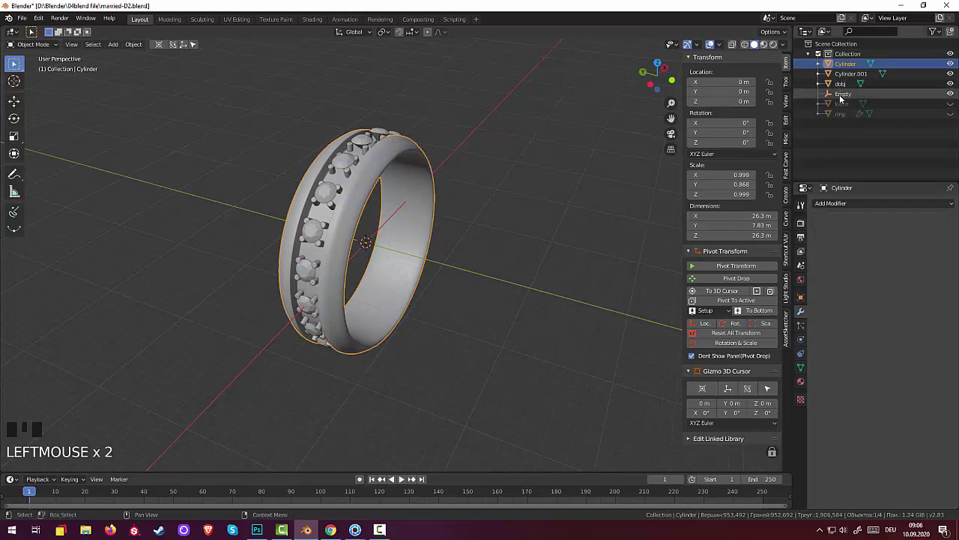
Delete the Empty, kette and ring helper objects from the Outliner.
left_click(848, 96)
left_click_drag(848, 96, 843, 96)
left_click(842, 97)
left_click(842, 105)
Orbit and zoom in to inspect the finished stone-set ring up close.
left_click_drag(843, 106, 539, 206)
left_click_drag(539, 206, 583, 217)
scroll("down", 3)
scroll("up", 3)
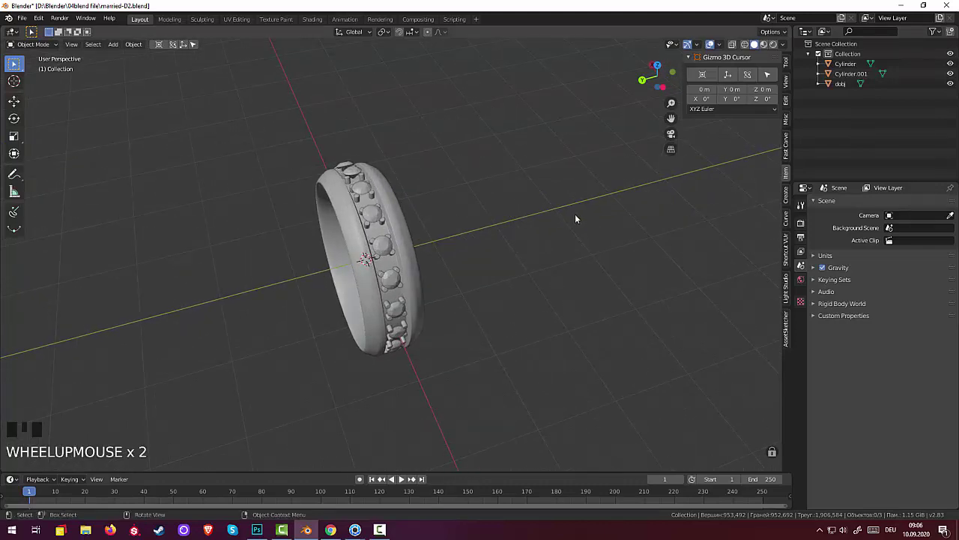
left_click_drag(559, 223, 488, 228)
scroll("up", 3)
scroll("up", 3)
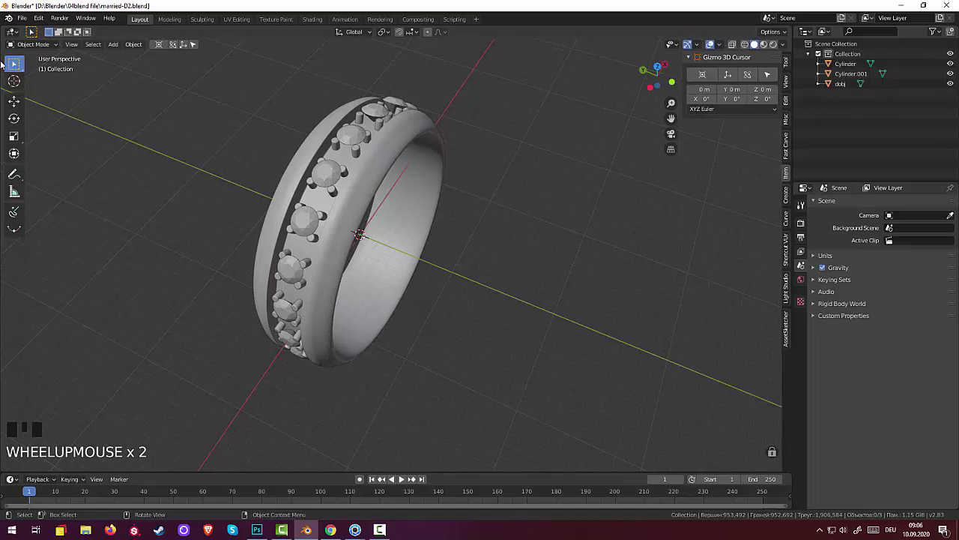
Choose Wavefront (.obj) from the File > Export format list.
left_click_drag(36, 47, 165, 235)
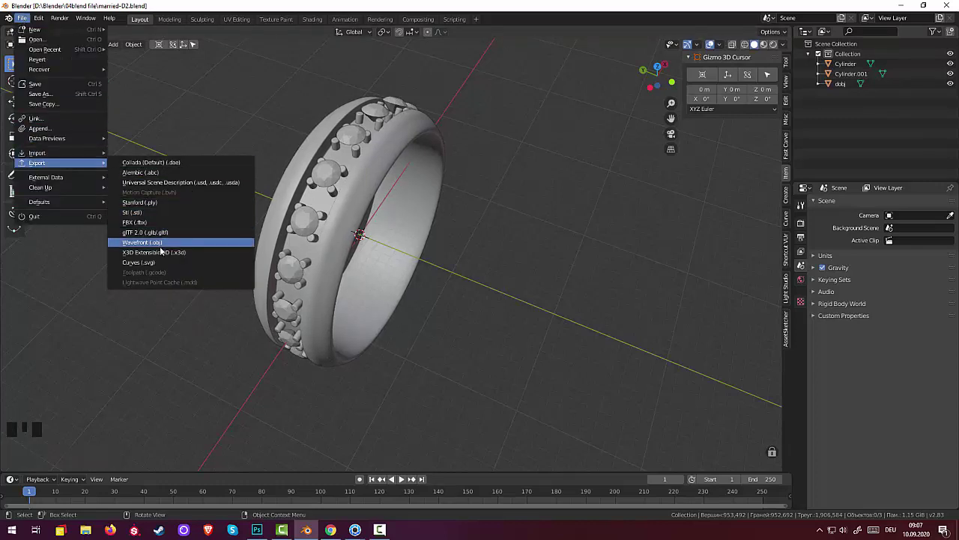